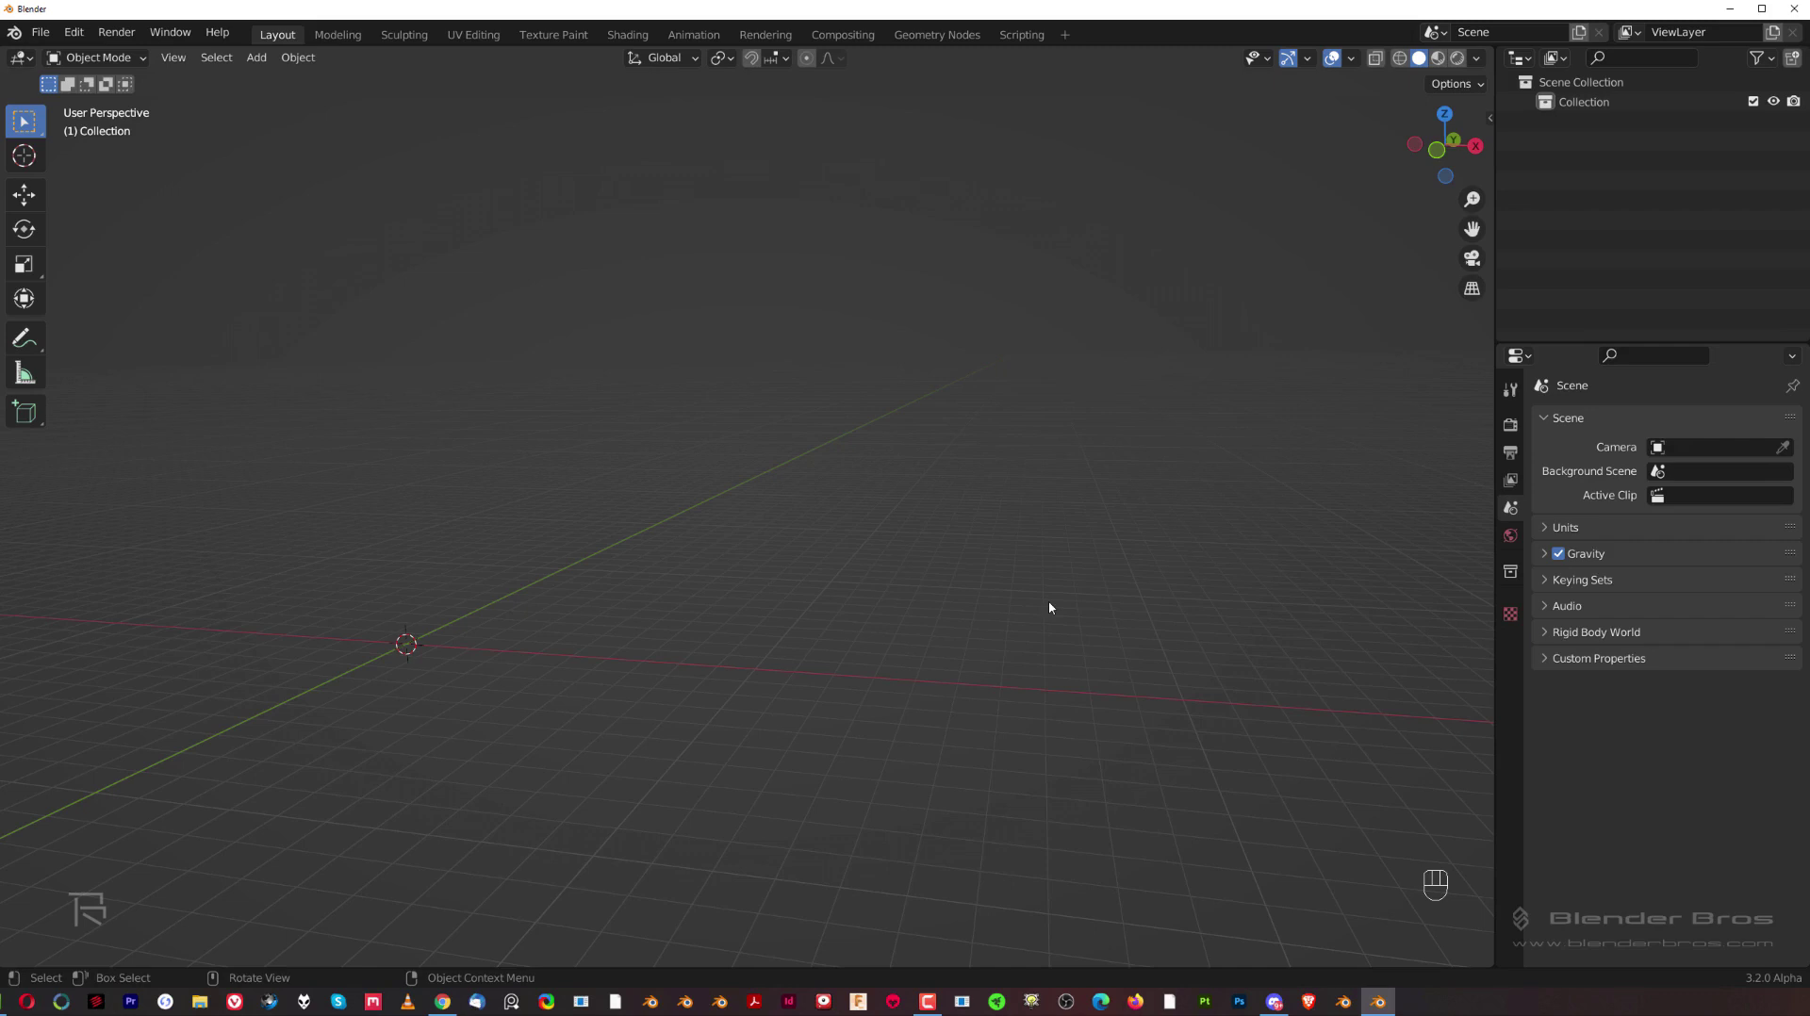
Step: Open Preferences from the Edit menu and go to the Themes section
drag(72, 25, 183, 317)
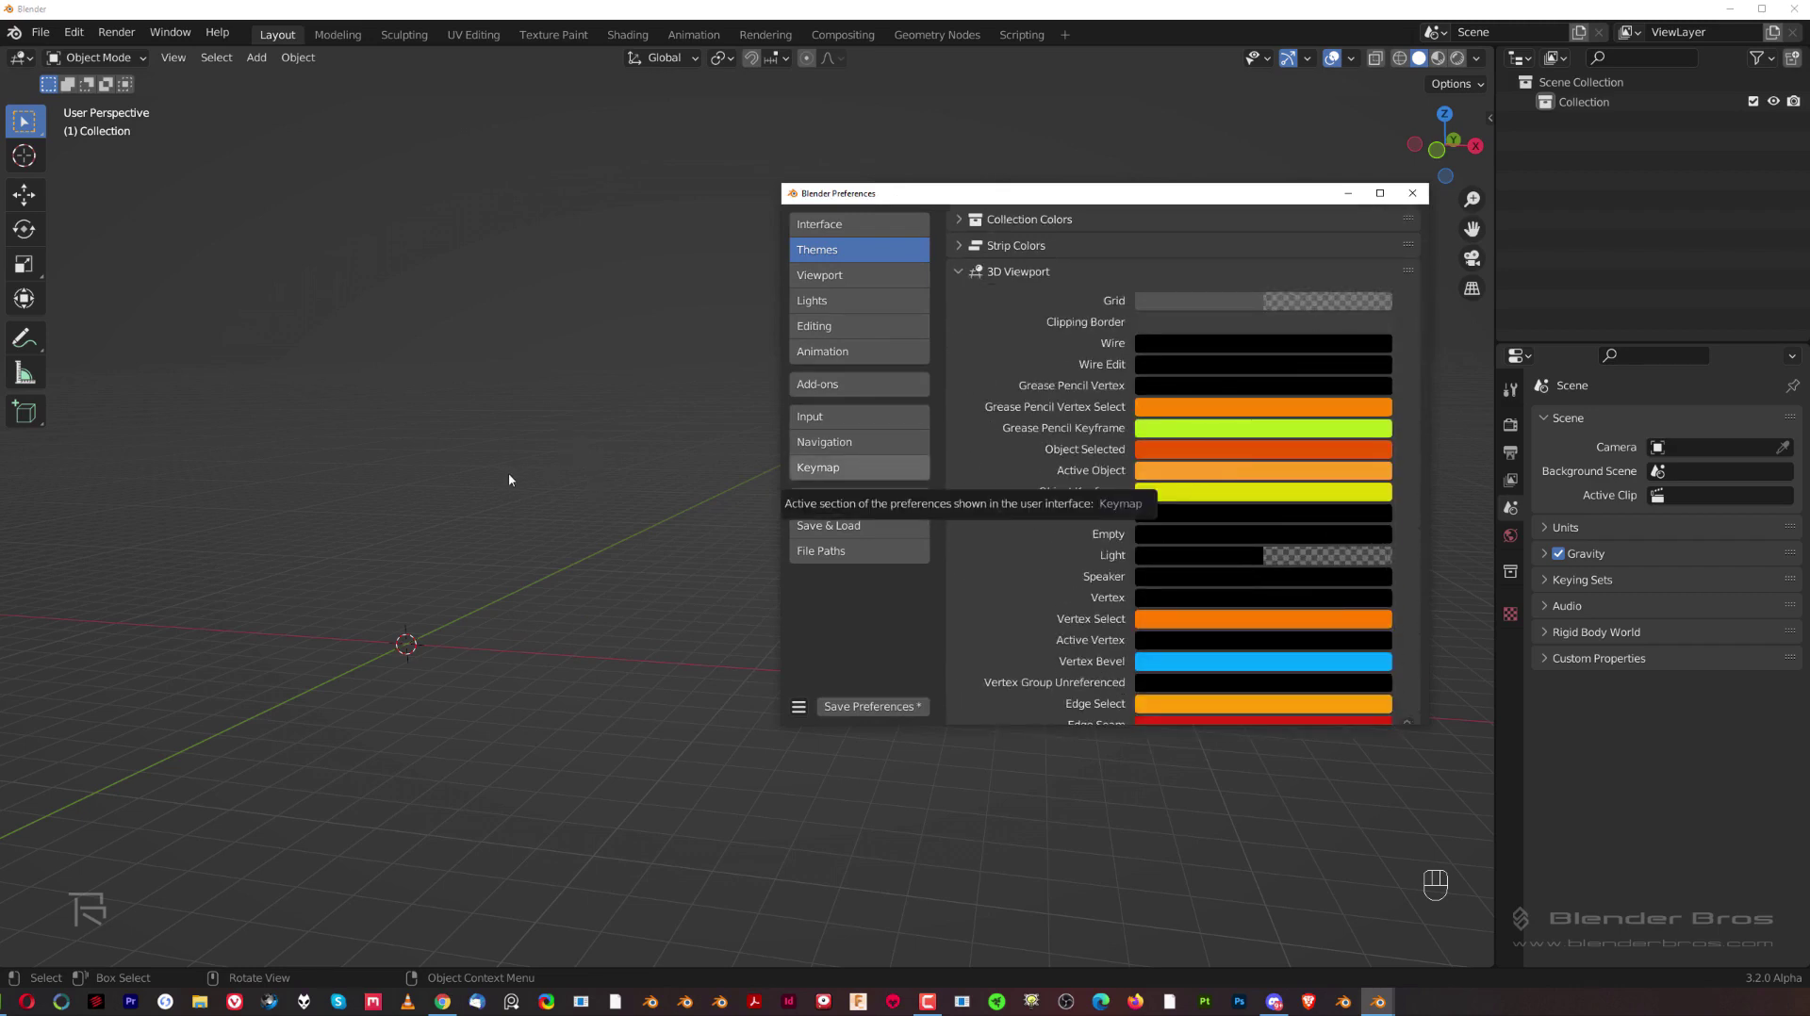
Step: Add a cube to the scene and set the 3D Viewport Object Selected theme colour to white
key(shift+a)
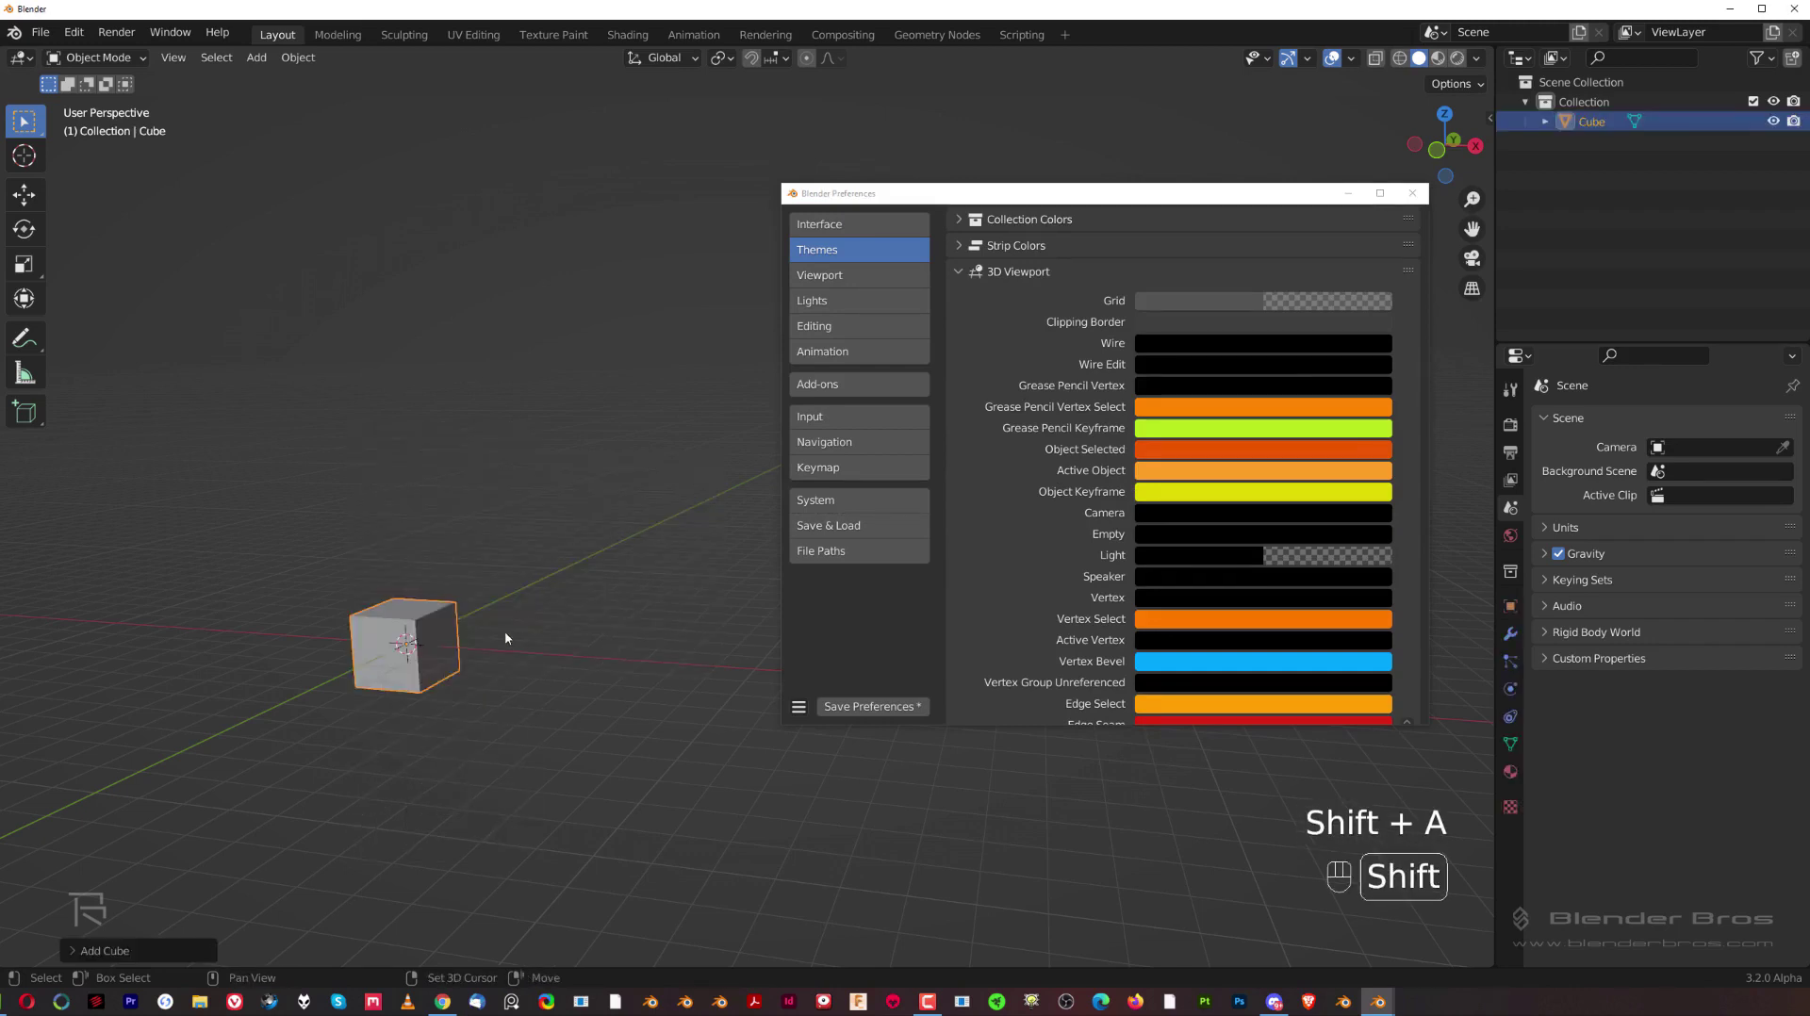
middle_click(514, 617)
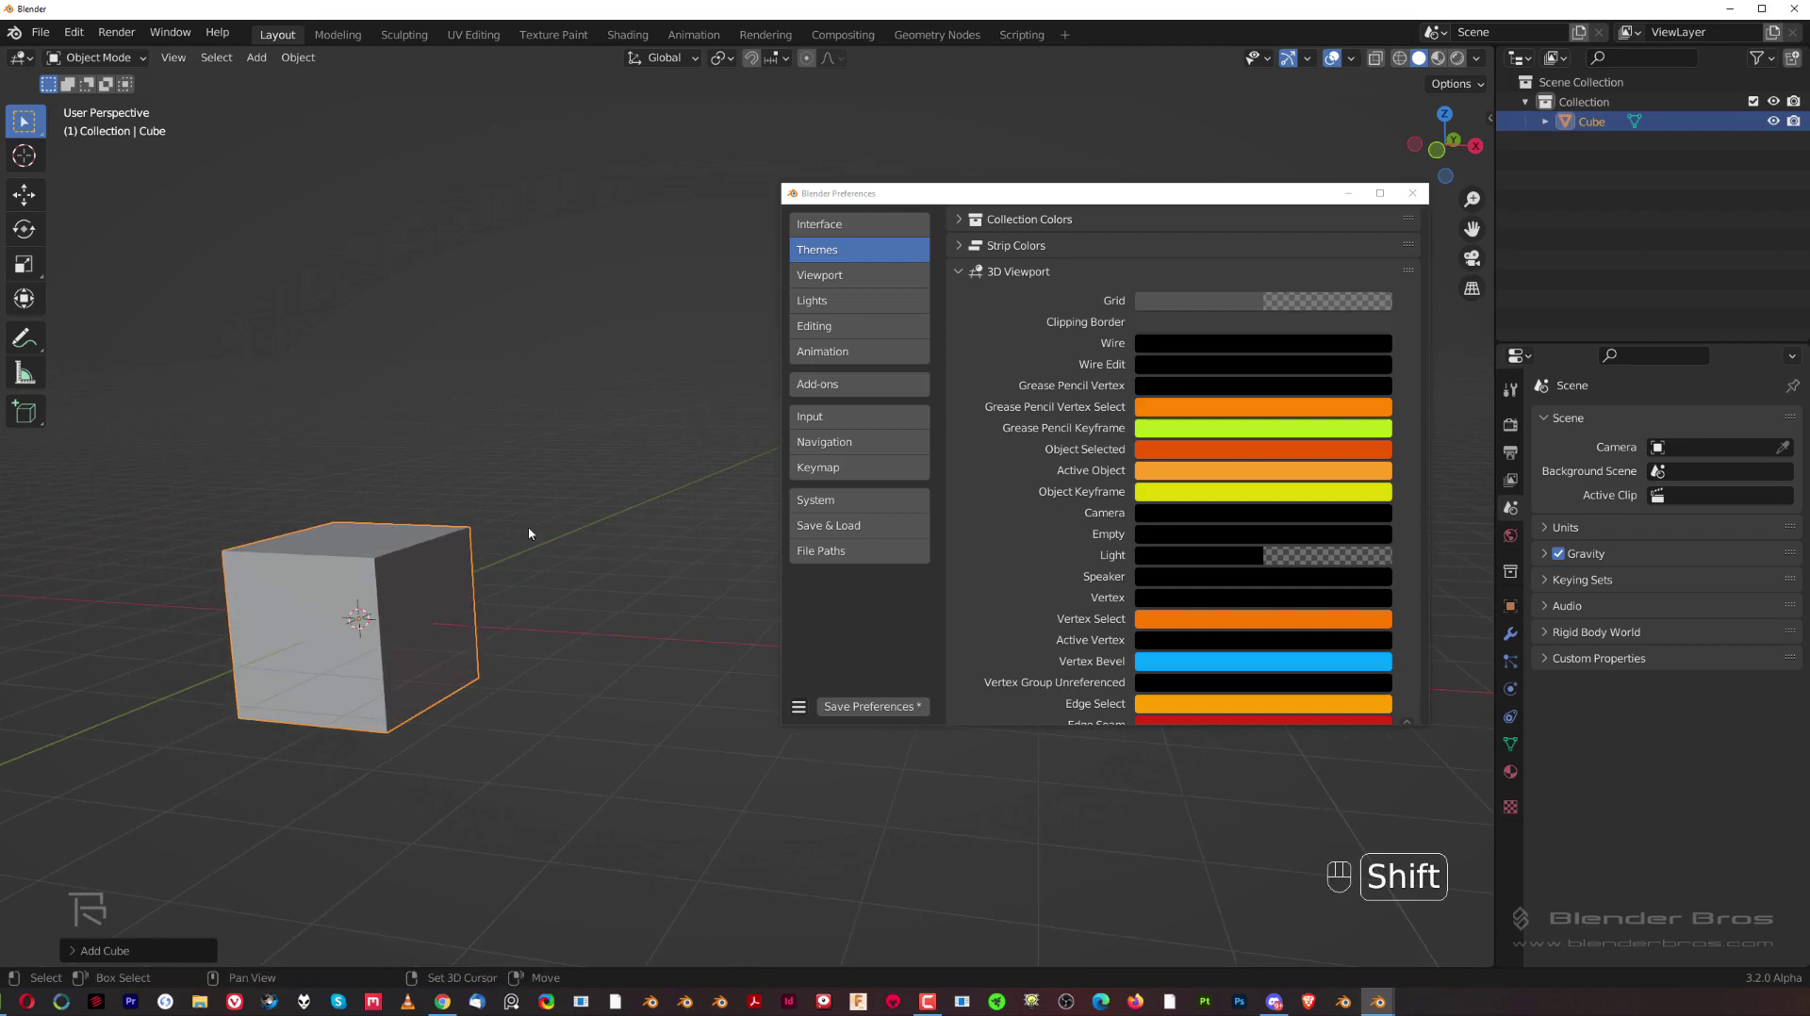
drag(651, 523, 713, 524)
drag(688, 519, 659, 541)
middle_click(662, 518)
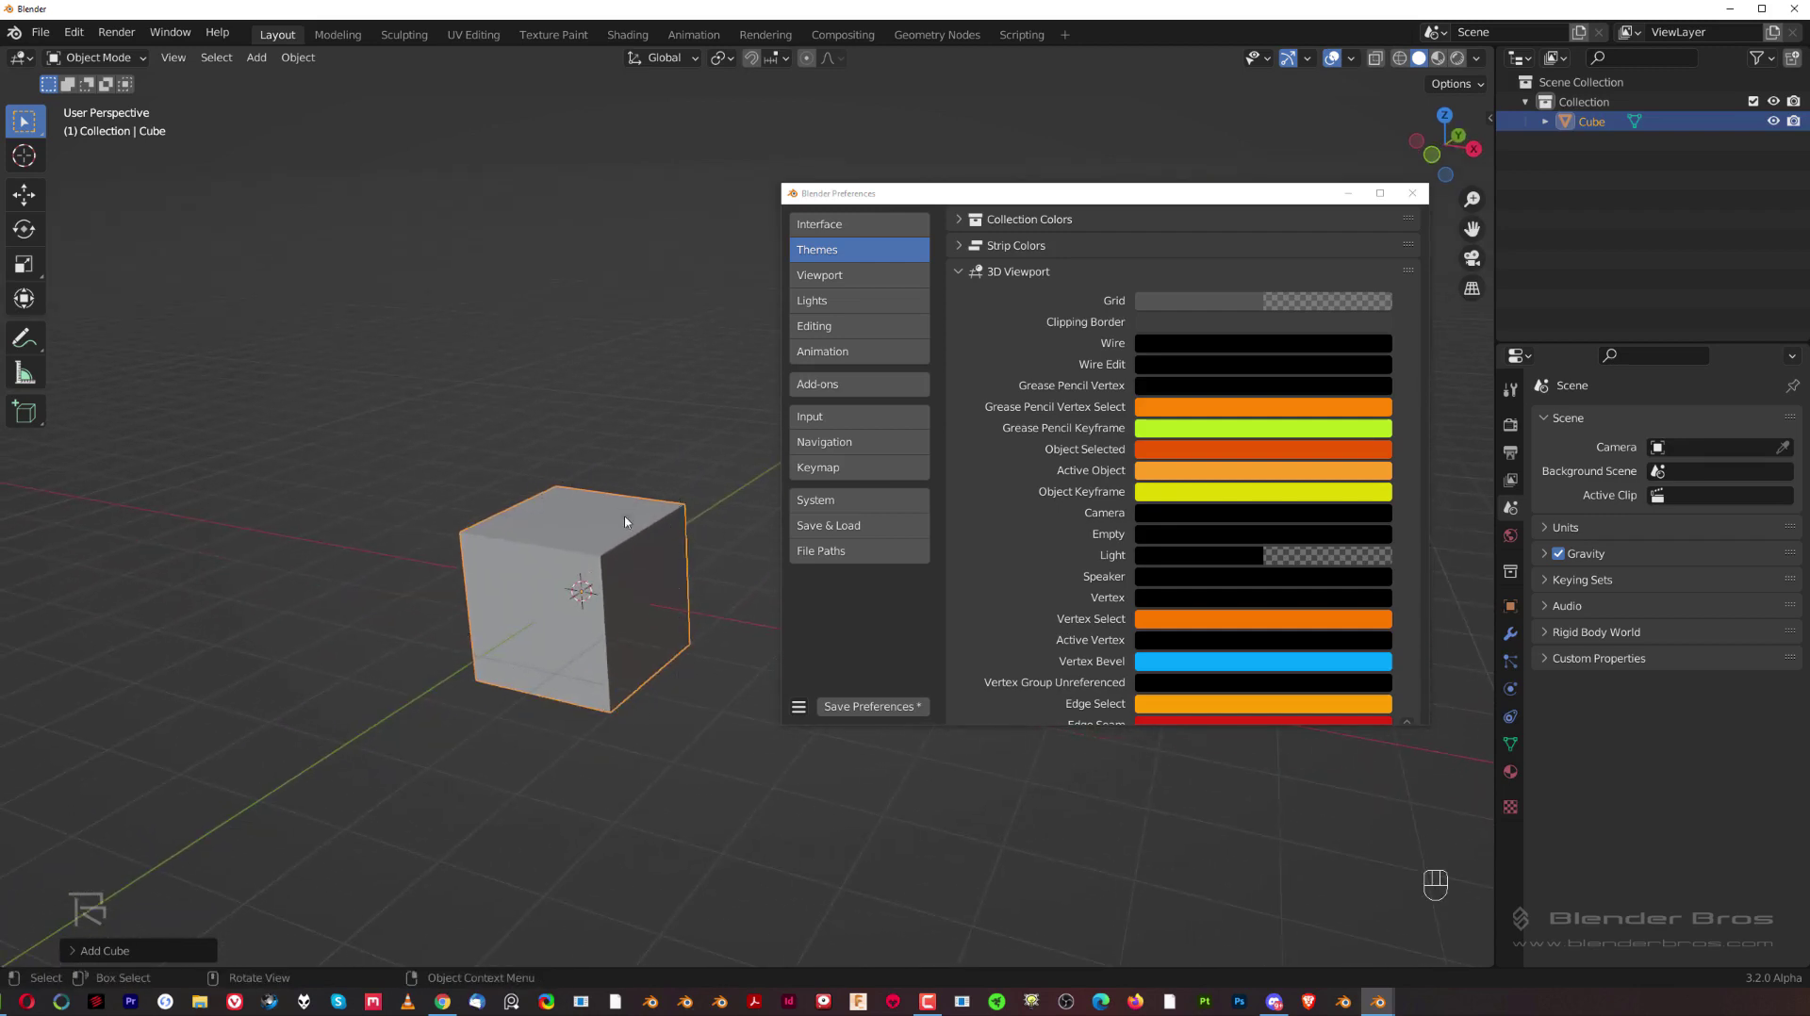
middle_click(621, 503)
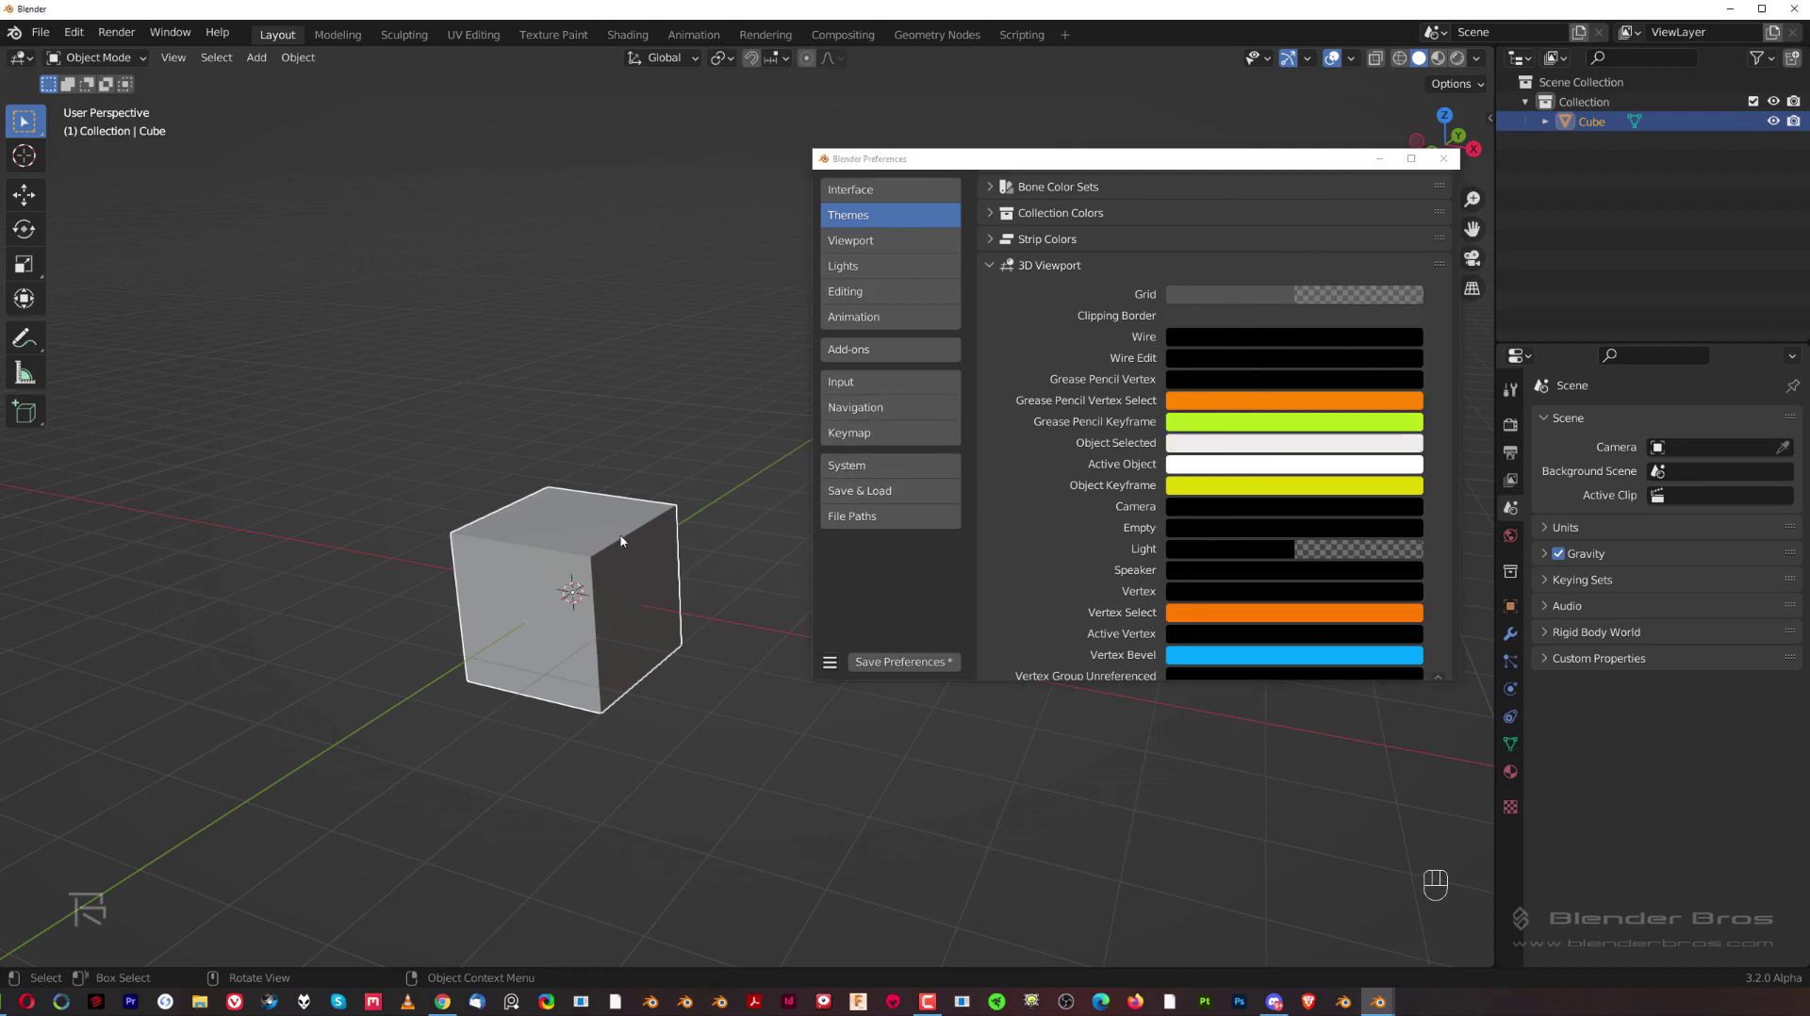
Step: Enter Edit Mode on the cube, cycling selection modes and toggling select-all on its geometry
key(Tab)
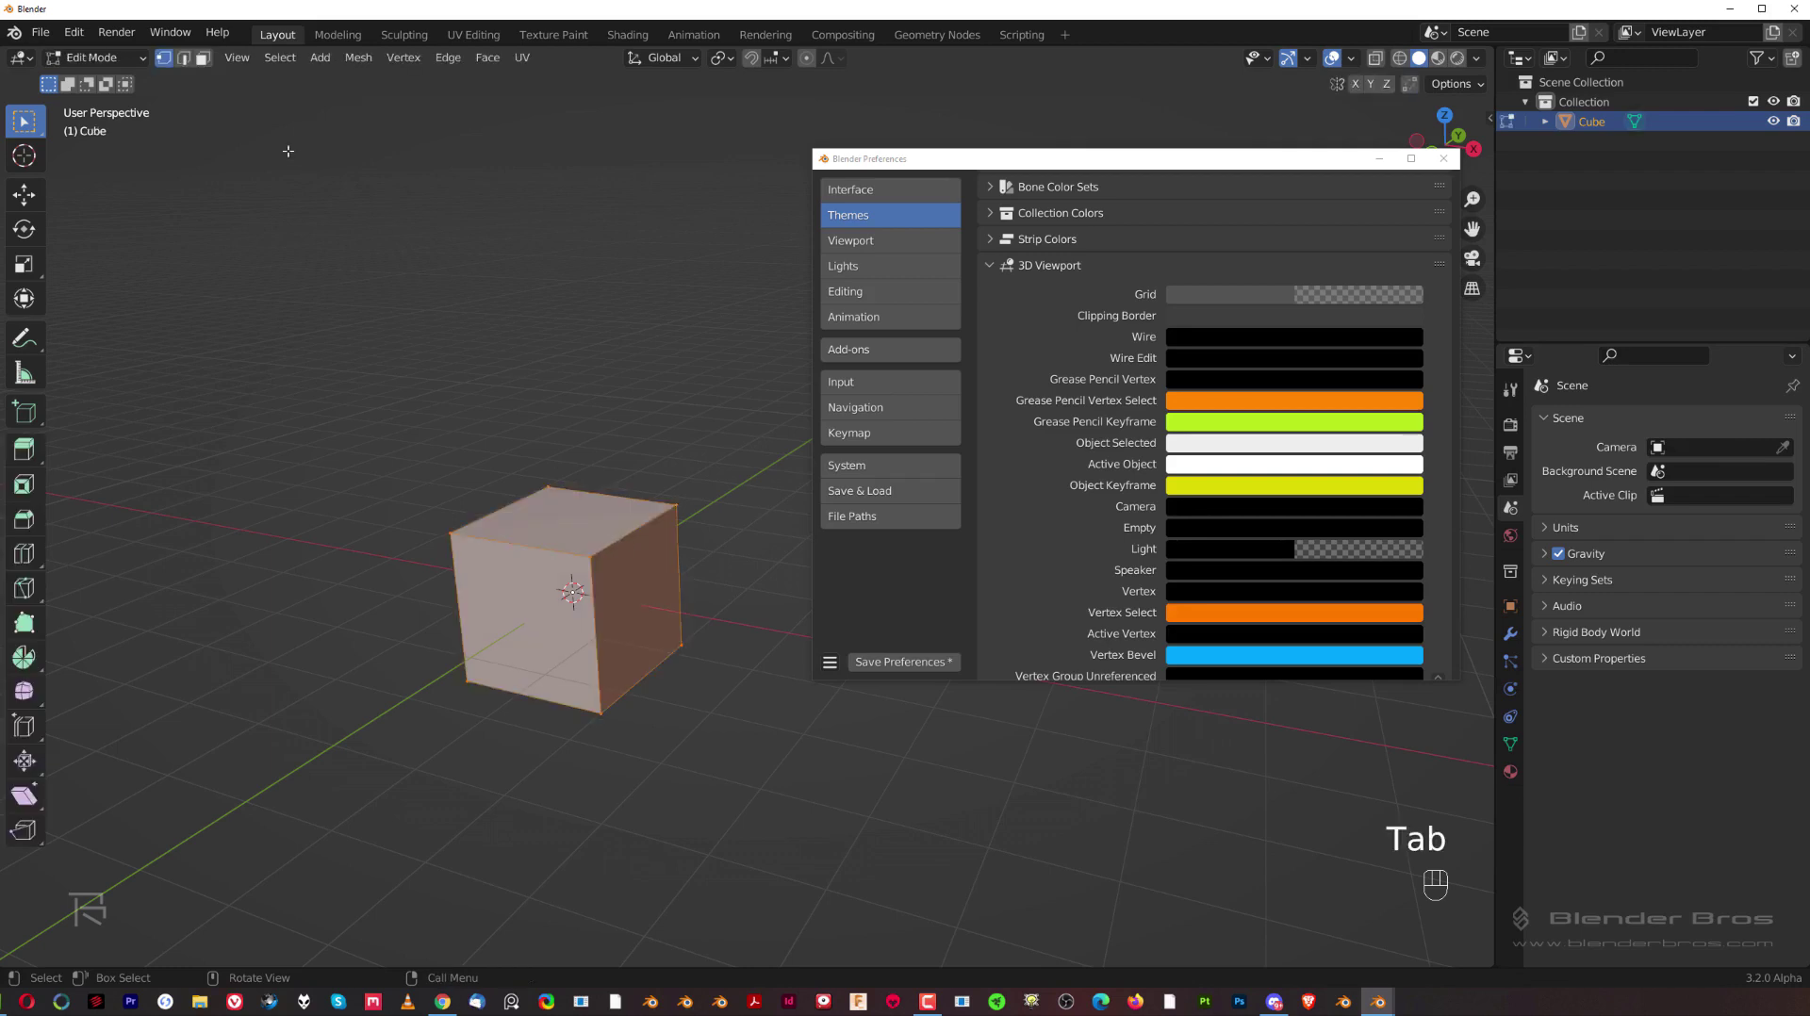
key(2)
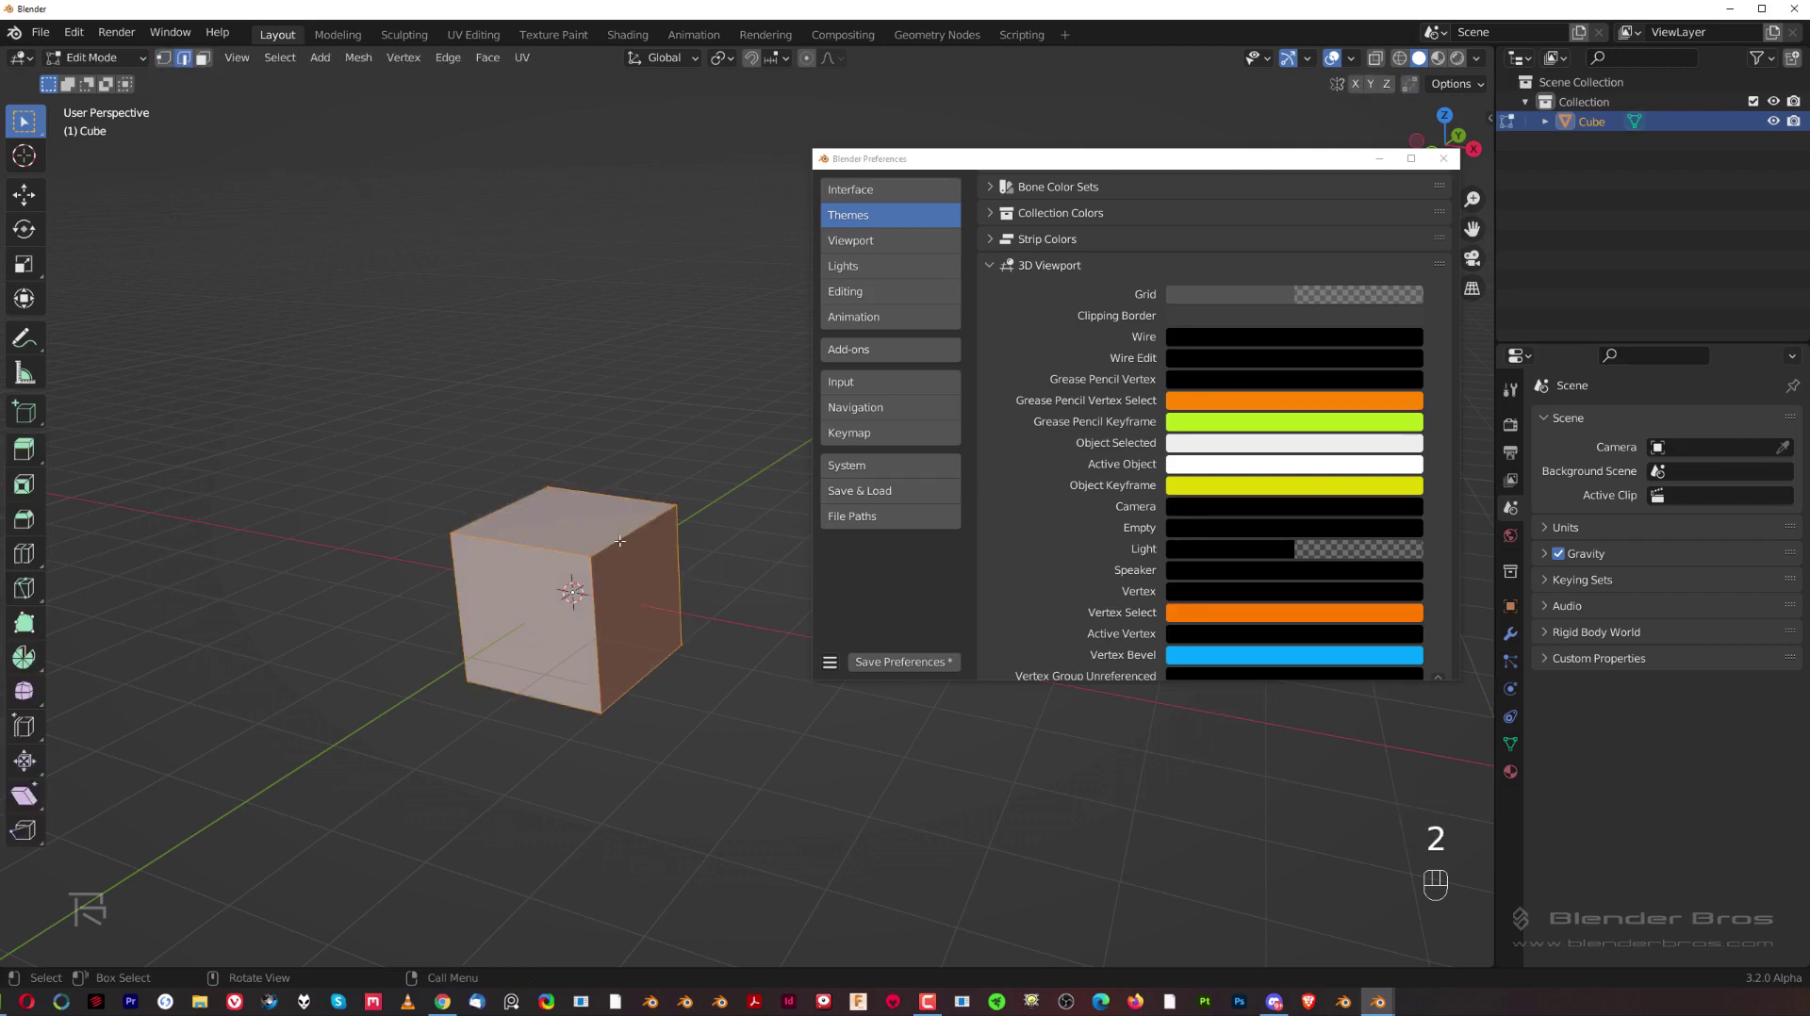
key(a)
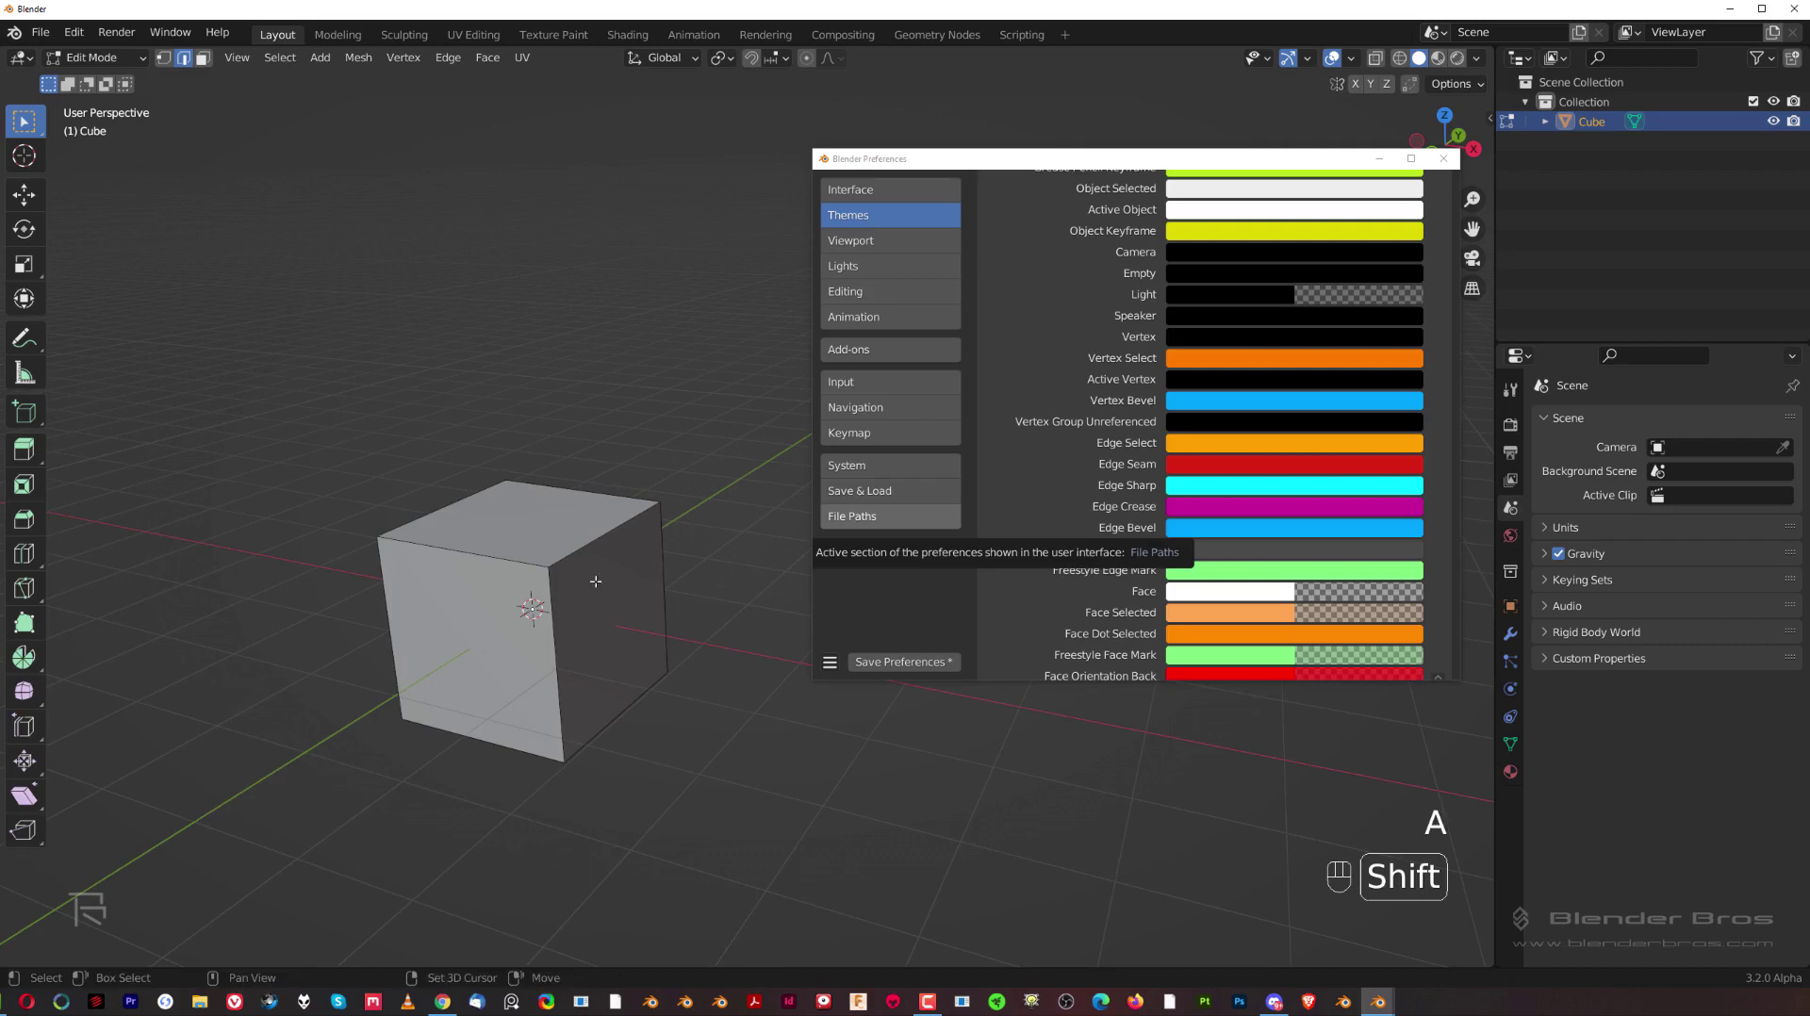
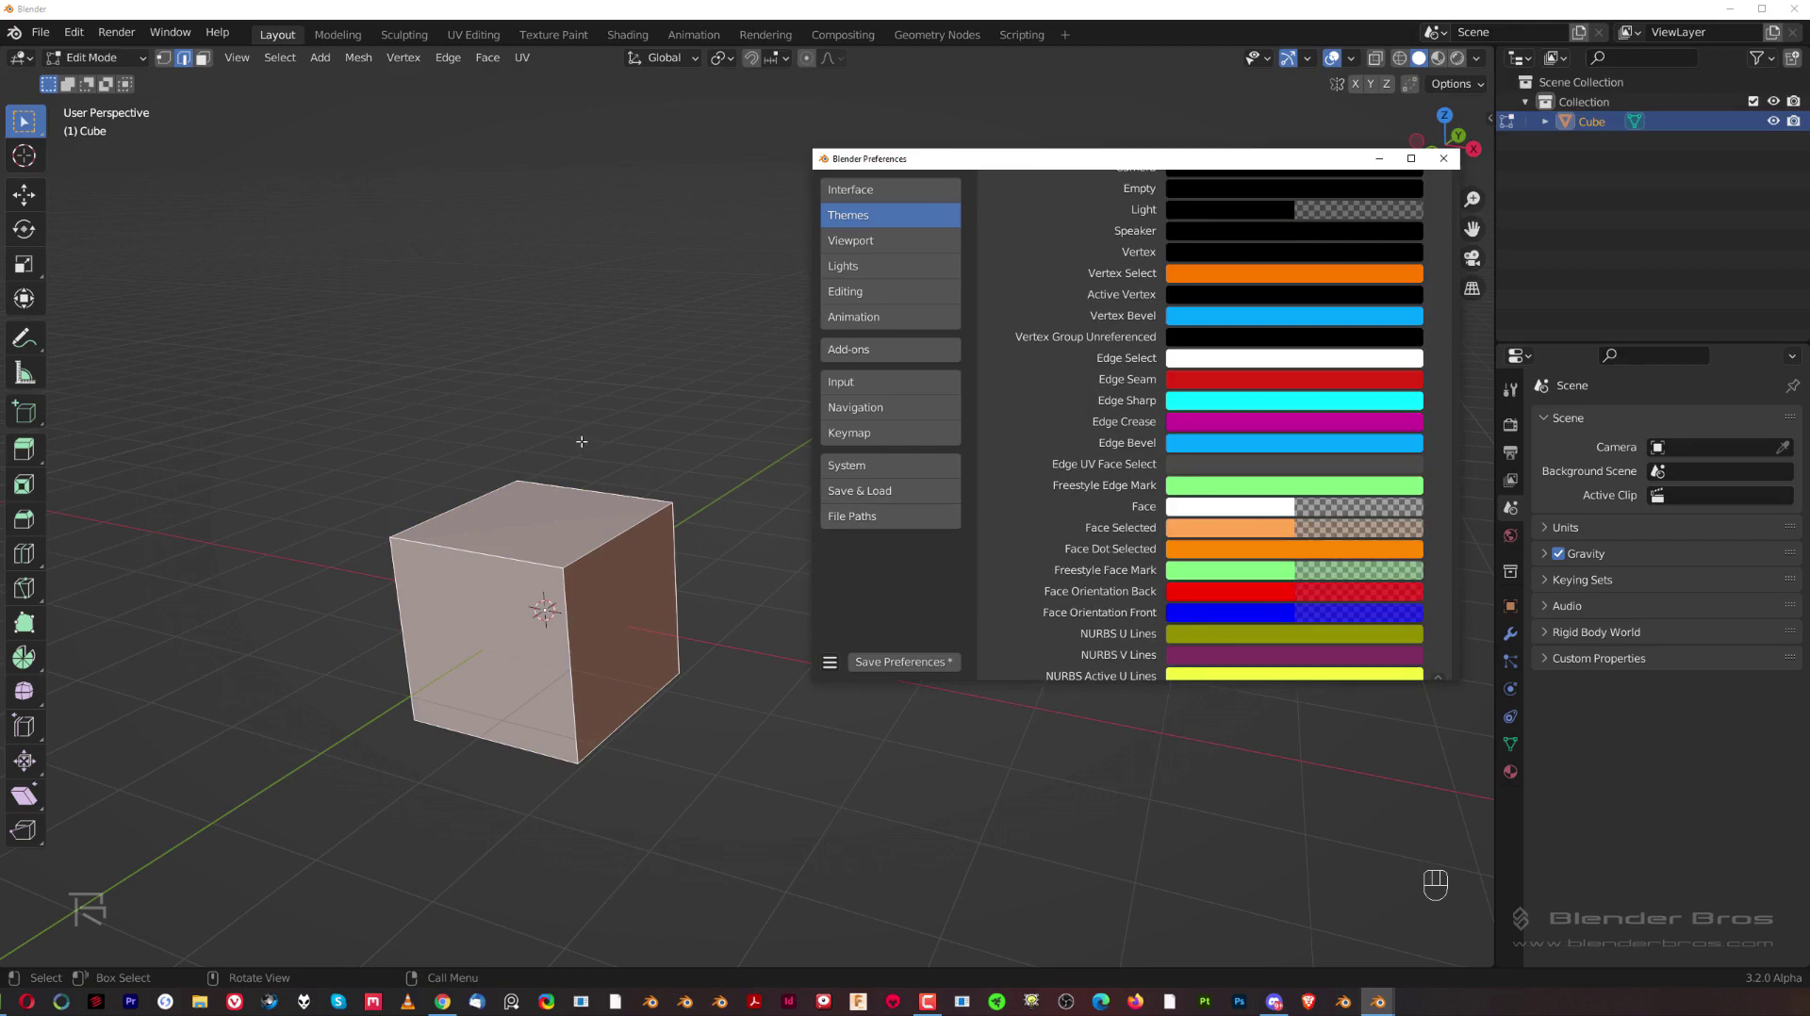
key(3)
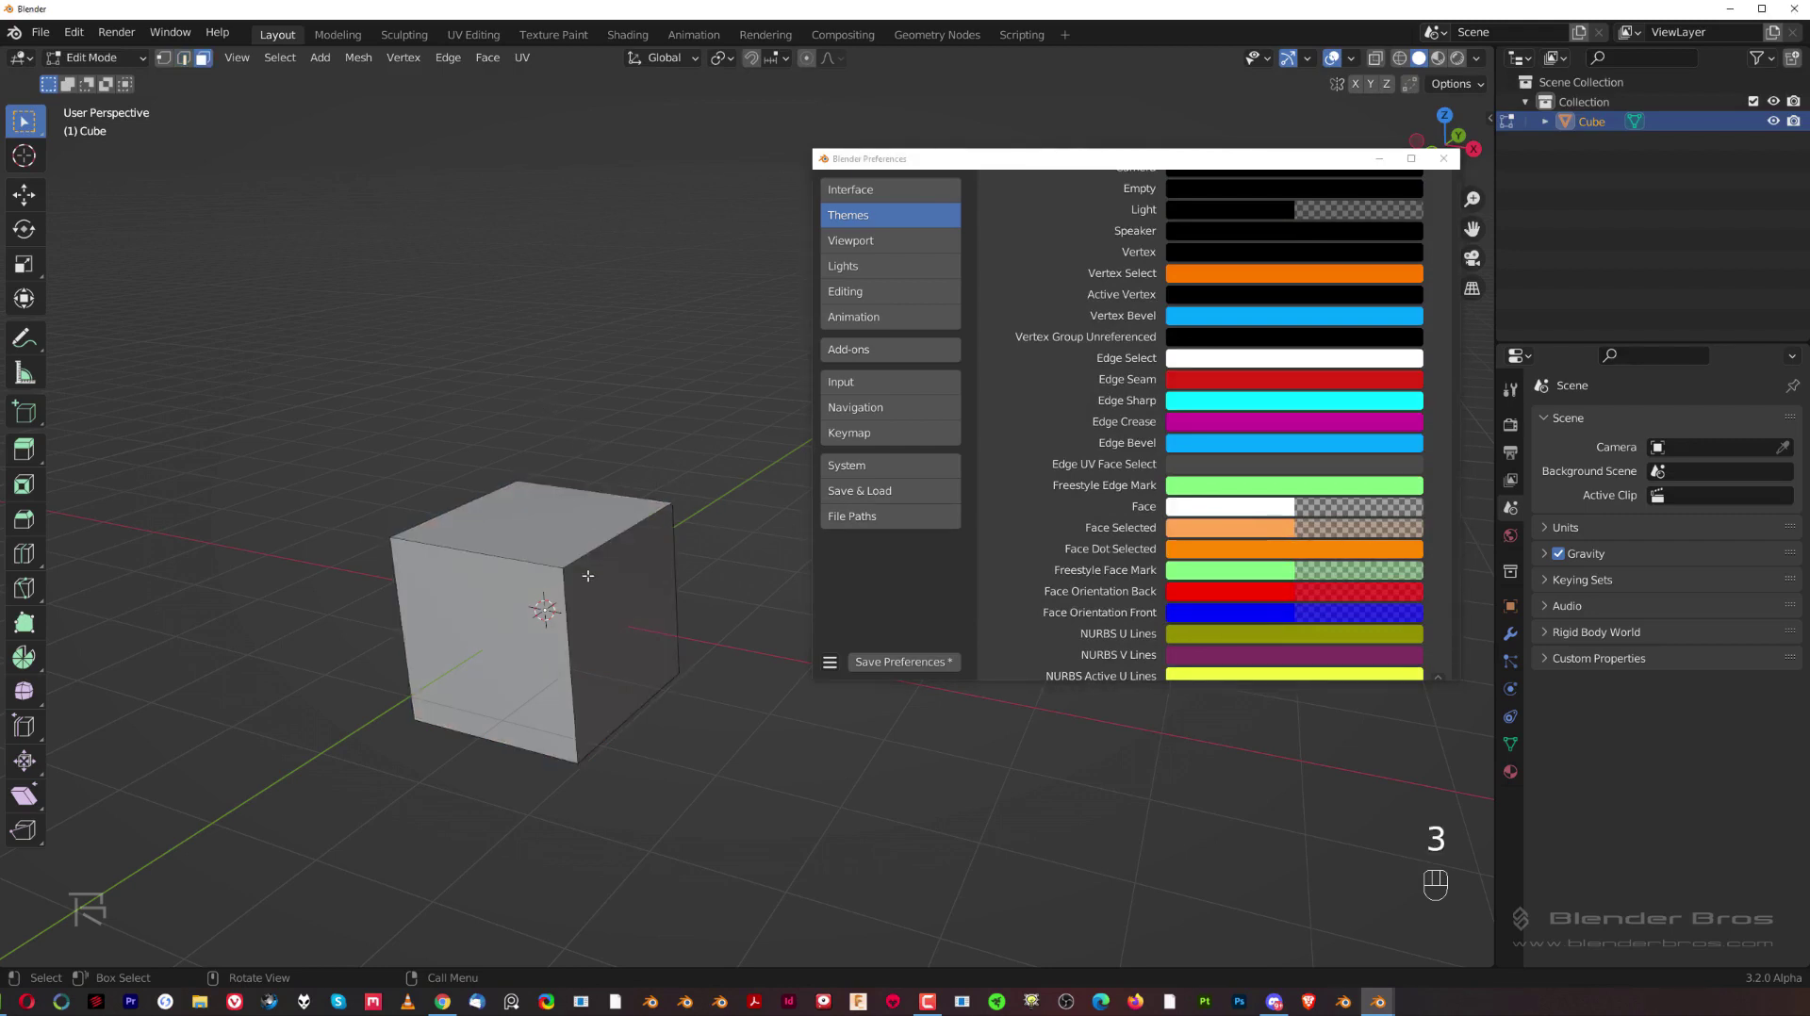
key(a)
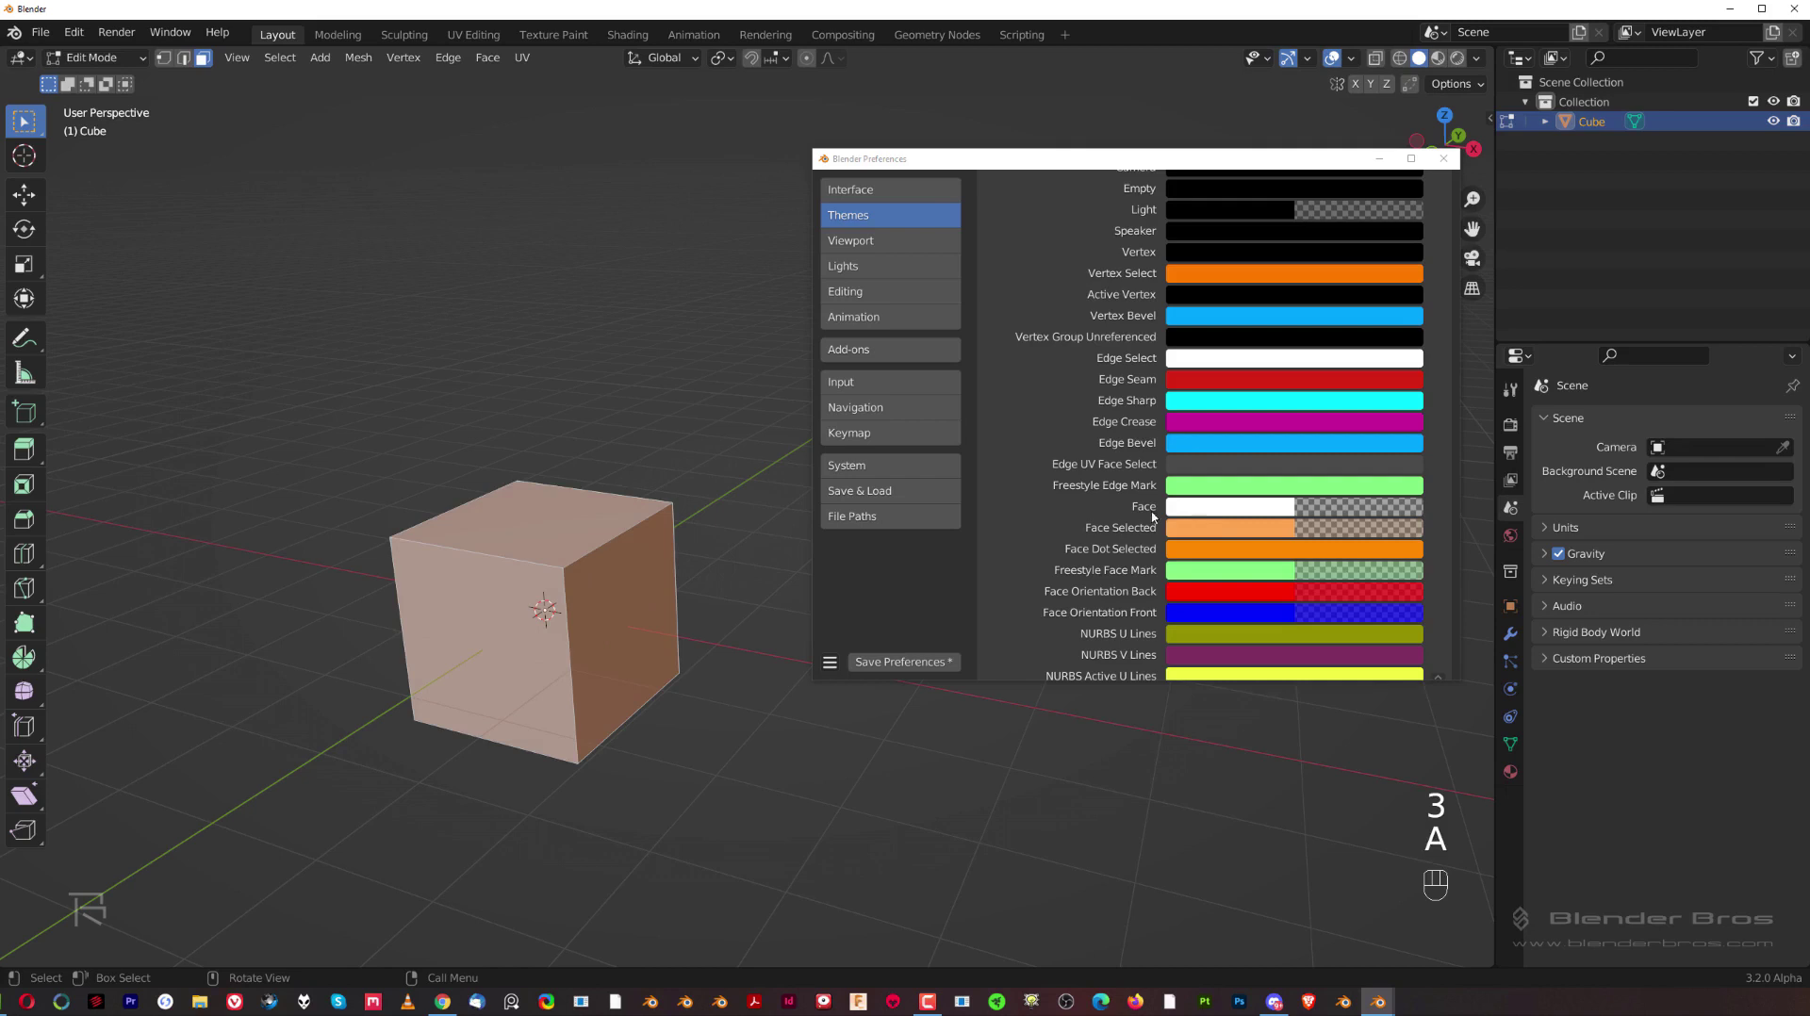
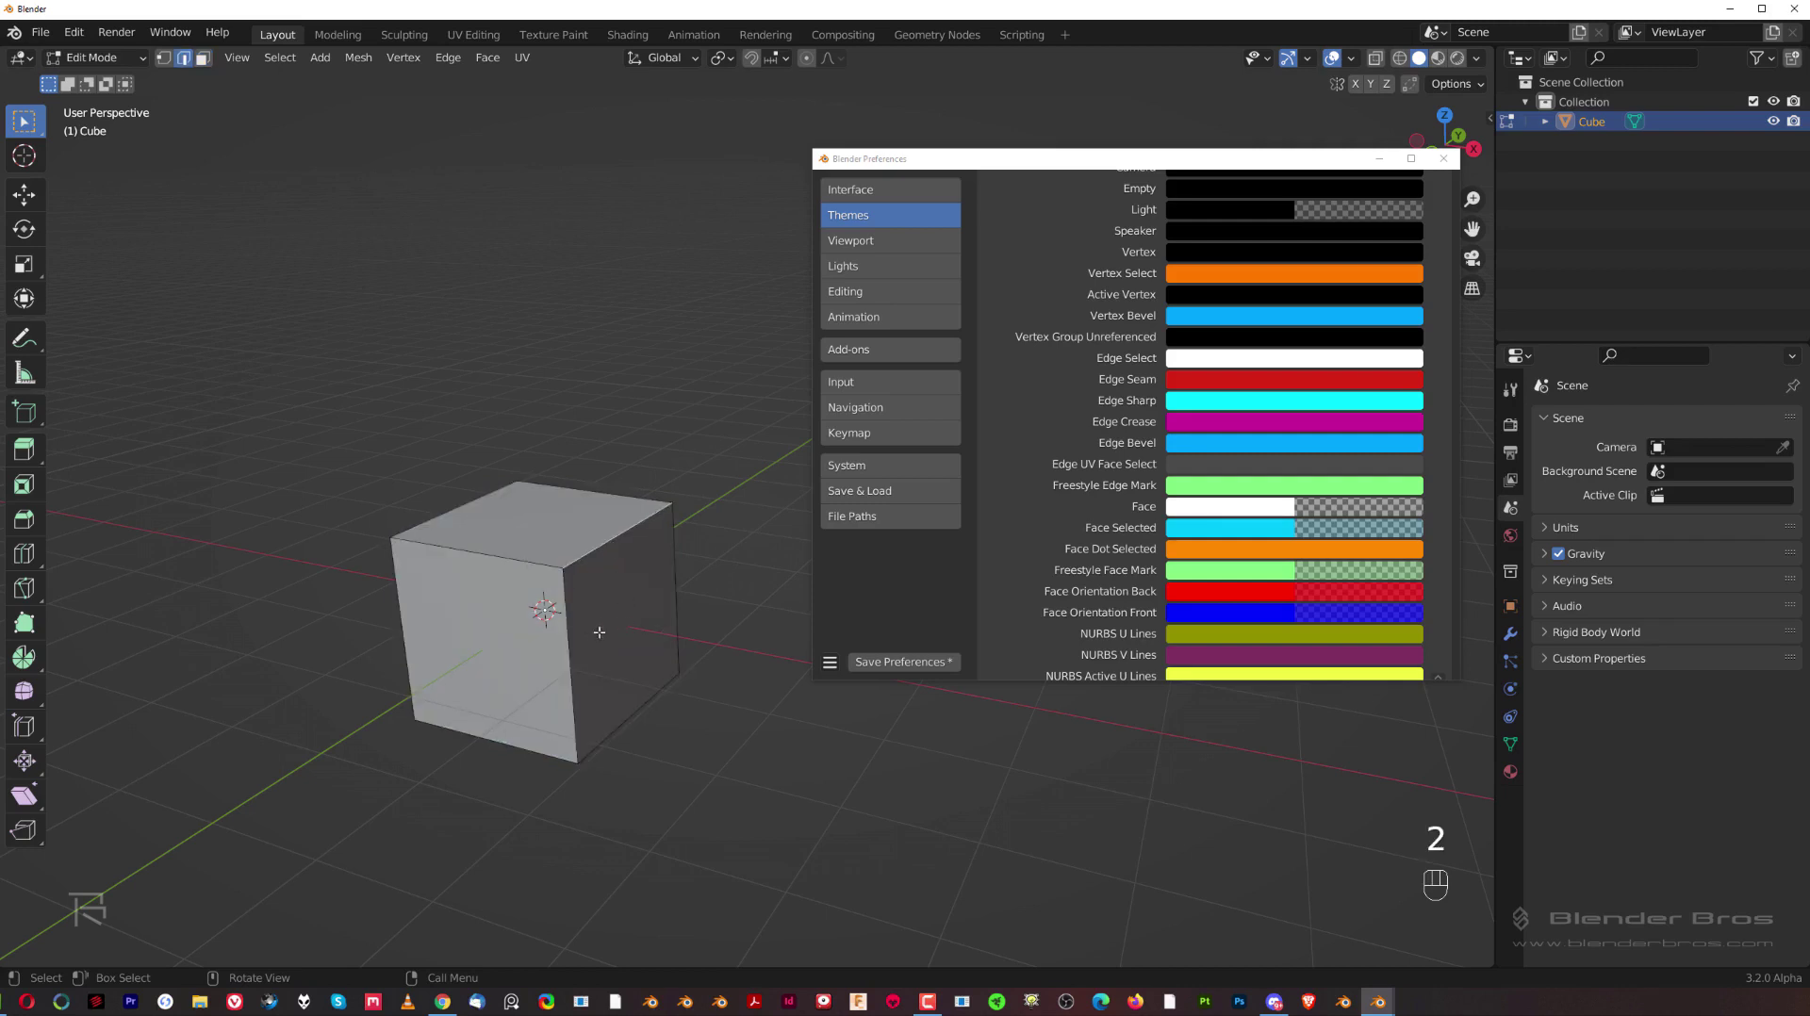
key(1)
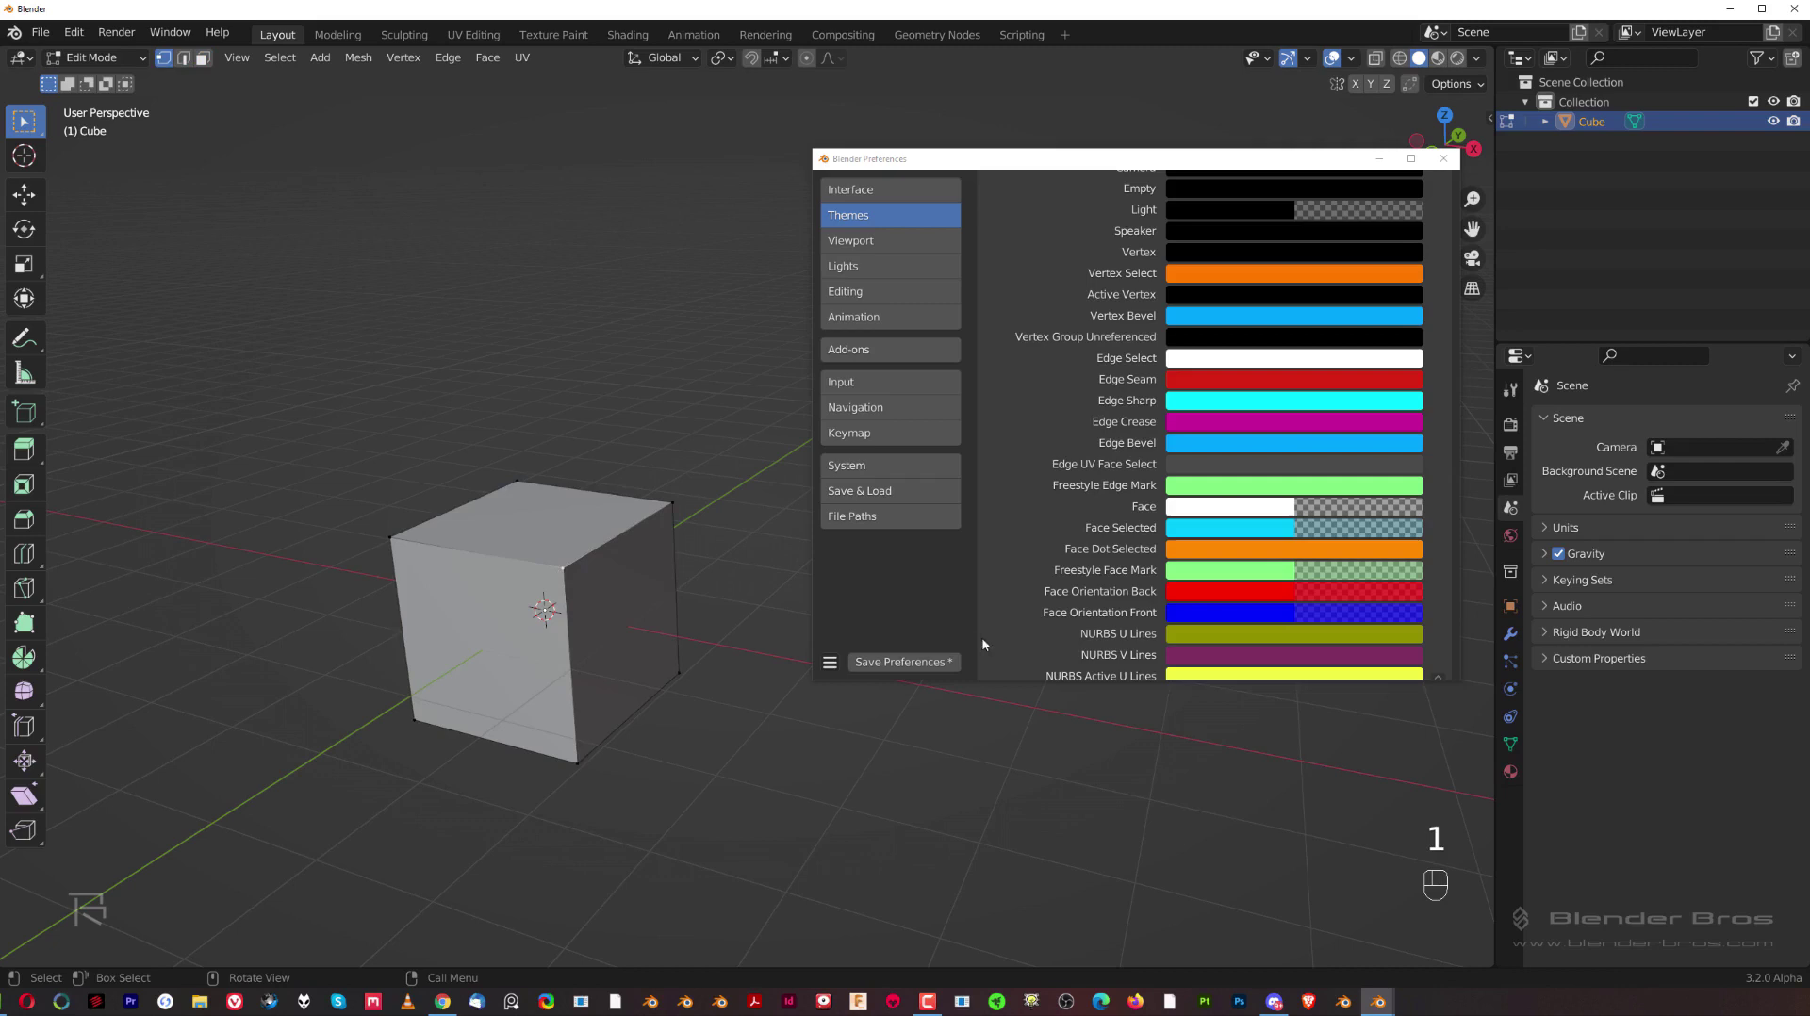
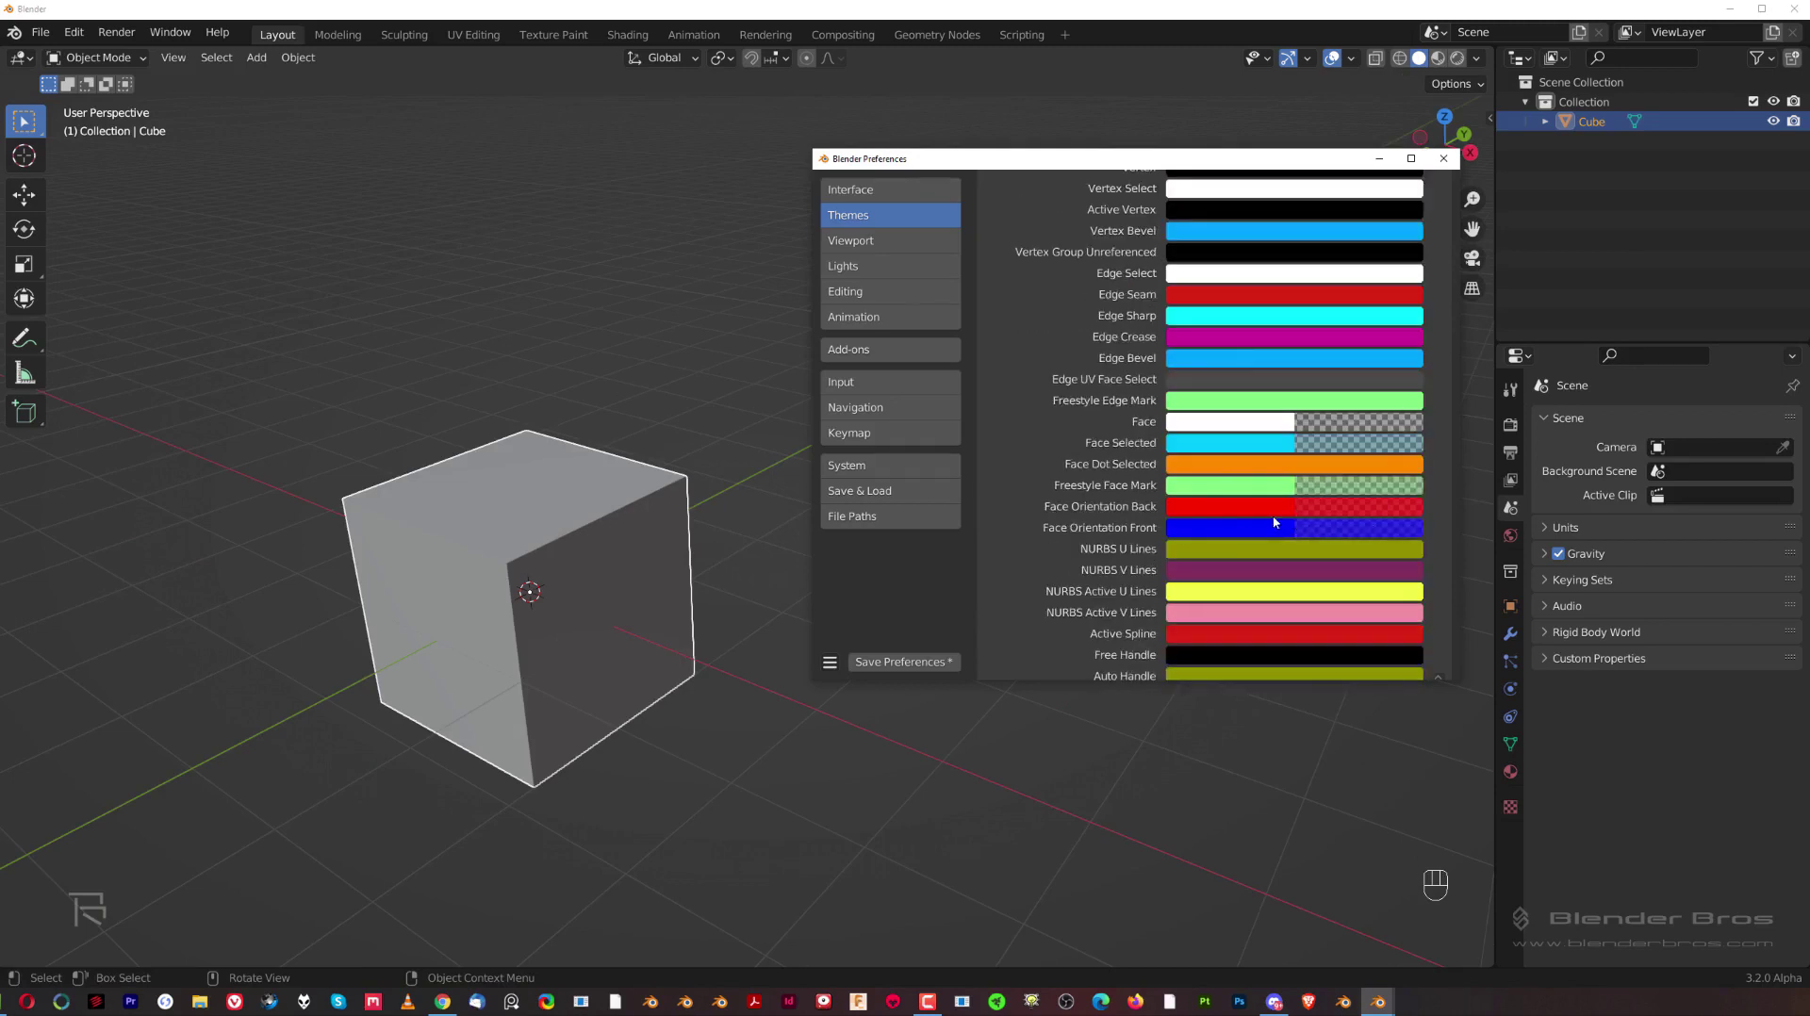
Step: Set the Vertex Select and Edge Select theme colours to white and enable Face Orientation
click(621, 502)
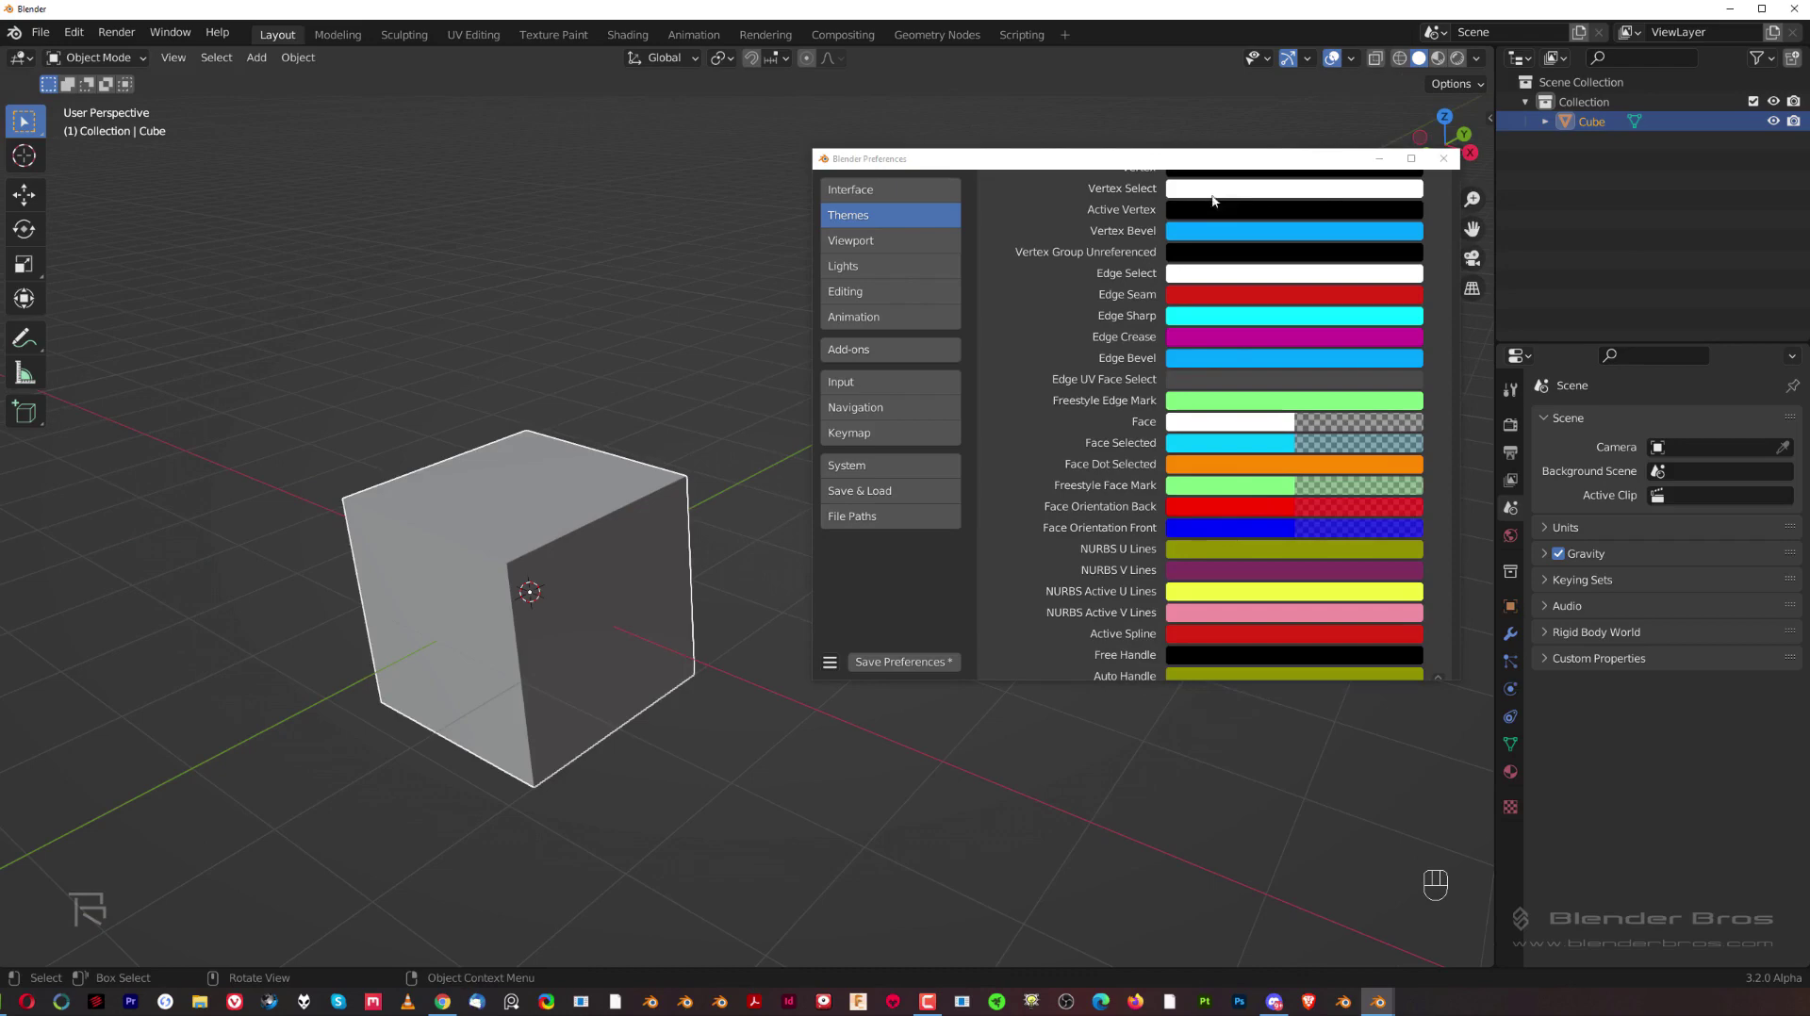
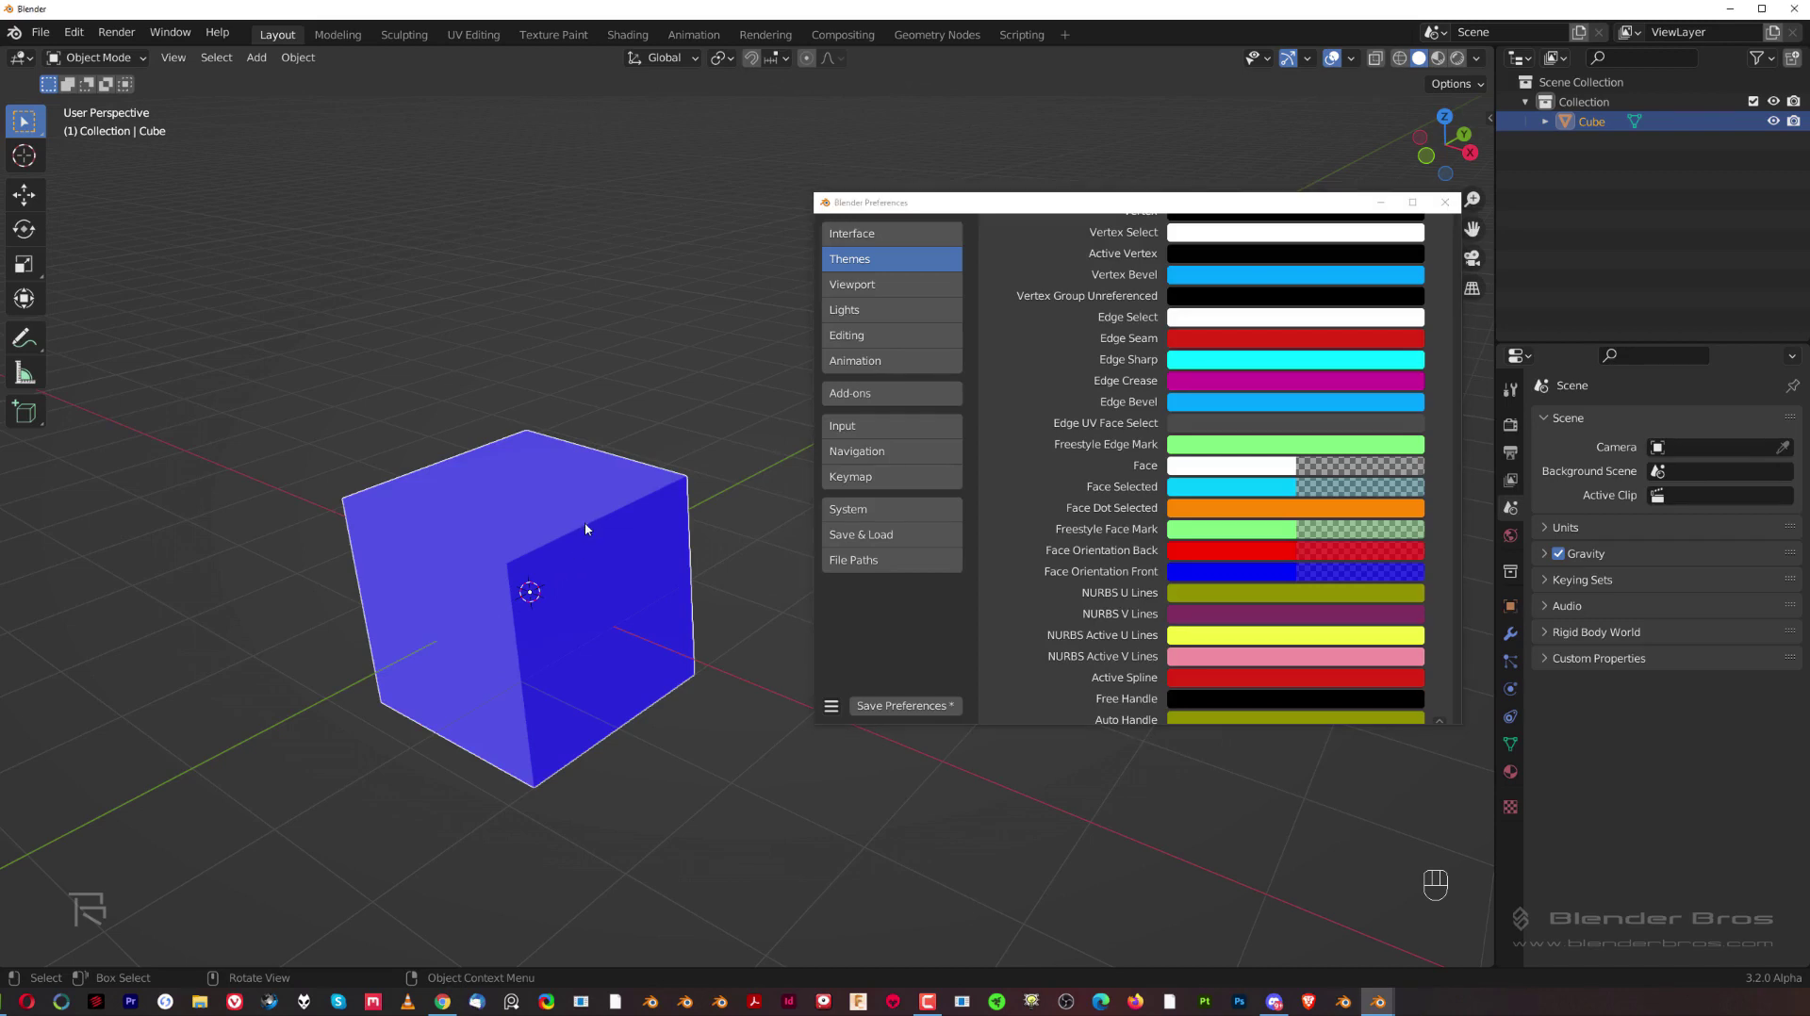
Step: In Edit Mode, flip one face's normal then recalculate normals so all cube faces show blue
key(Tab)
key(3)
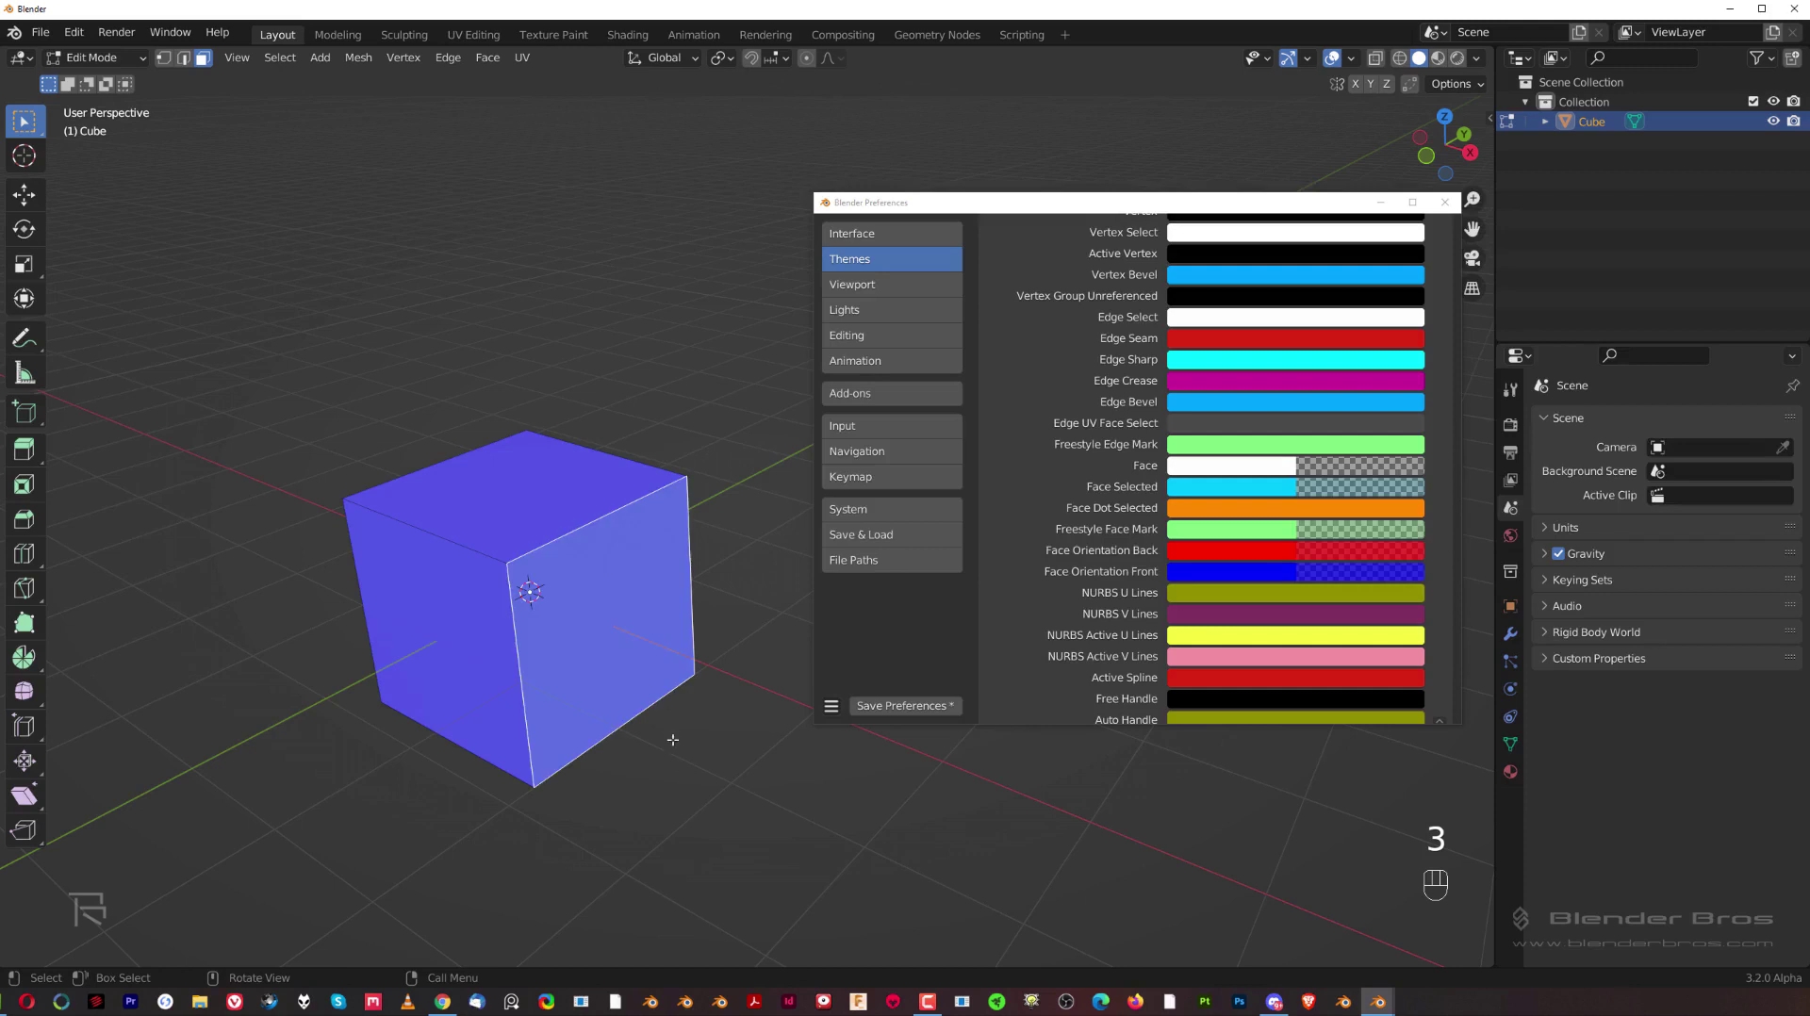
key(alt+n)
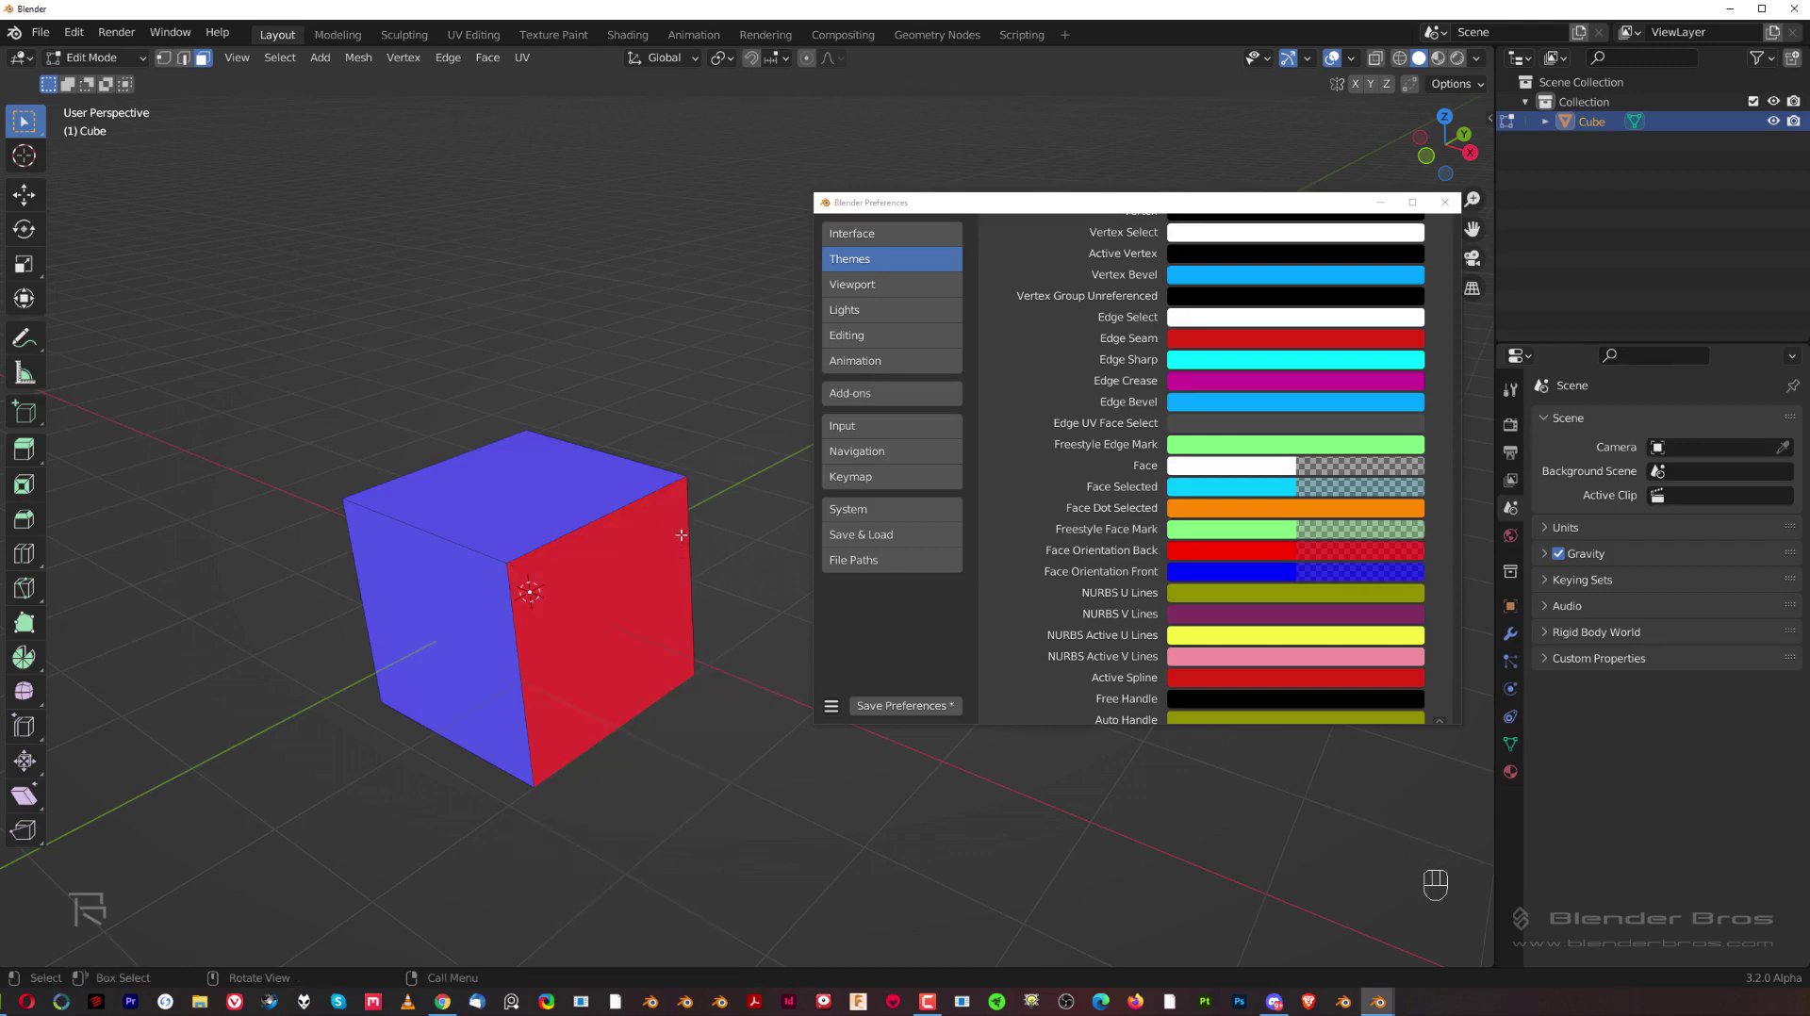
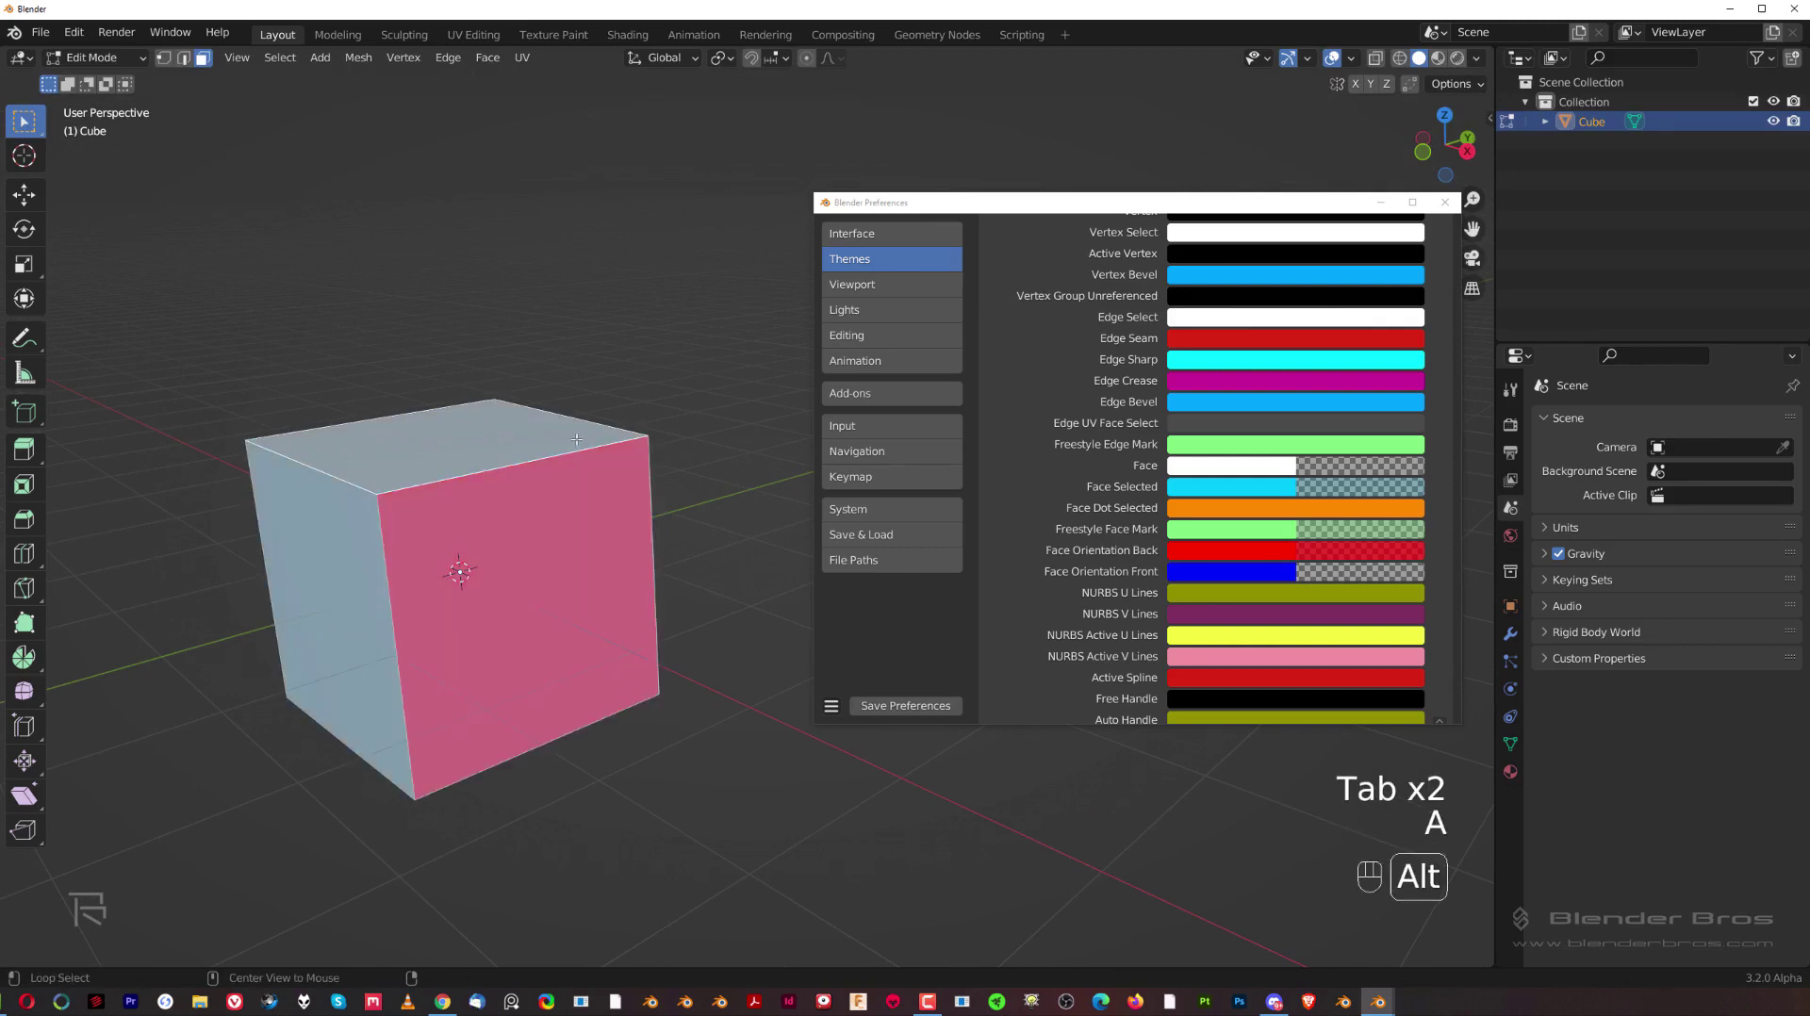
key(alt+n)
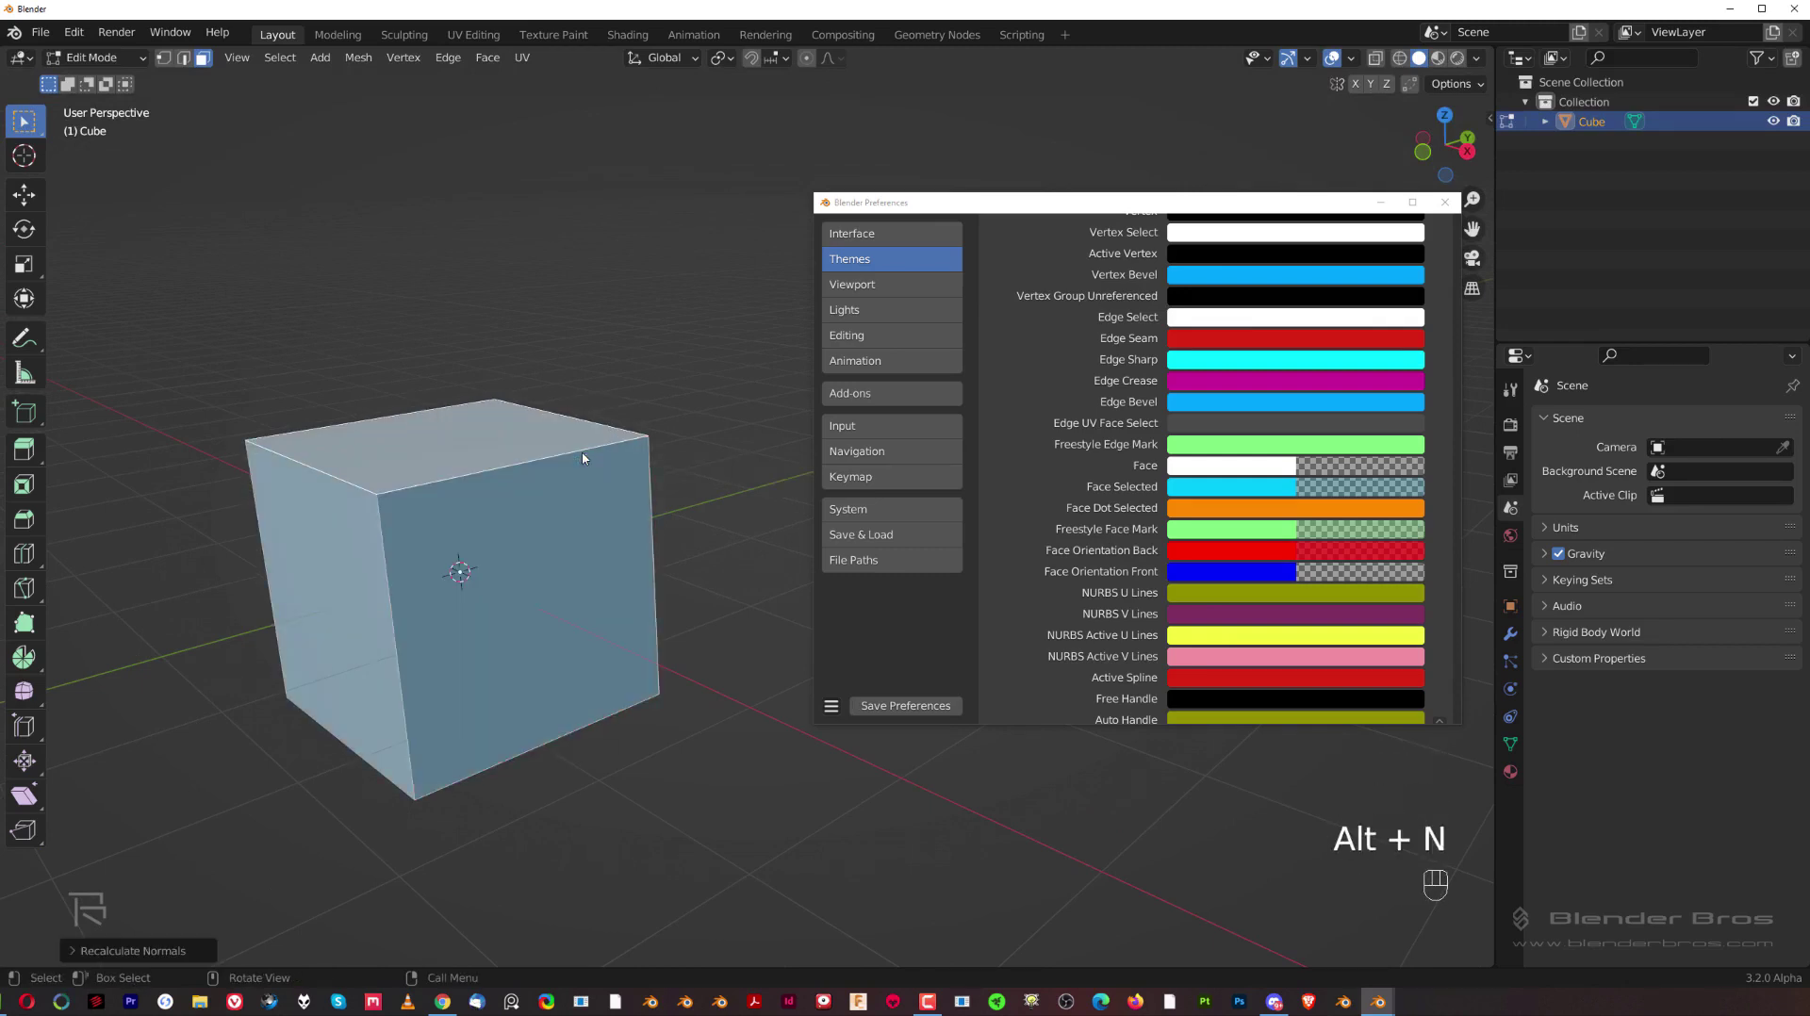
key(Tab)
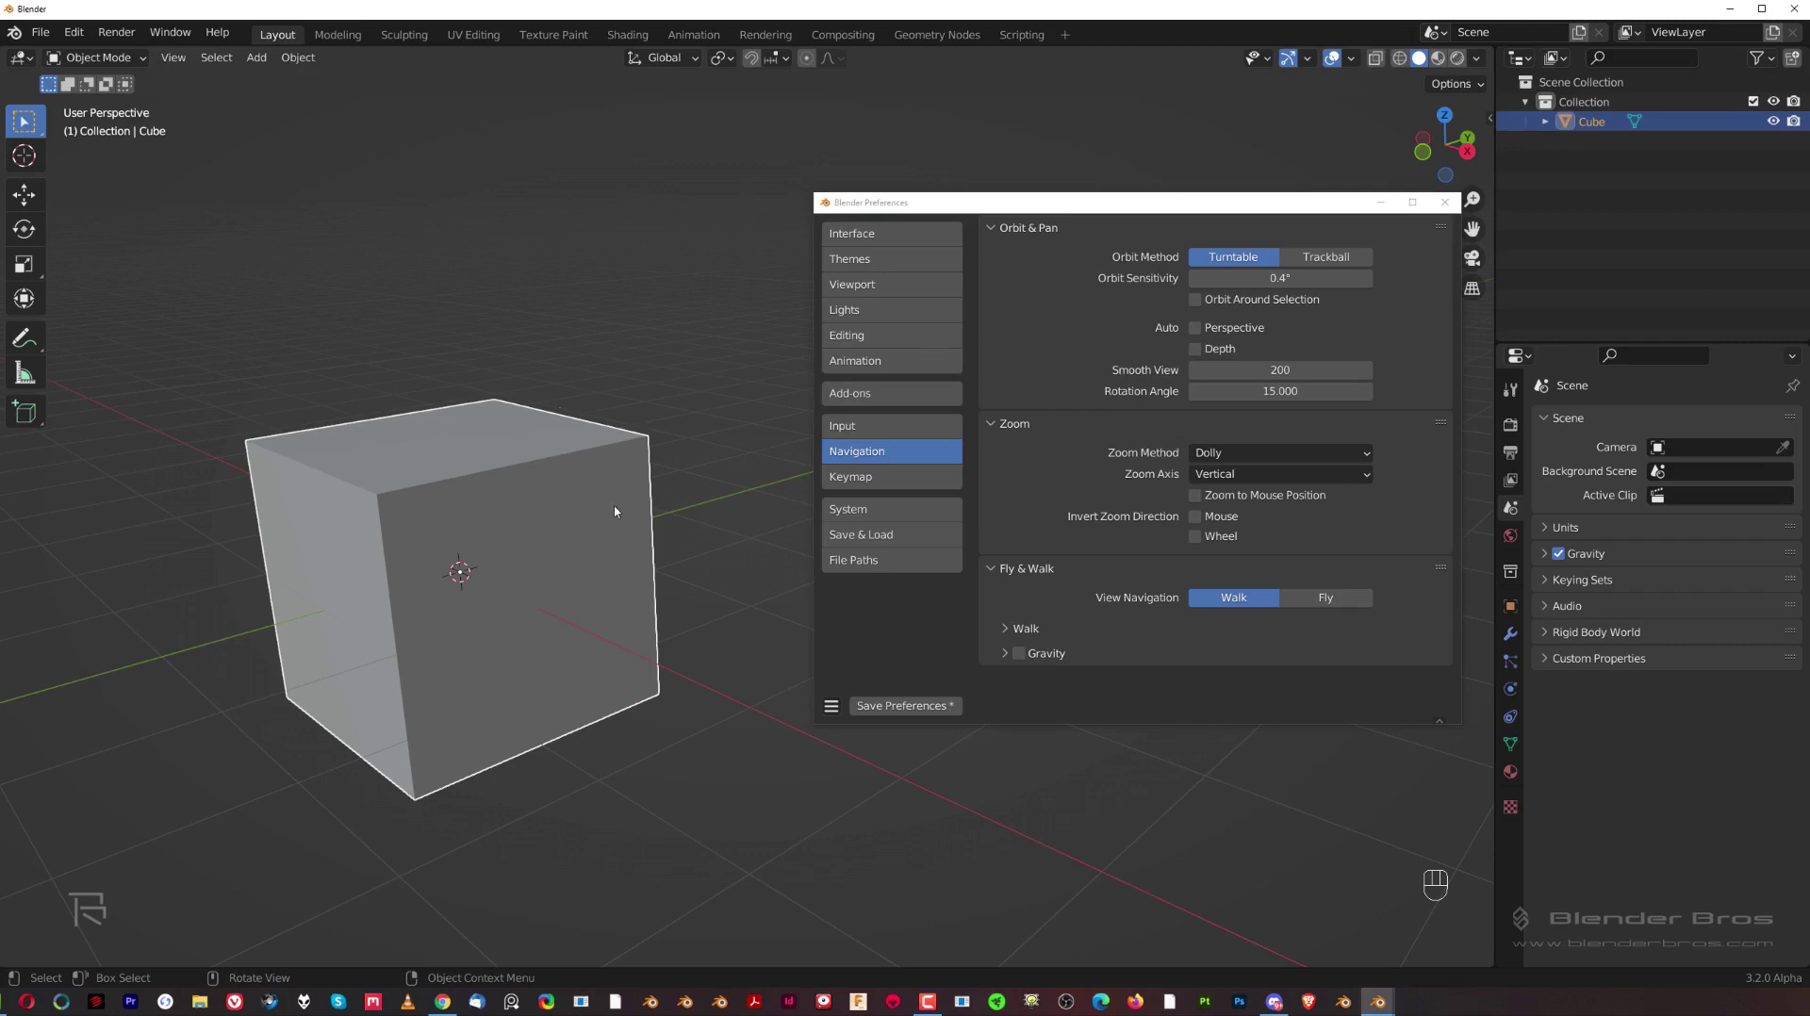
middle_click(609, 460)
drag(498, 475, 575, 443)
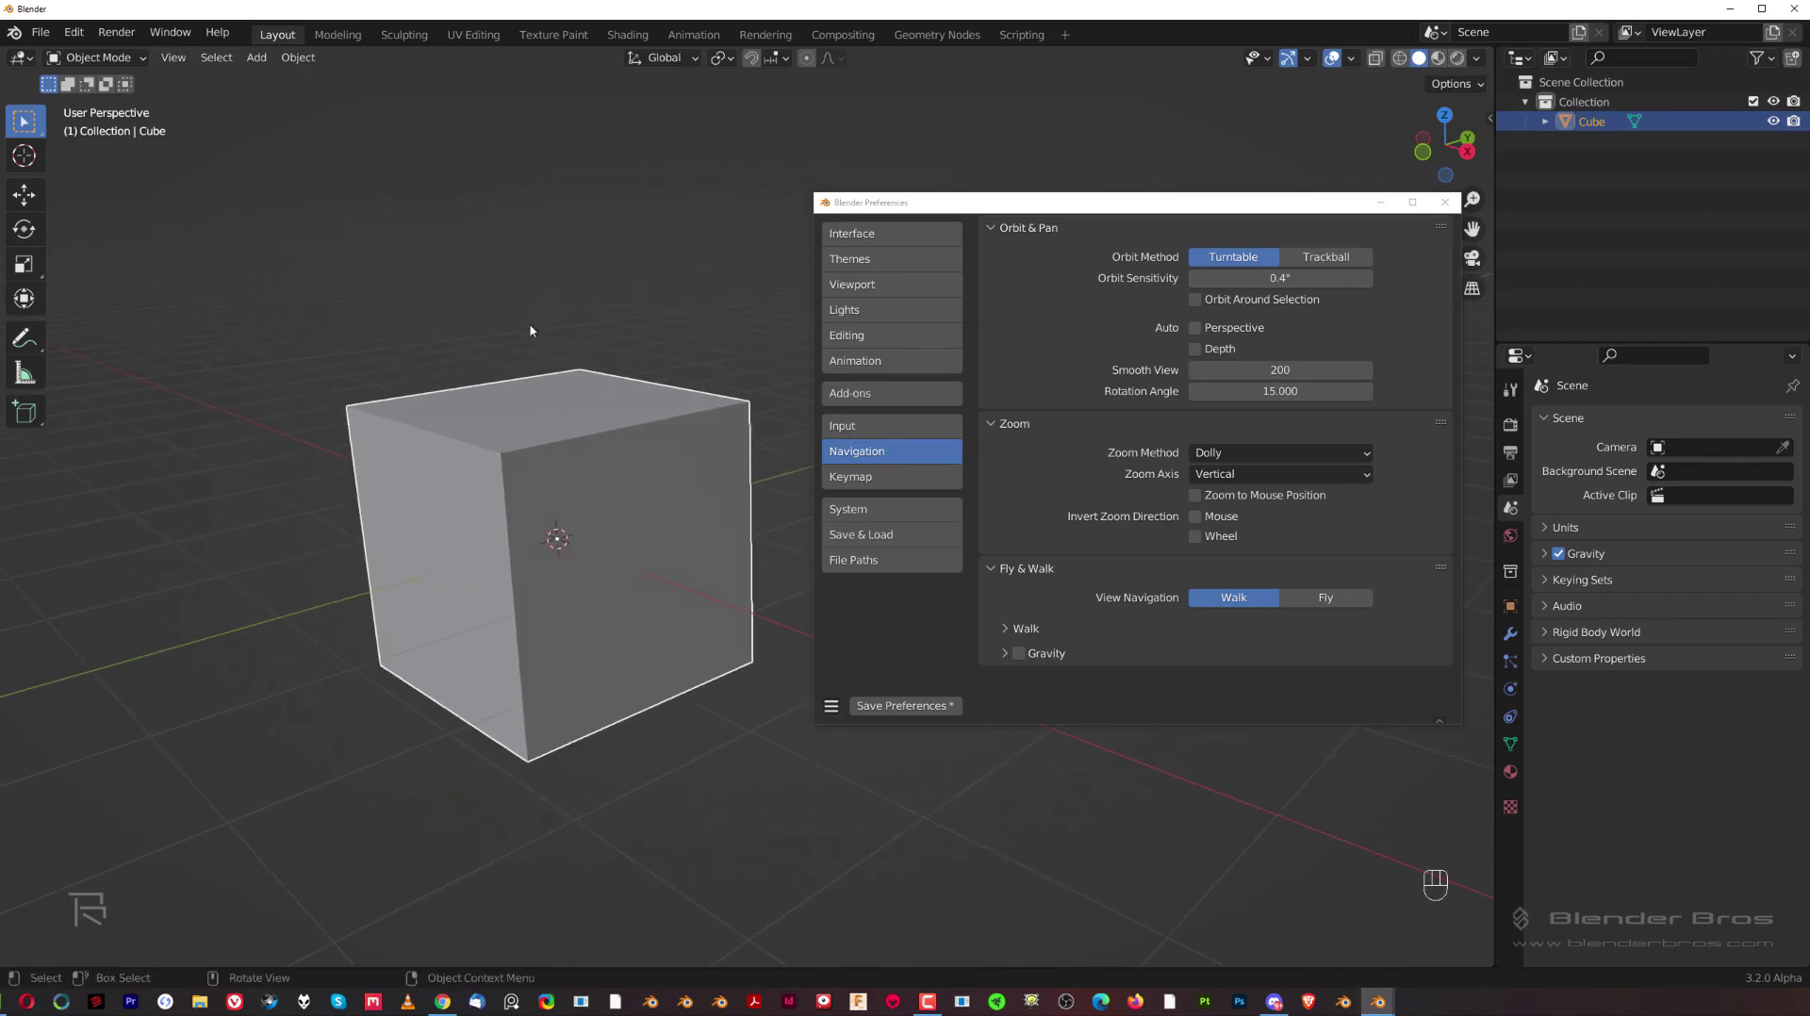
drag(563, 420, 532, 429)
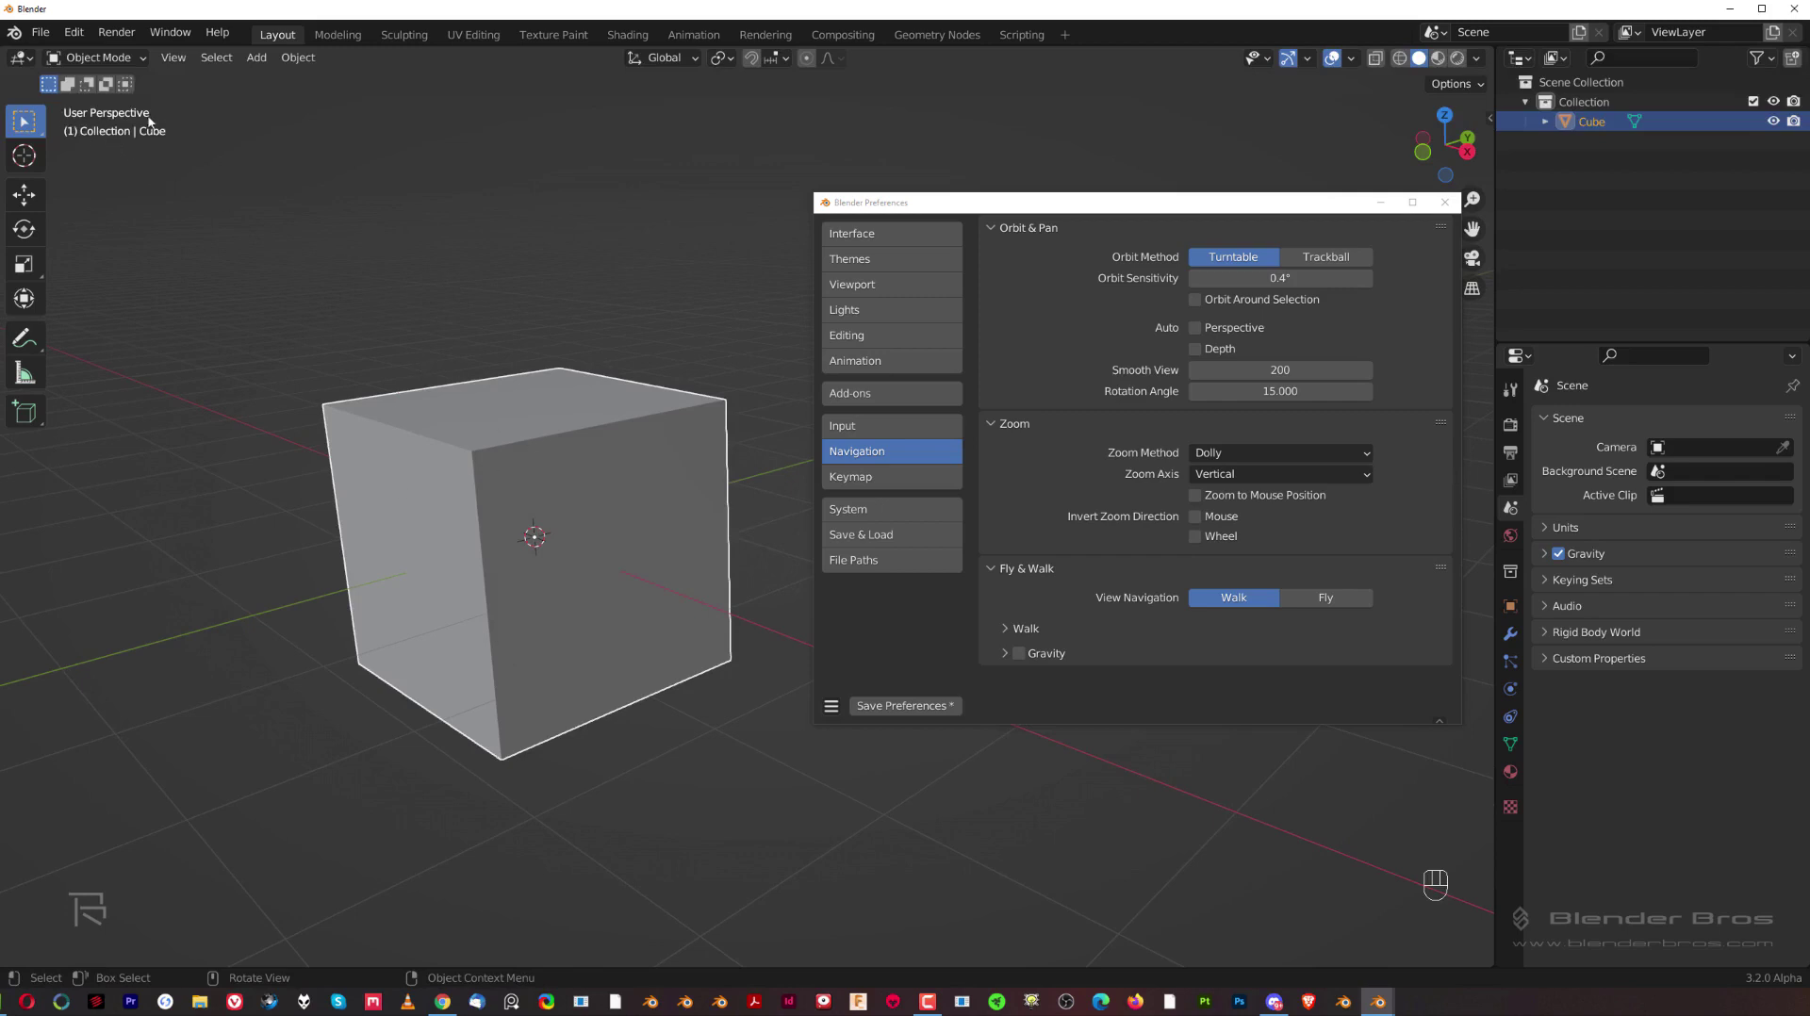
key(KP_5)
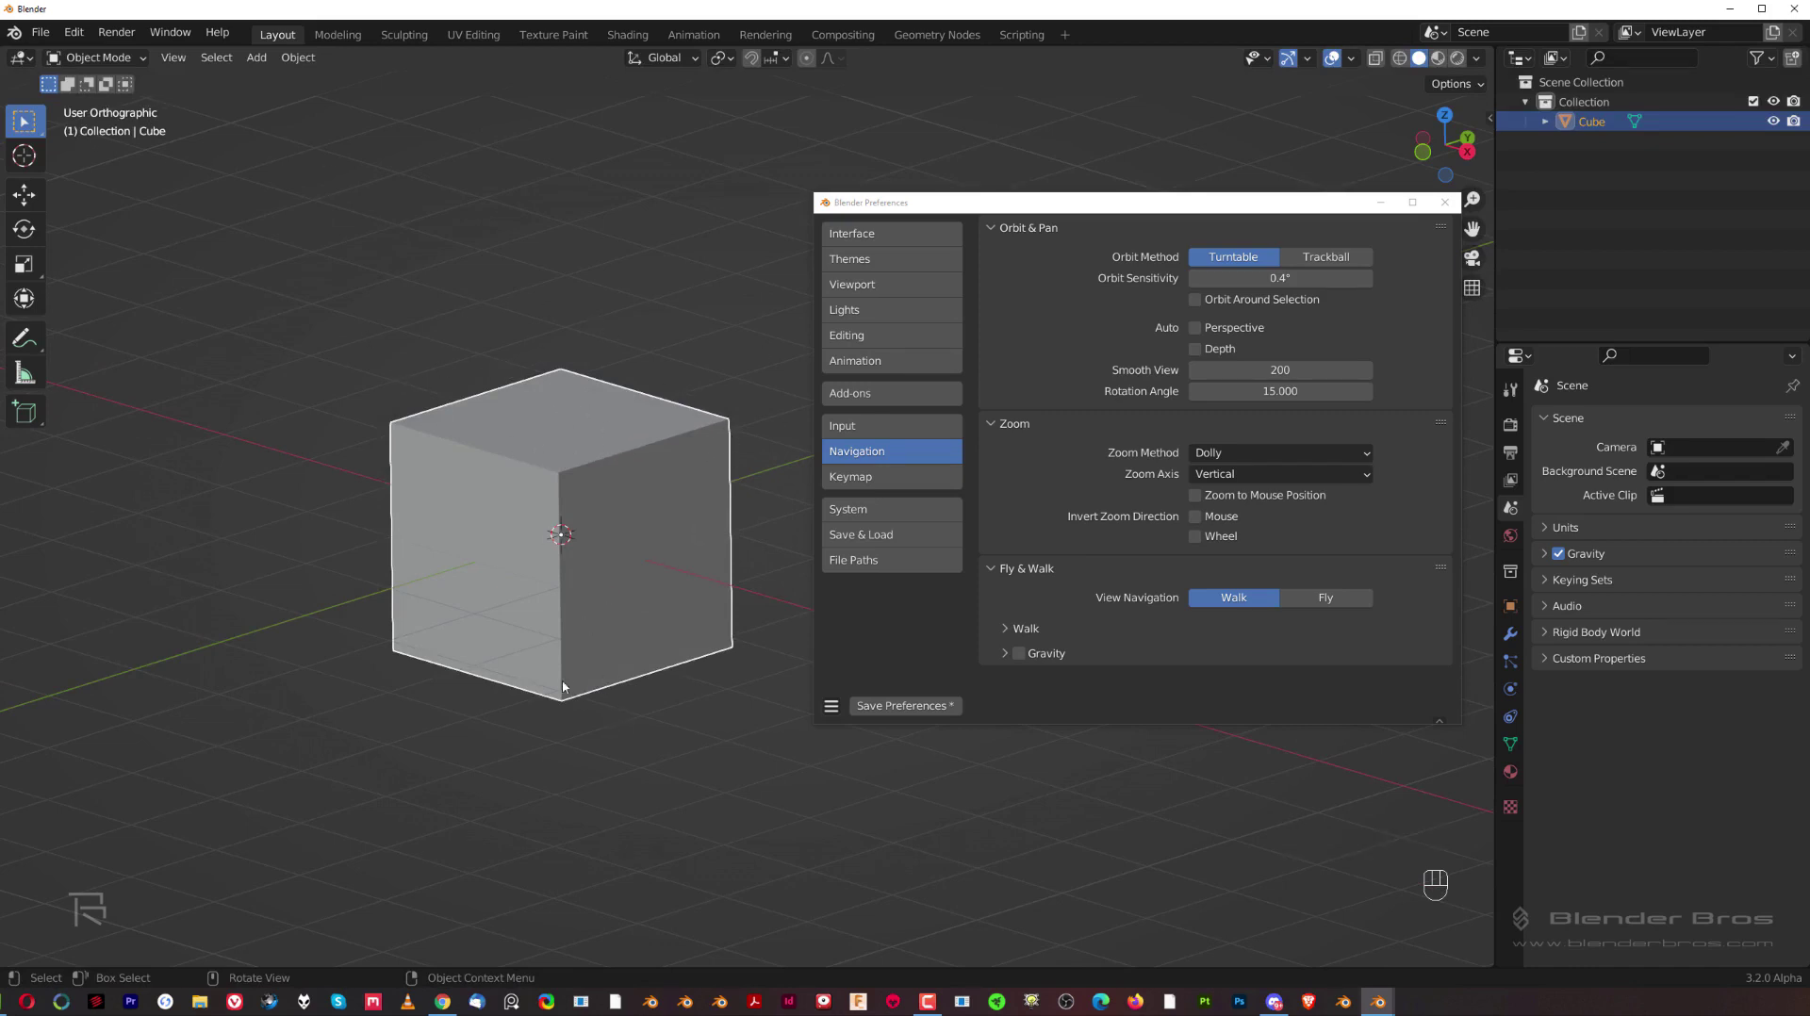
key(KP_5)
key(KP_5)
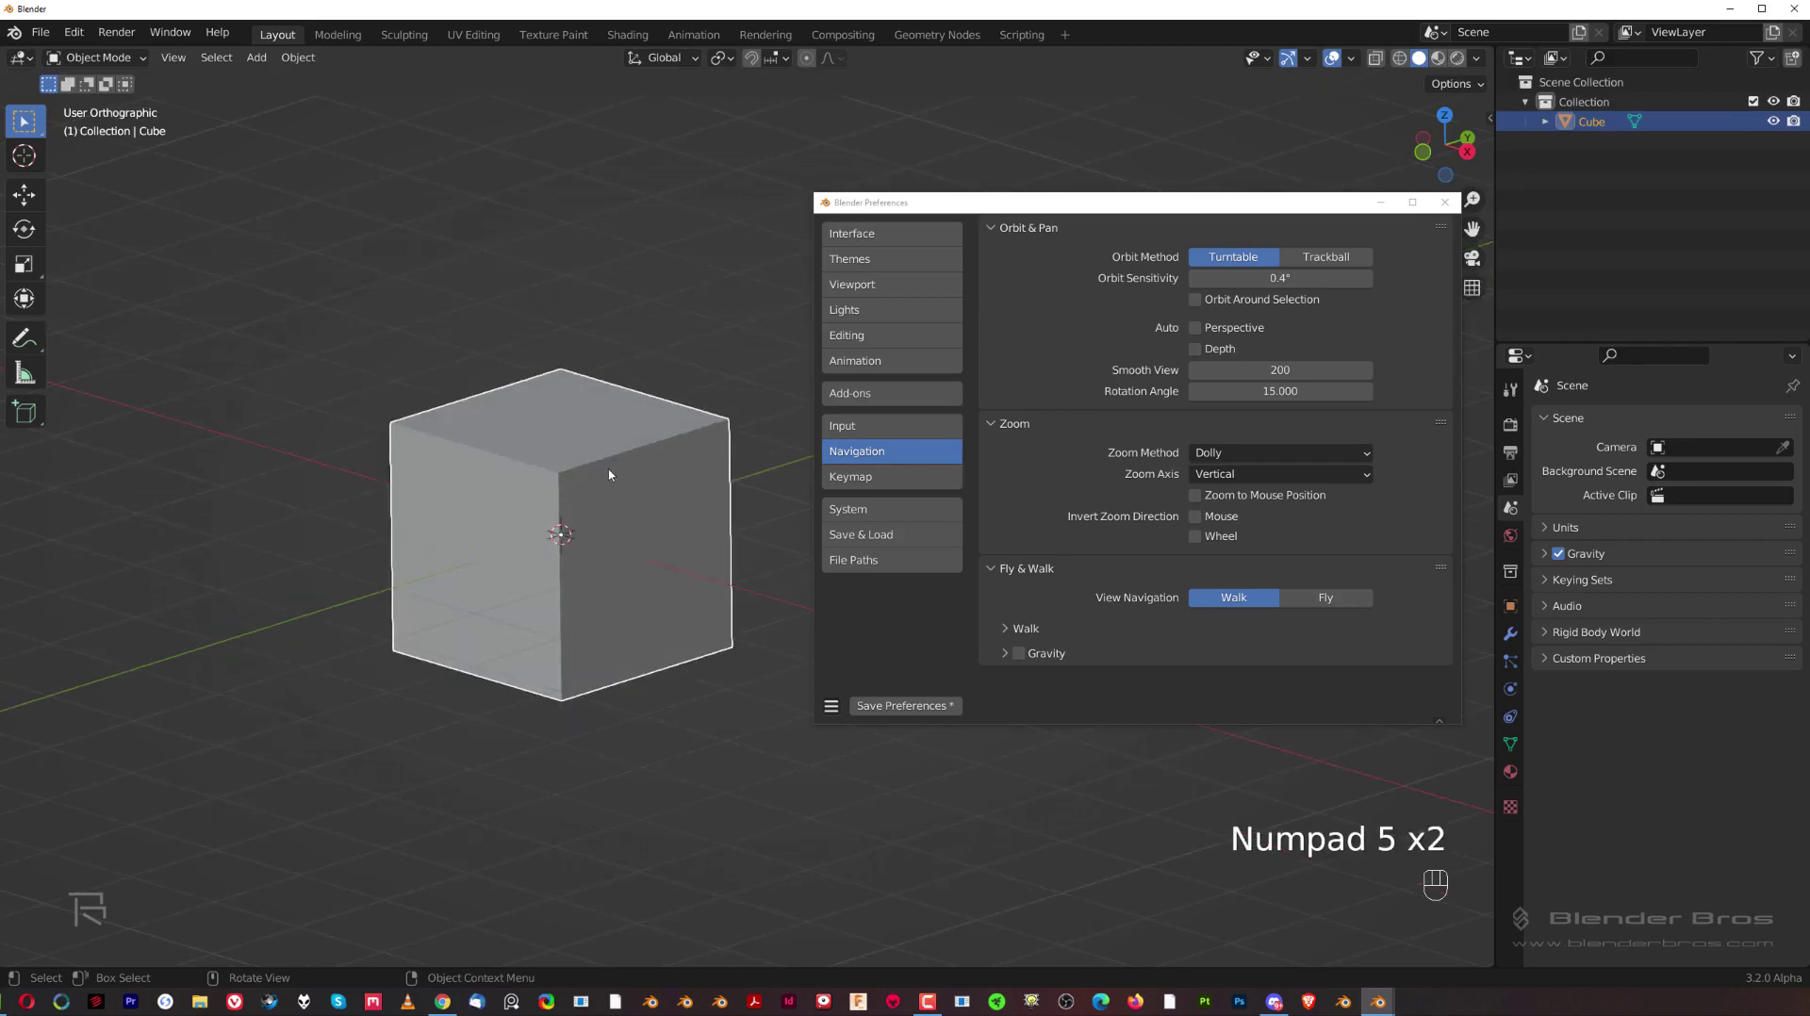
key(KP_5)
key(KP_5)
key(KP_5)
key(KP_5)
key(KP_5)
key(KP_5)
key(KP_5)
key(KP_5)
key(KP_5)
key(KP_5)
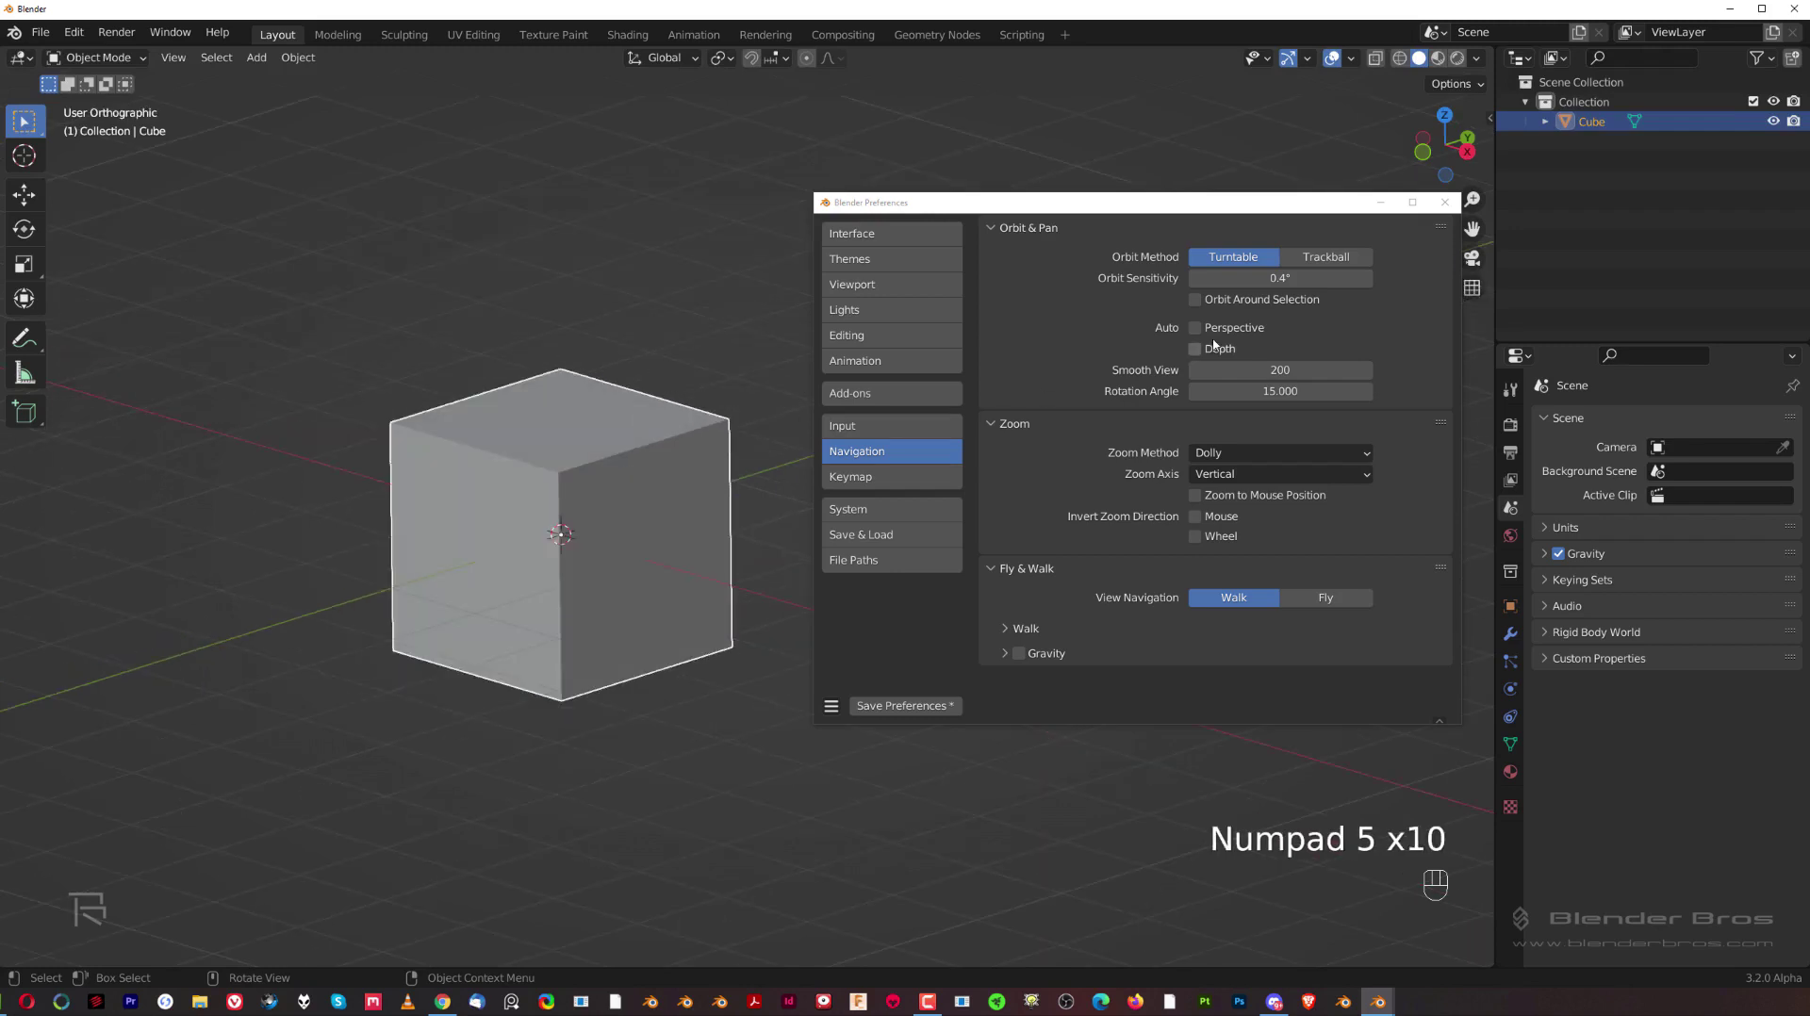
key(KP_5)
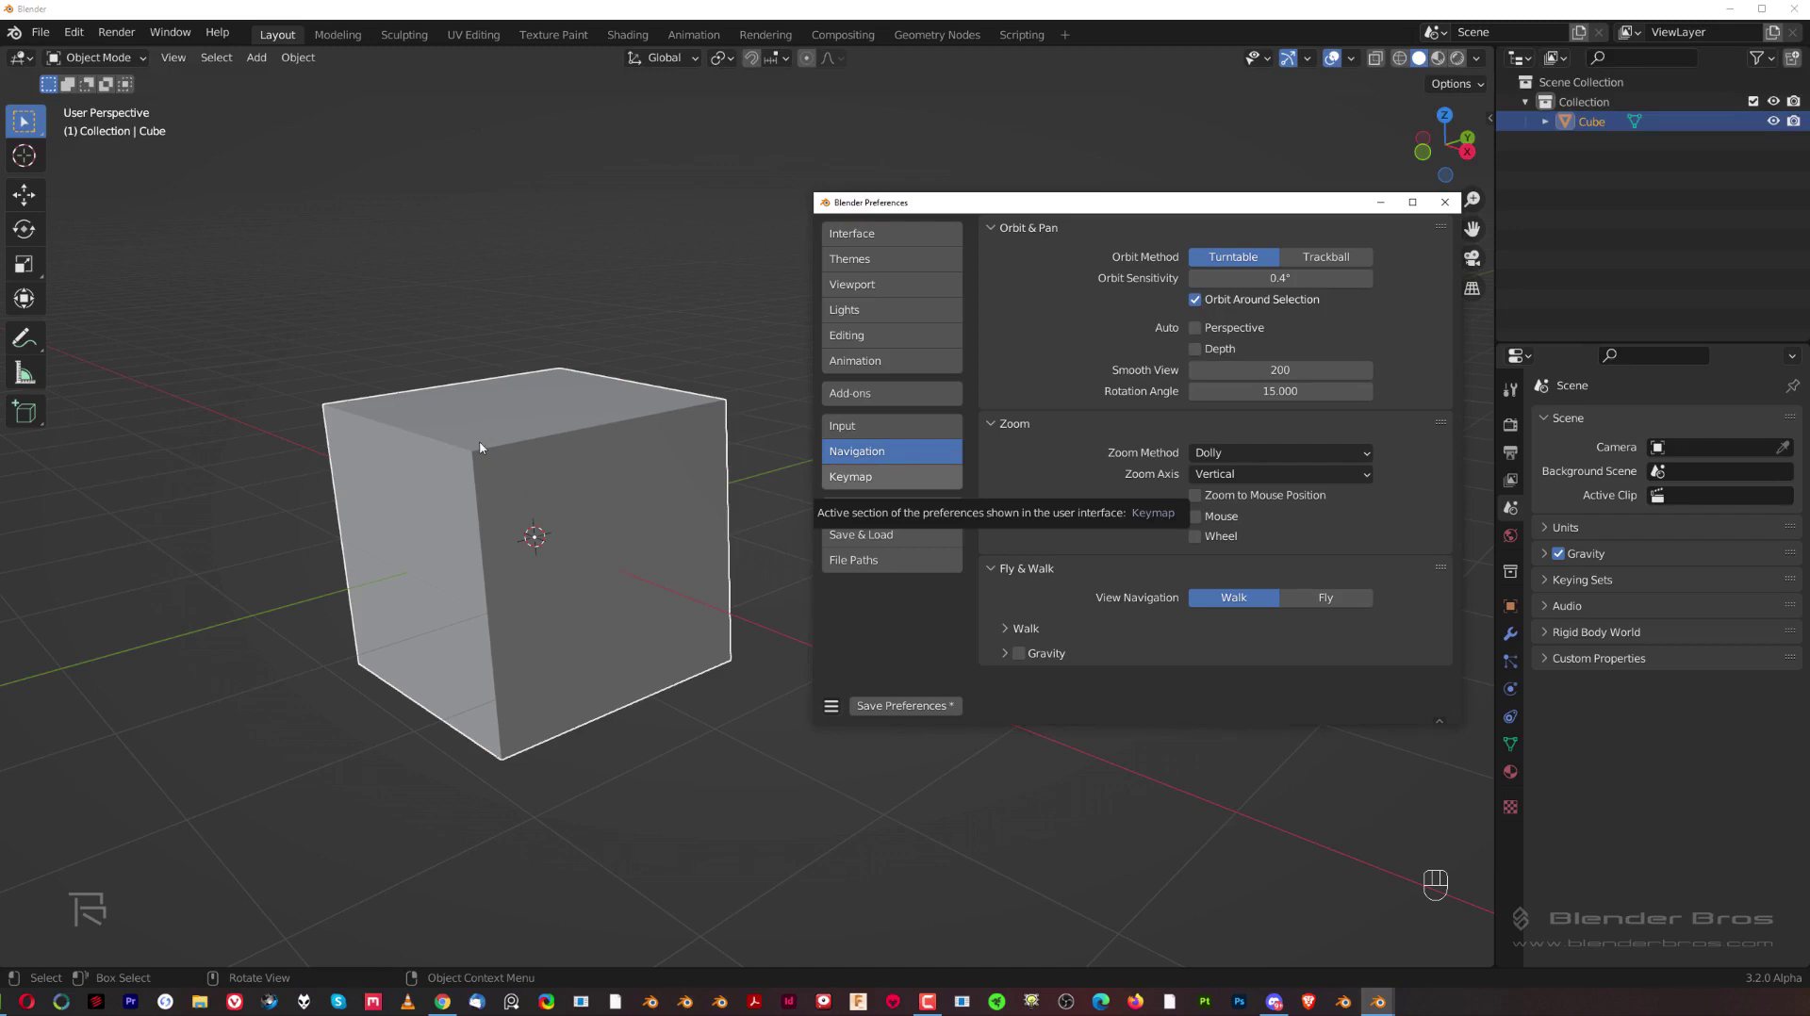
Step: Duplicate the cube twice and select all three cubes
drag(504, 462, 719, 458)
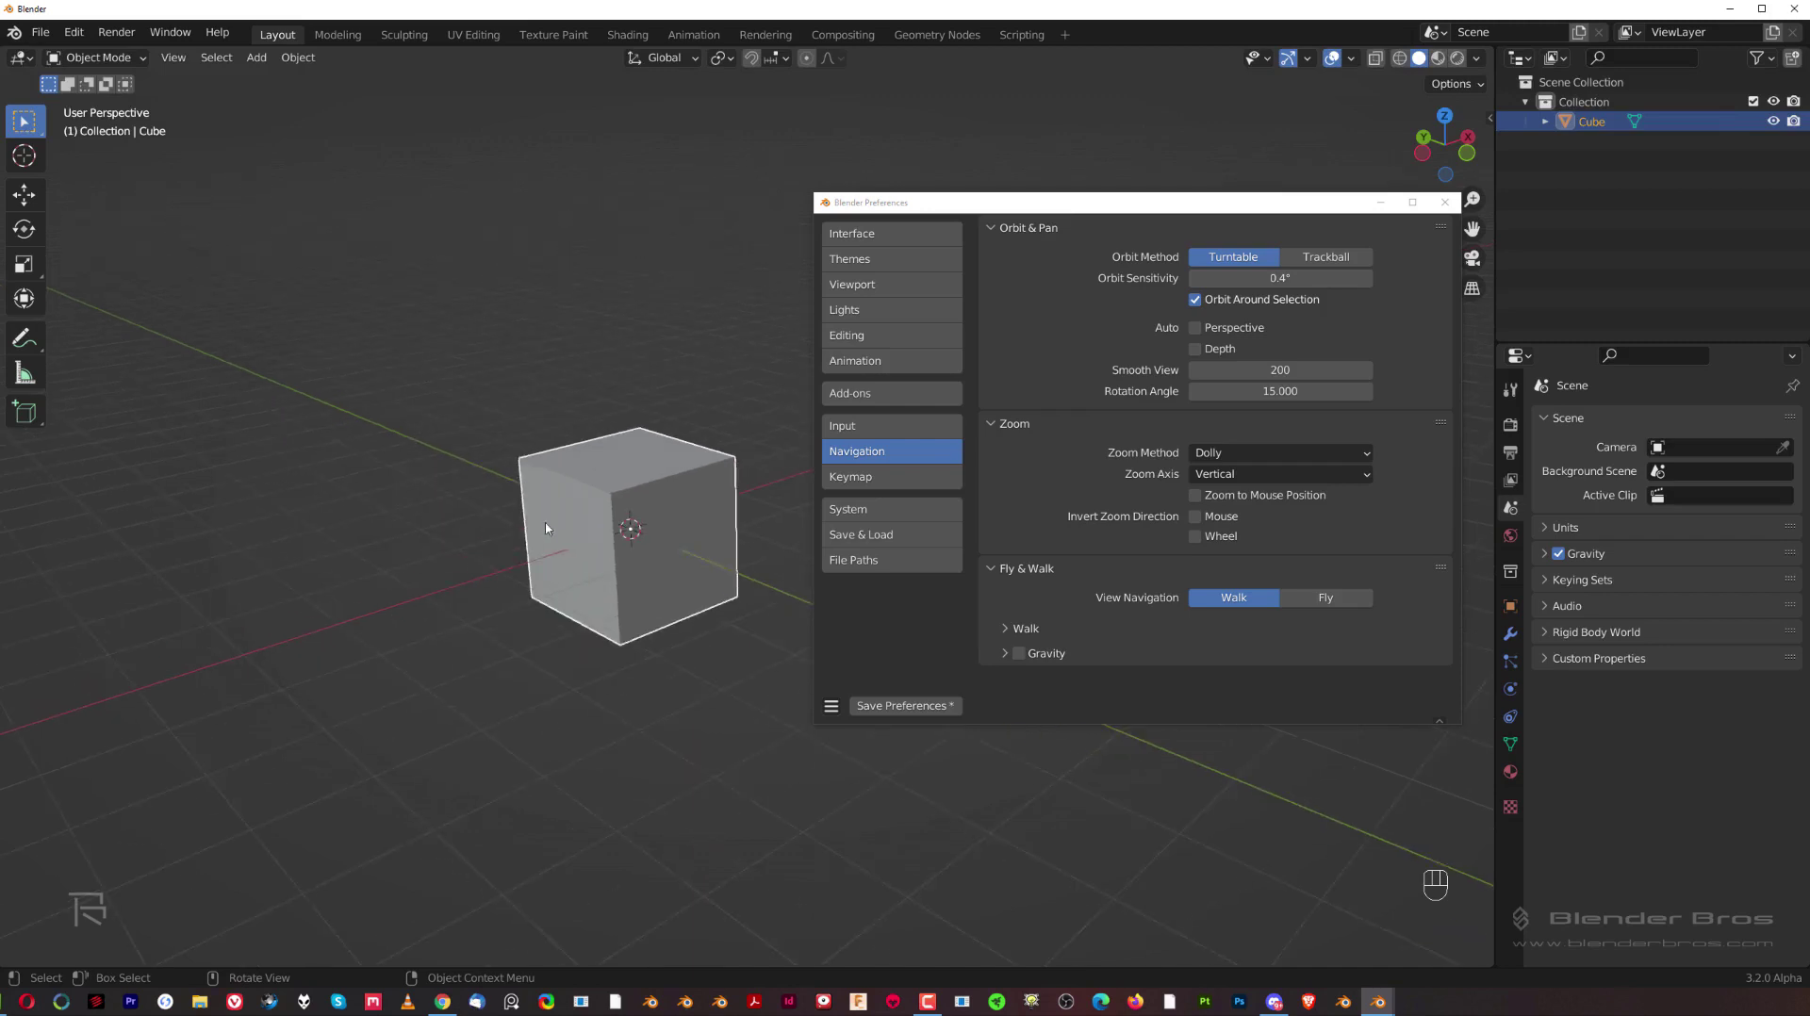
key(shift+d)
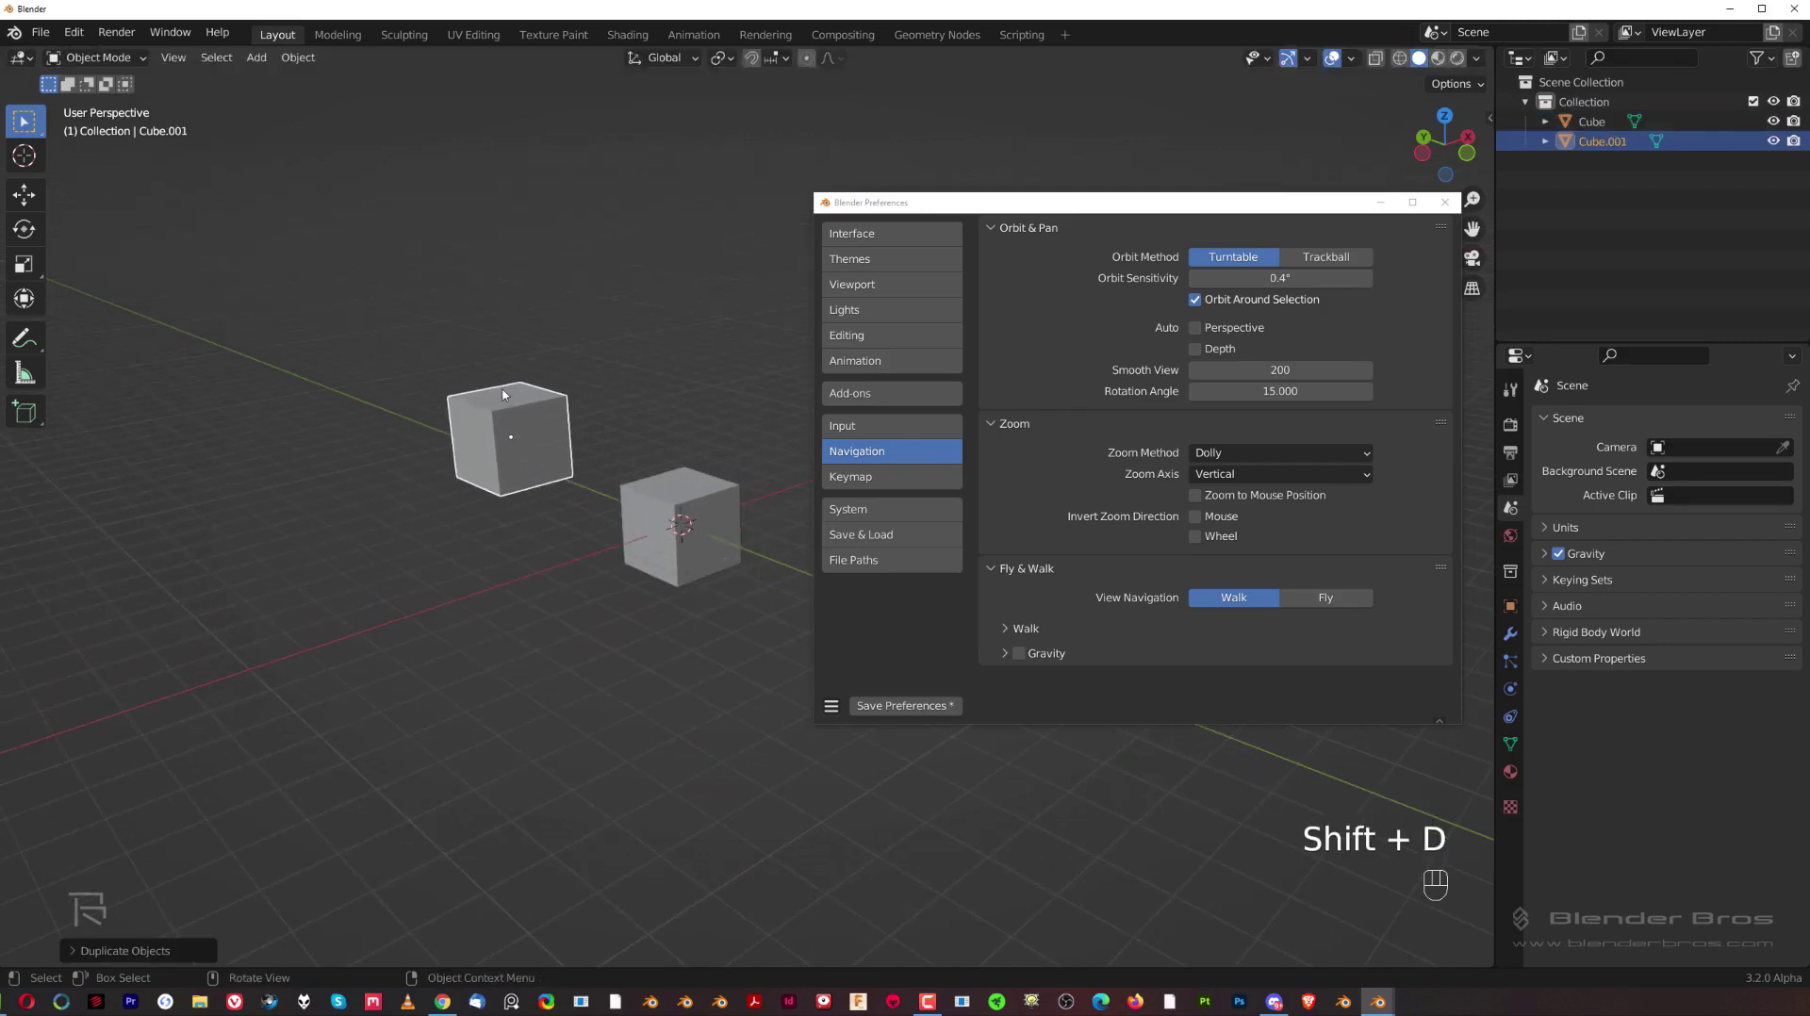
key(shift+d)
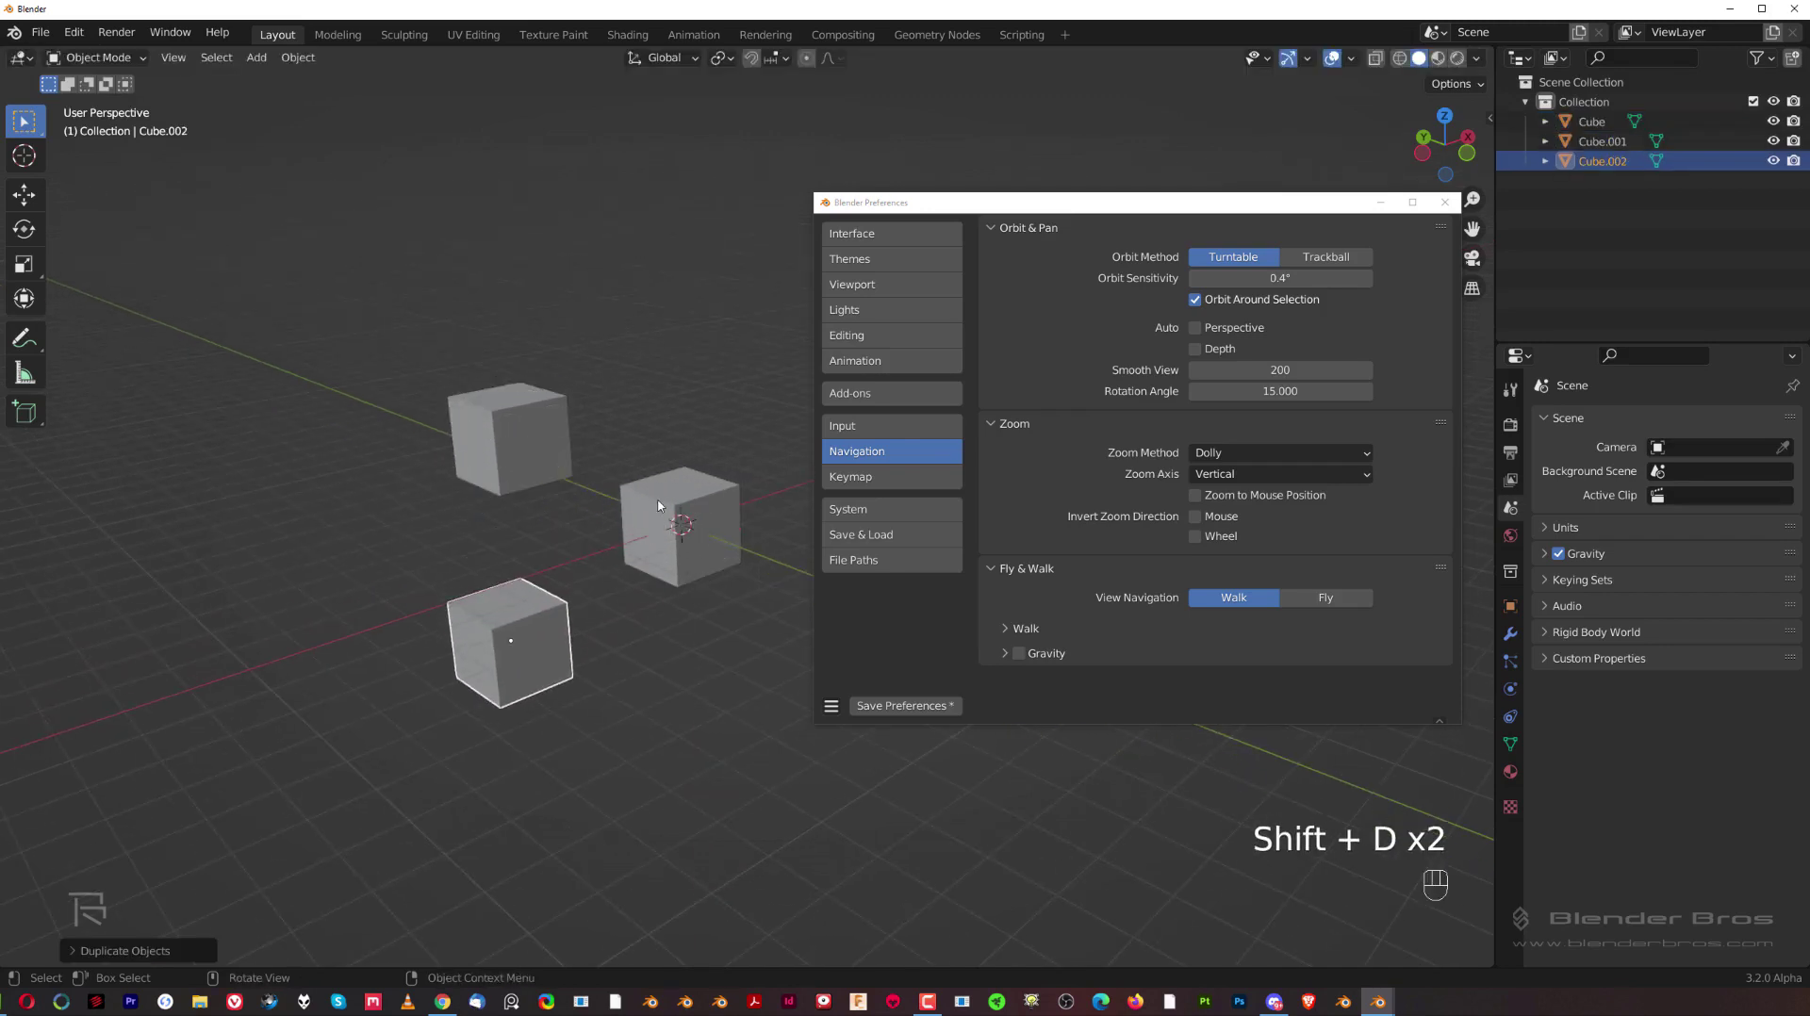
key(a)
Step: Select and delete the two extra cubes, leaving Cube.001 alone in the scene
drag(639, 471, 396, 400)
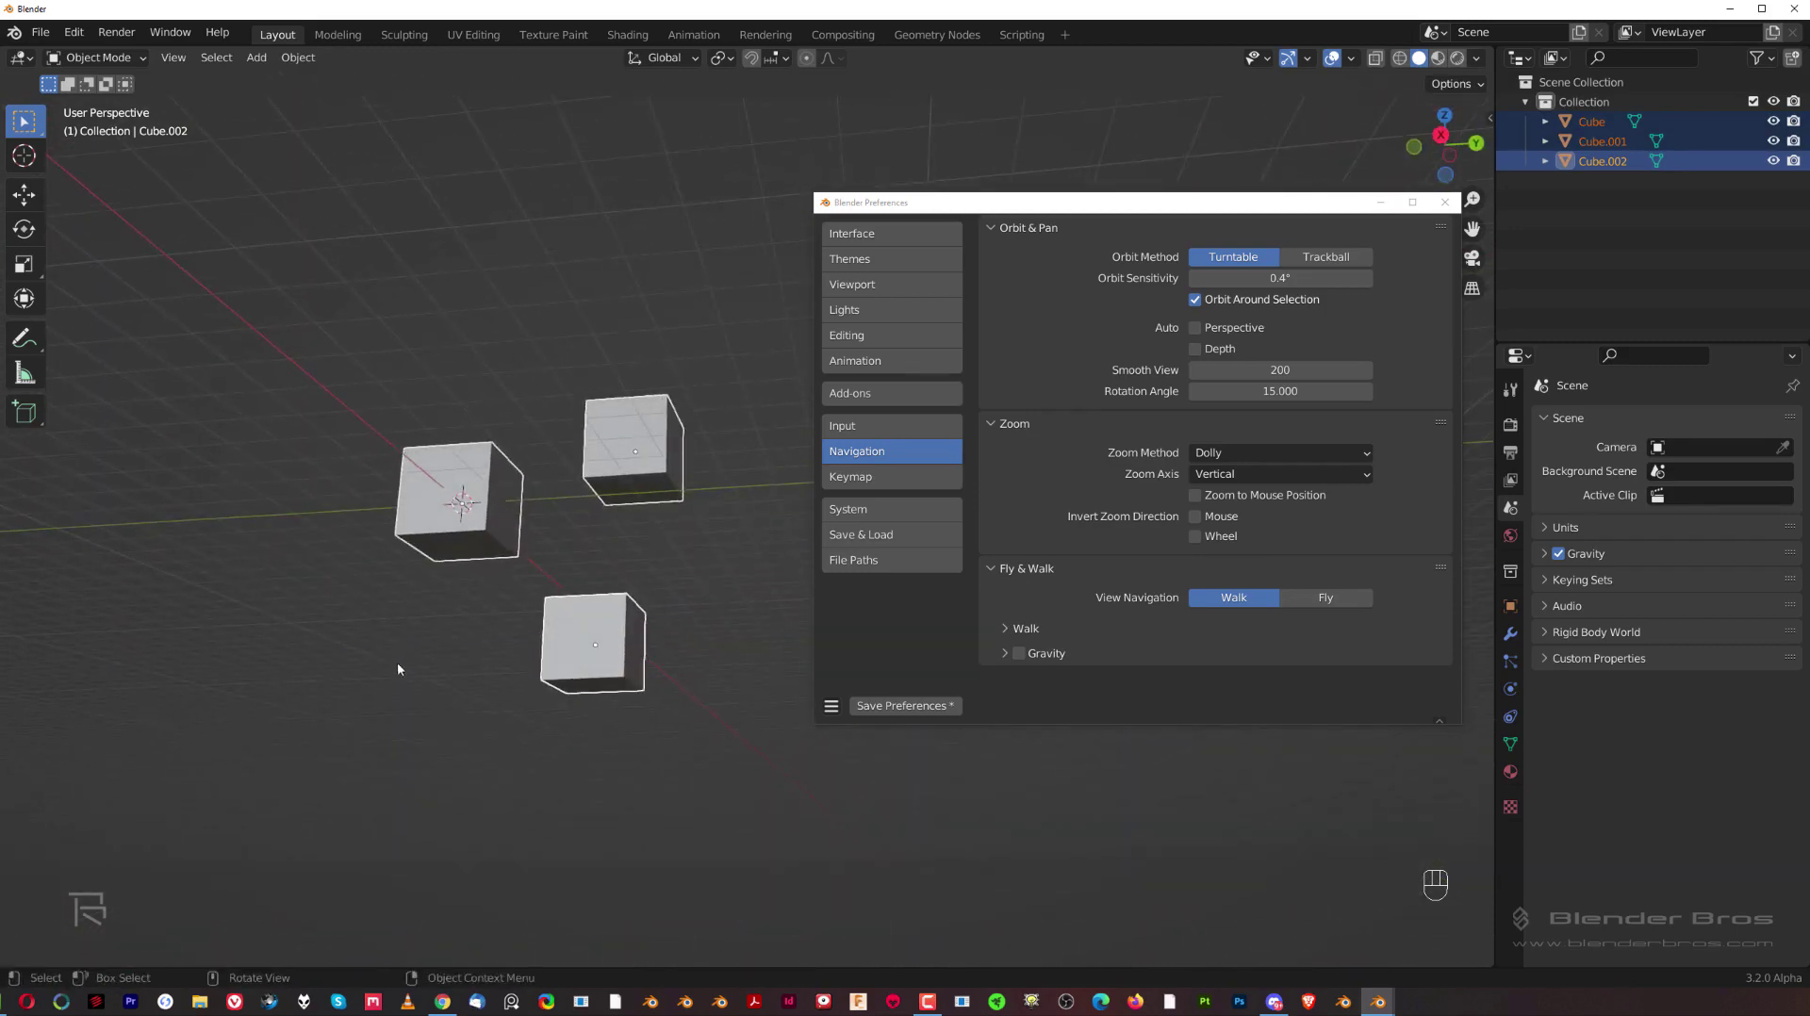
drag(549, 603, 610, 637)
click(528, 545)
click(578, 617)
key(x)
drag(680, 585, 728, 639)
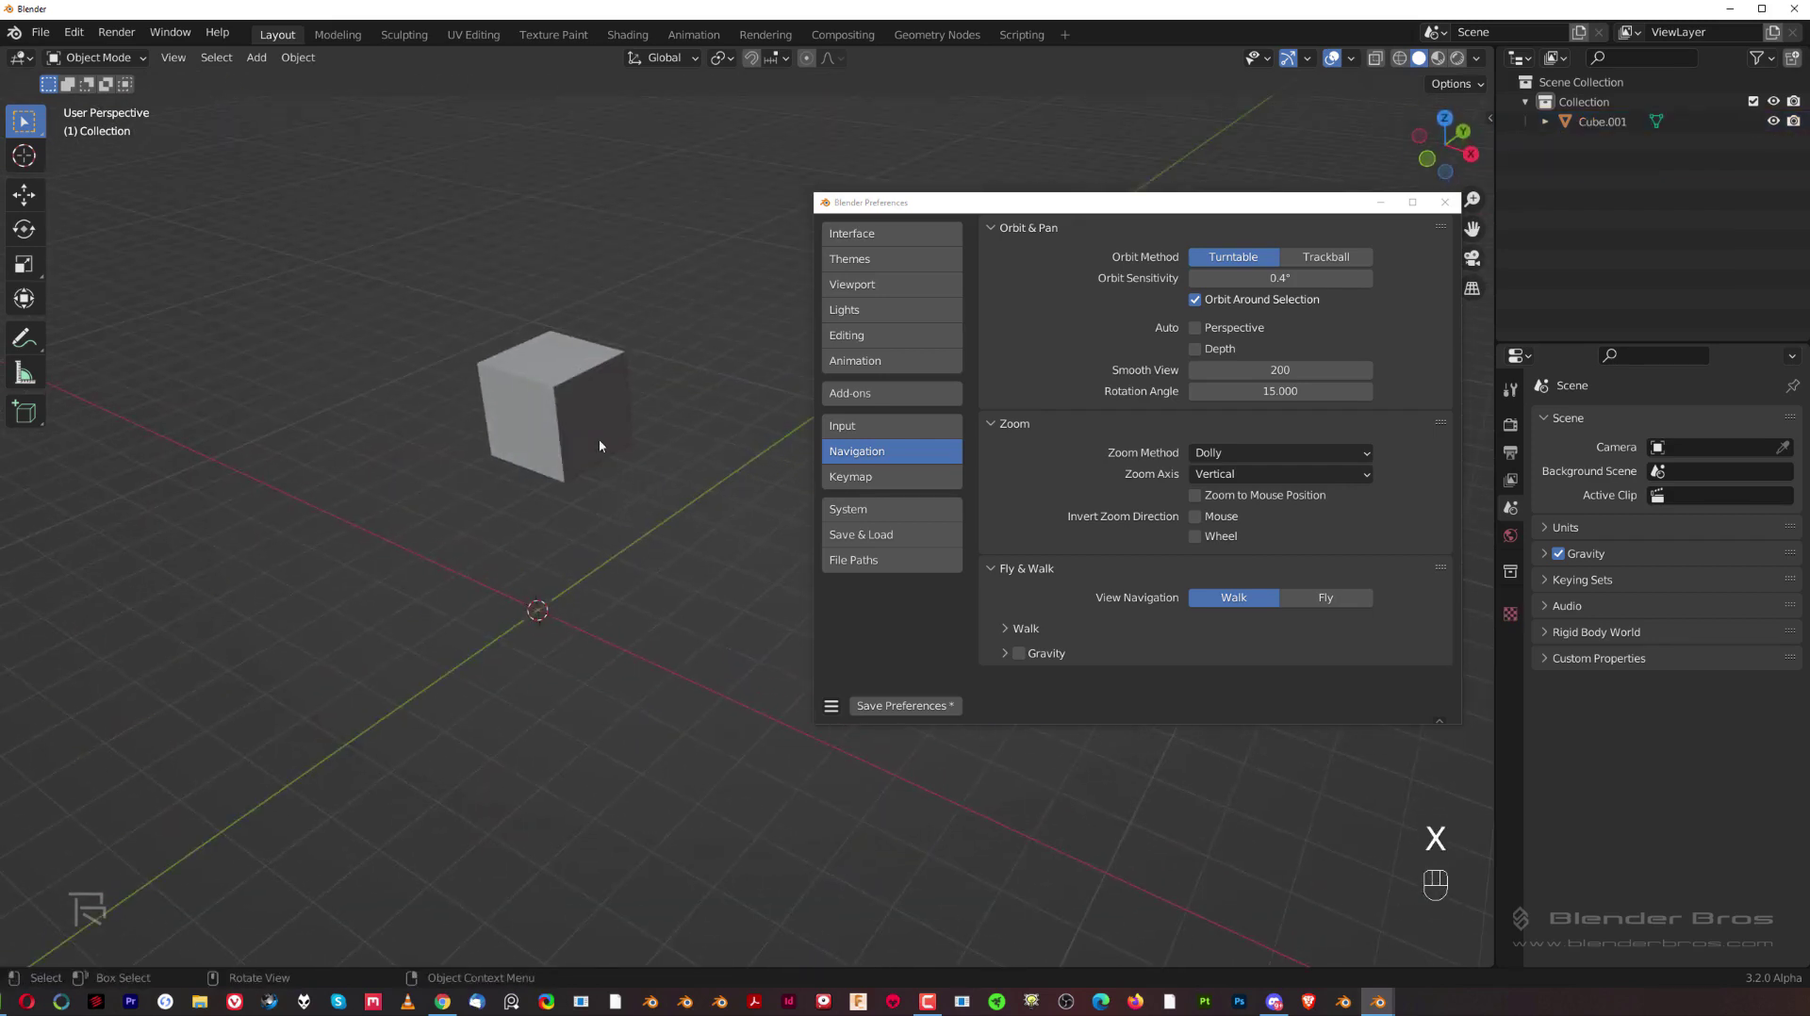
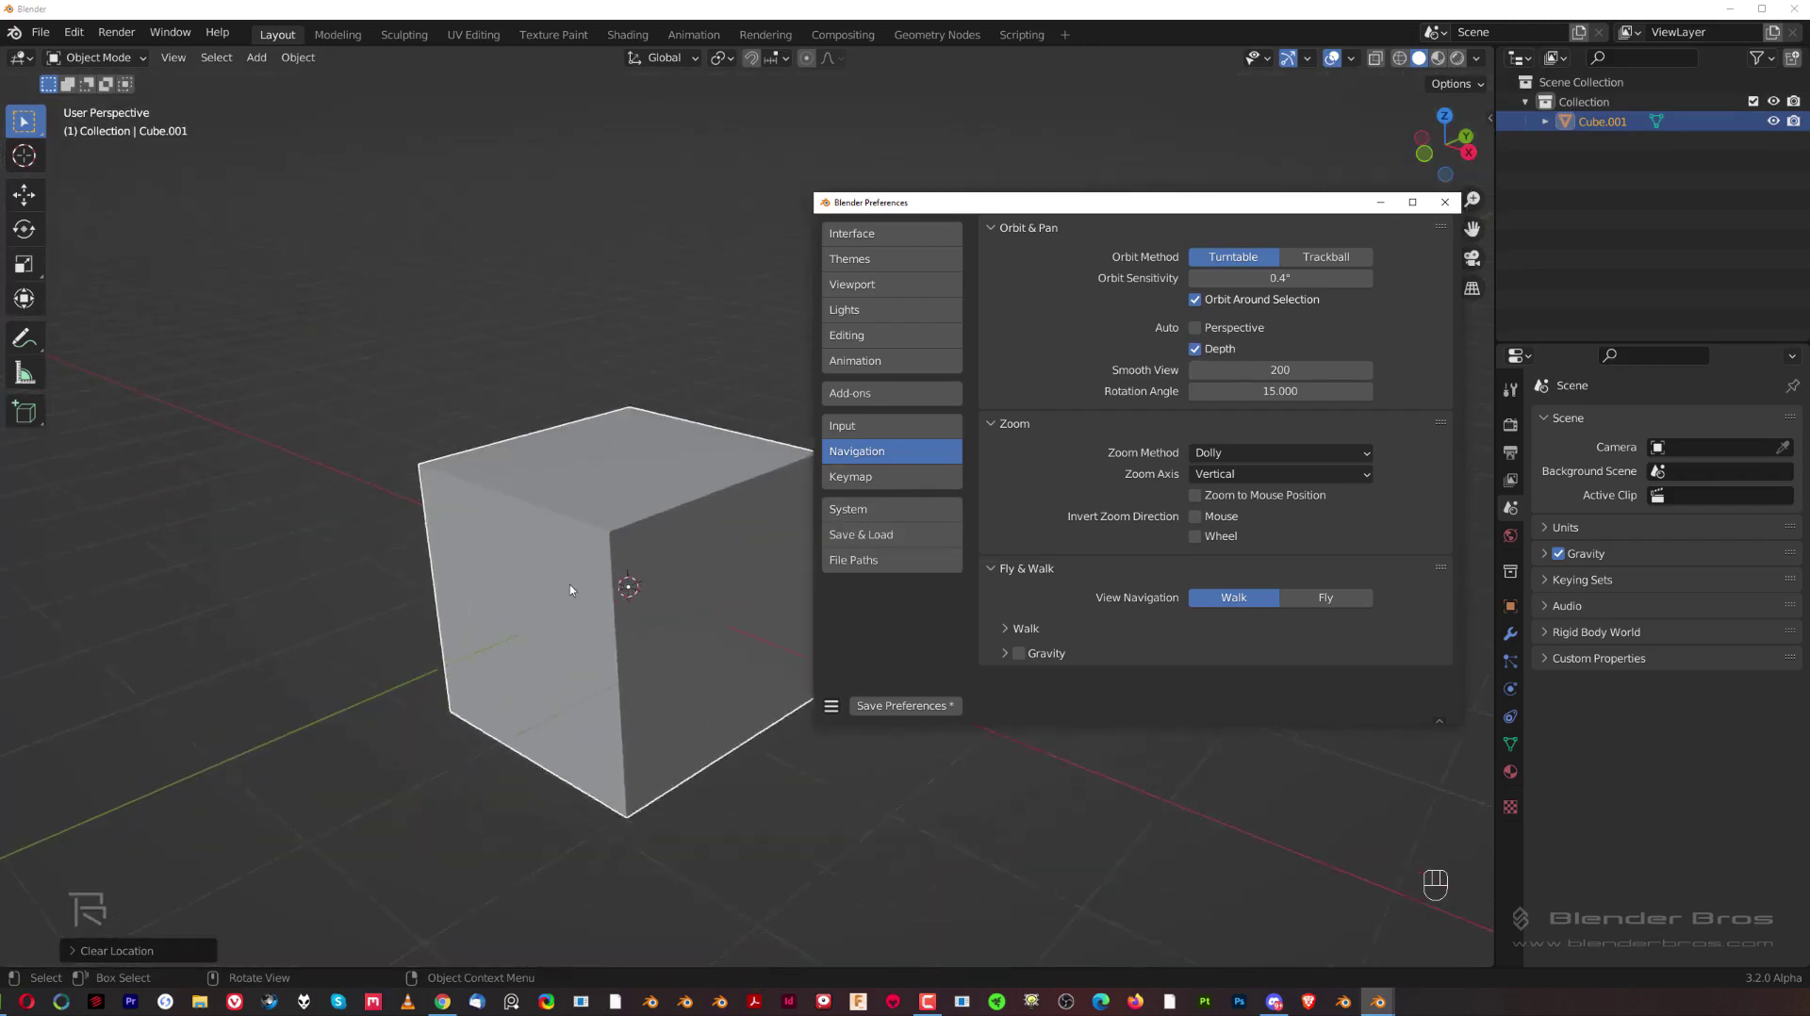
Step: Choose CUDA as the Cycles render device with the NVIDIA GeForce RTX 3090 ticked
drag(445, 595, 985, 373)
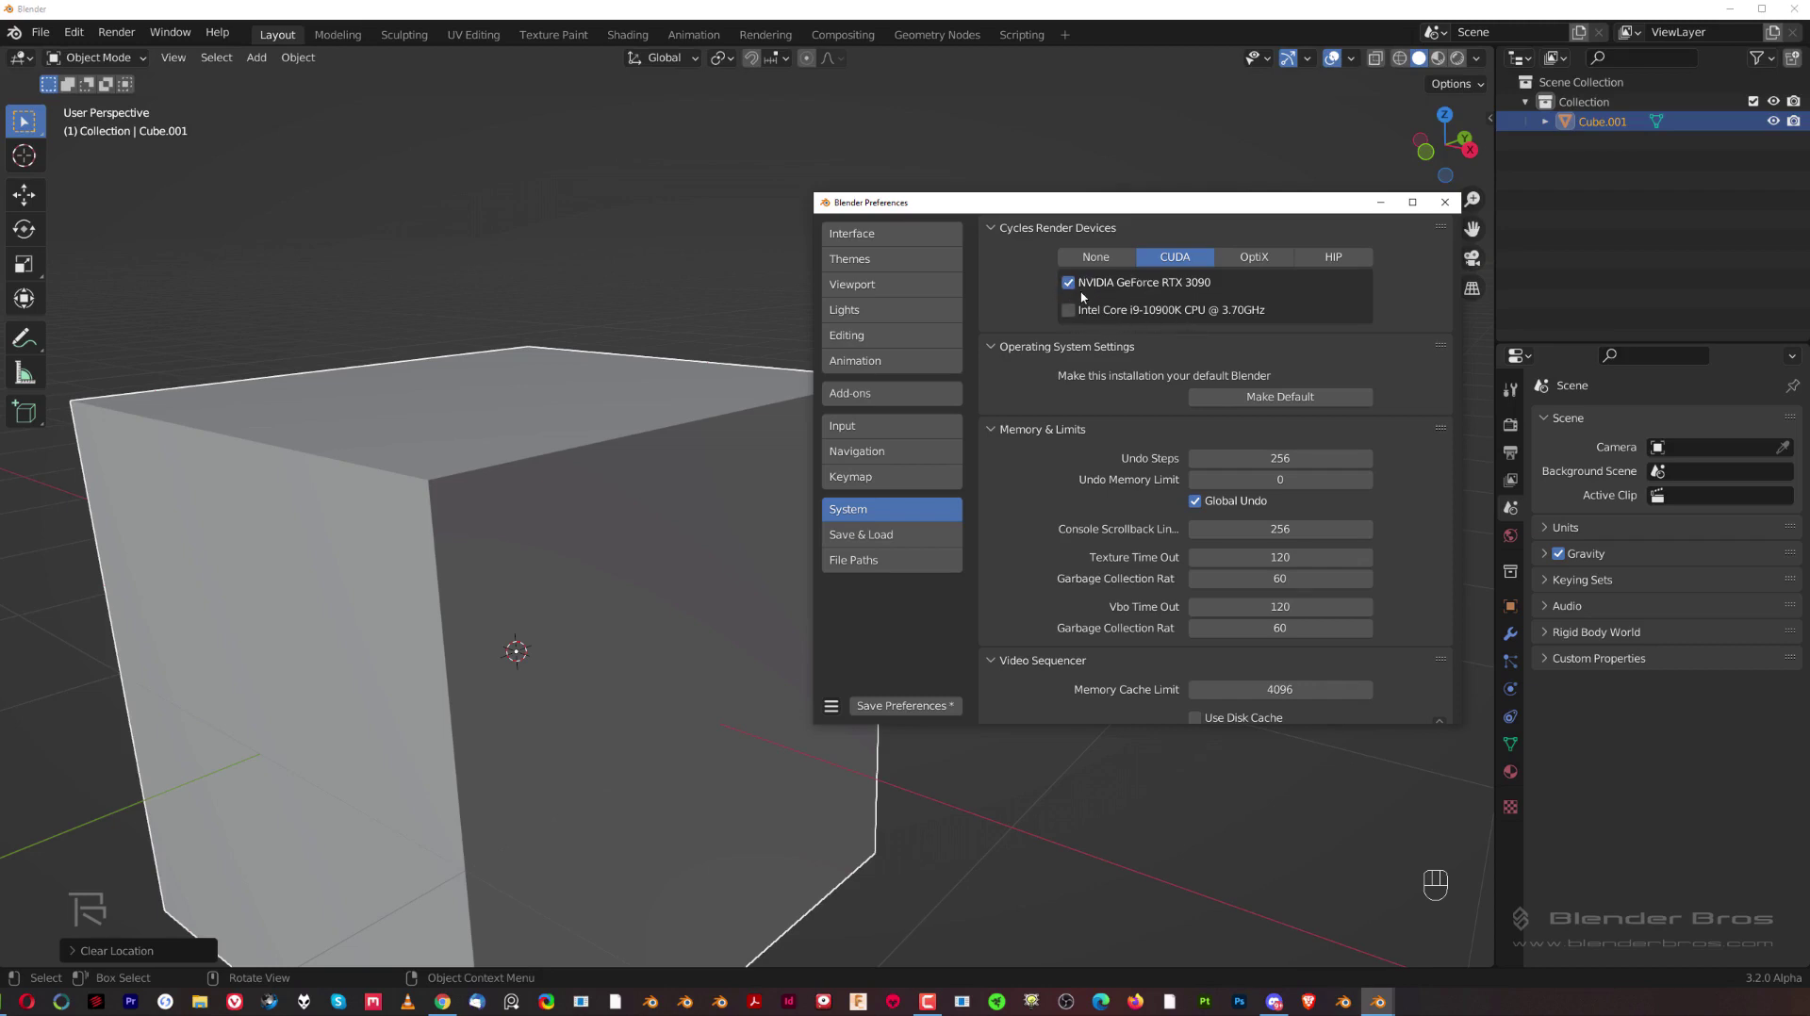
Step: In Render Properties set the Cycles Device to GPU Compute
click(1517, 430)
drag(1689, 428, 1694, 494)
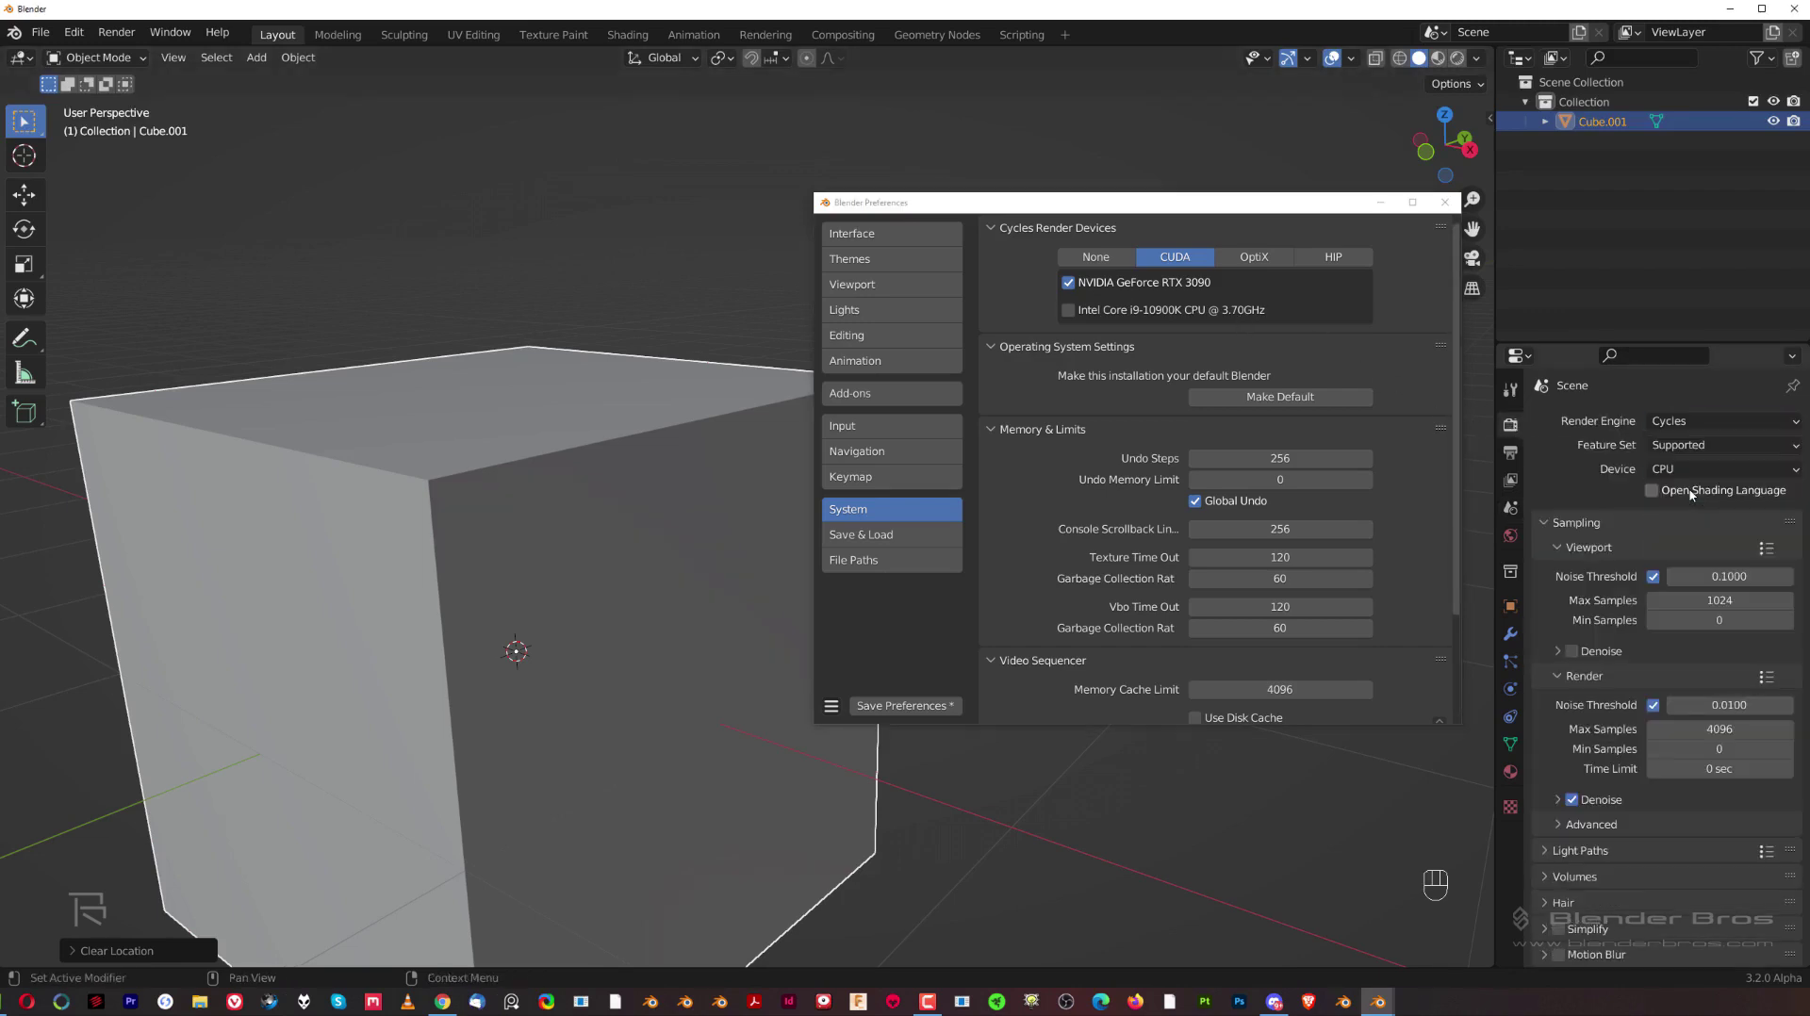
drag(1681, 475, 1698, 513)
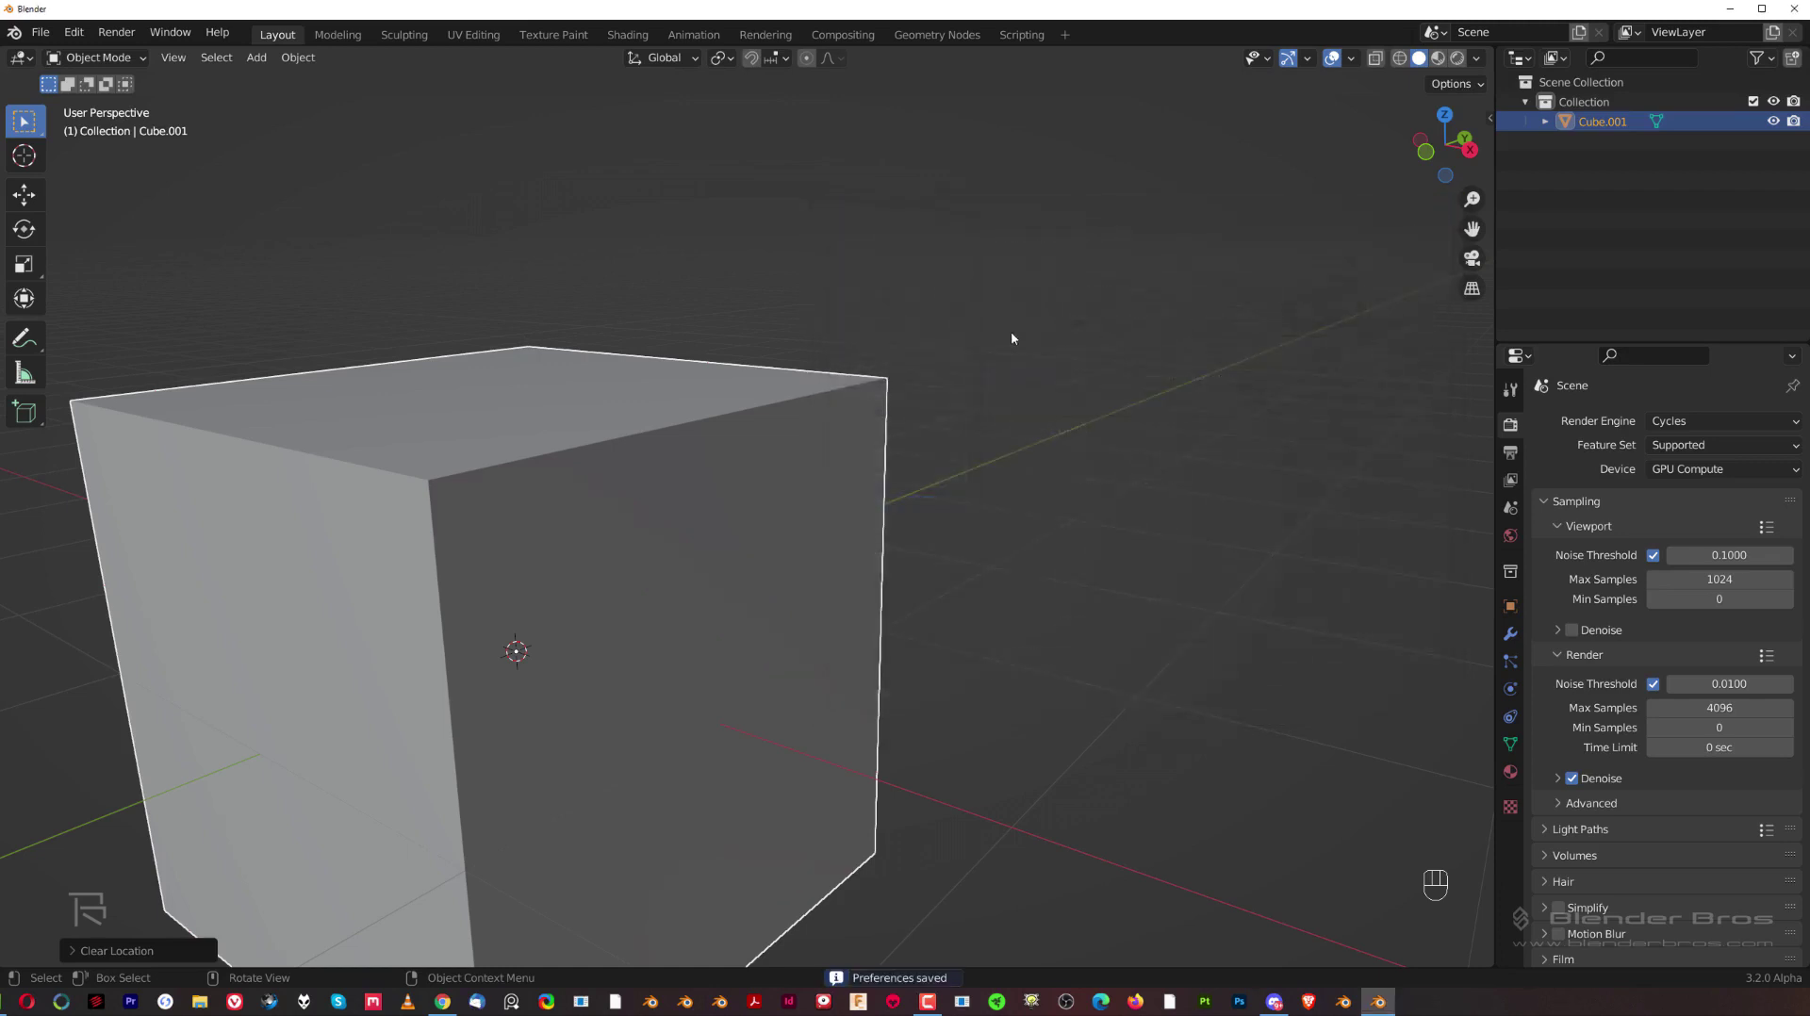
Step: Delete the cube and save the empty scene via File > Defaults > Save Startup File
click(549, 498)
key(x)
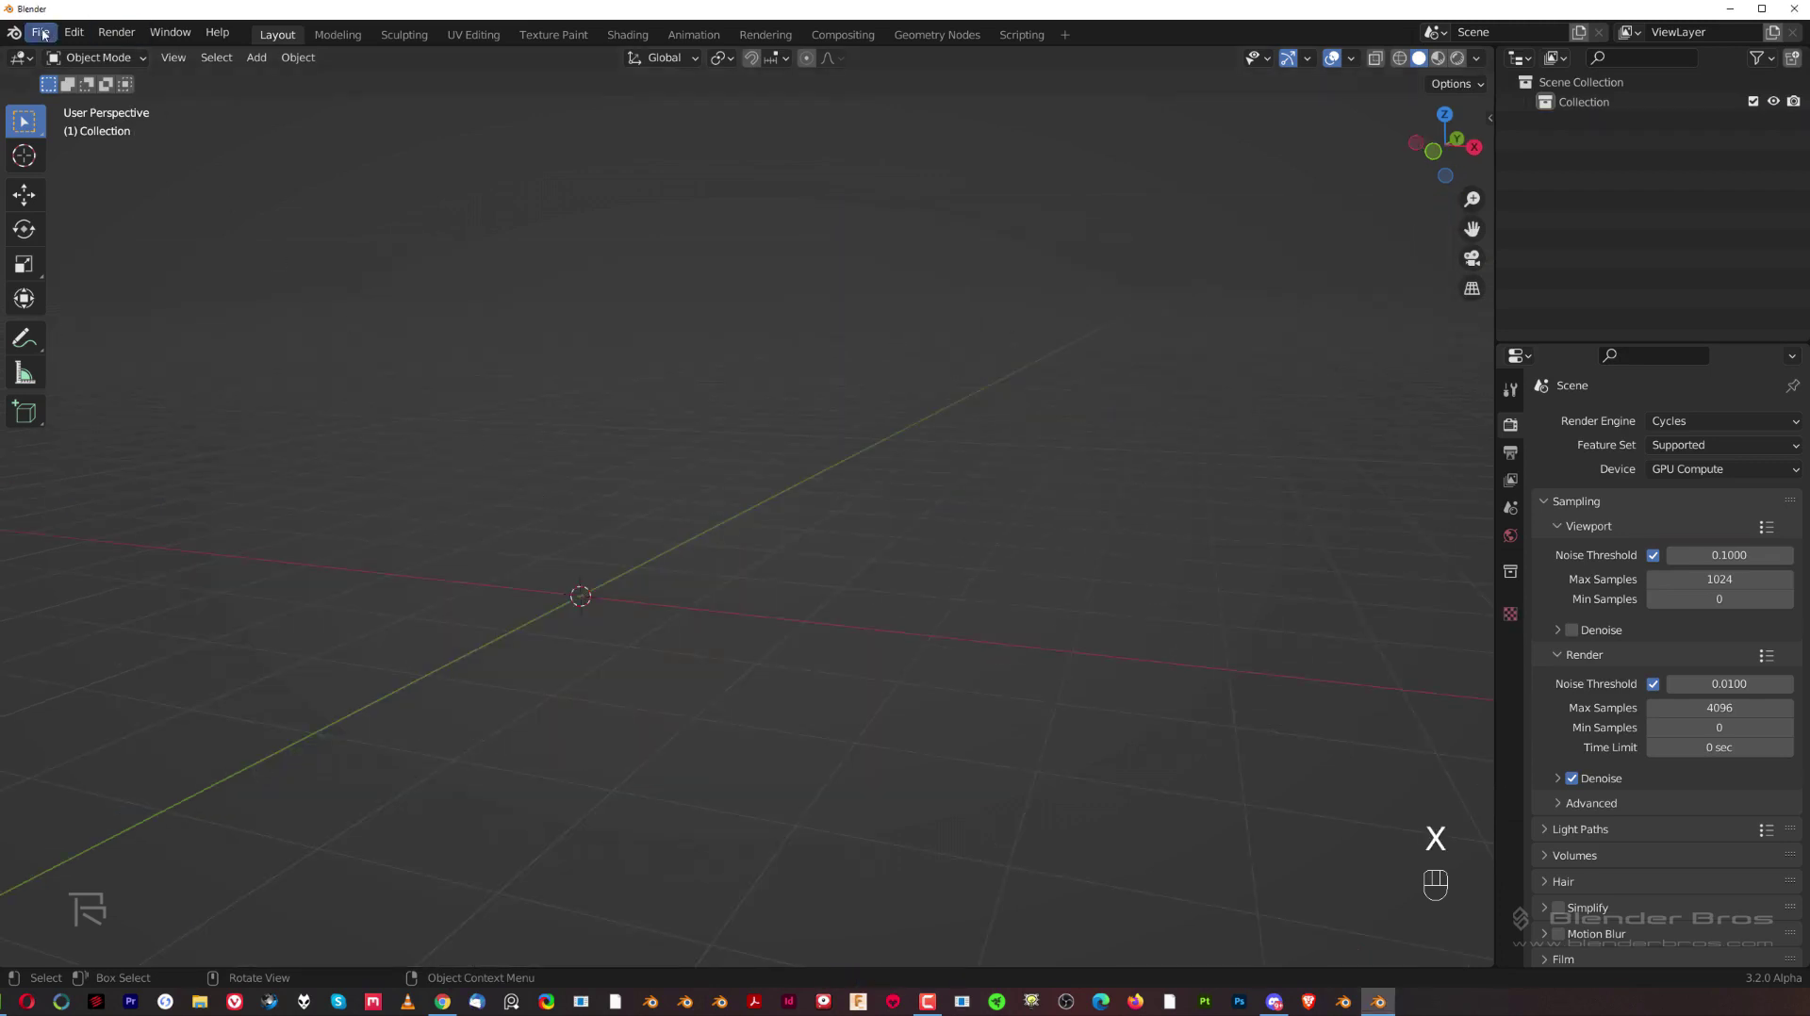
drag(45, 31, 294, 395)
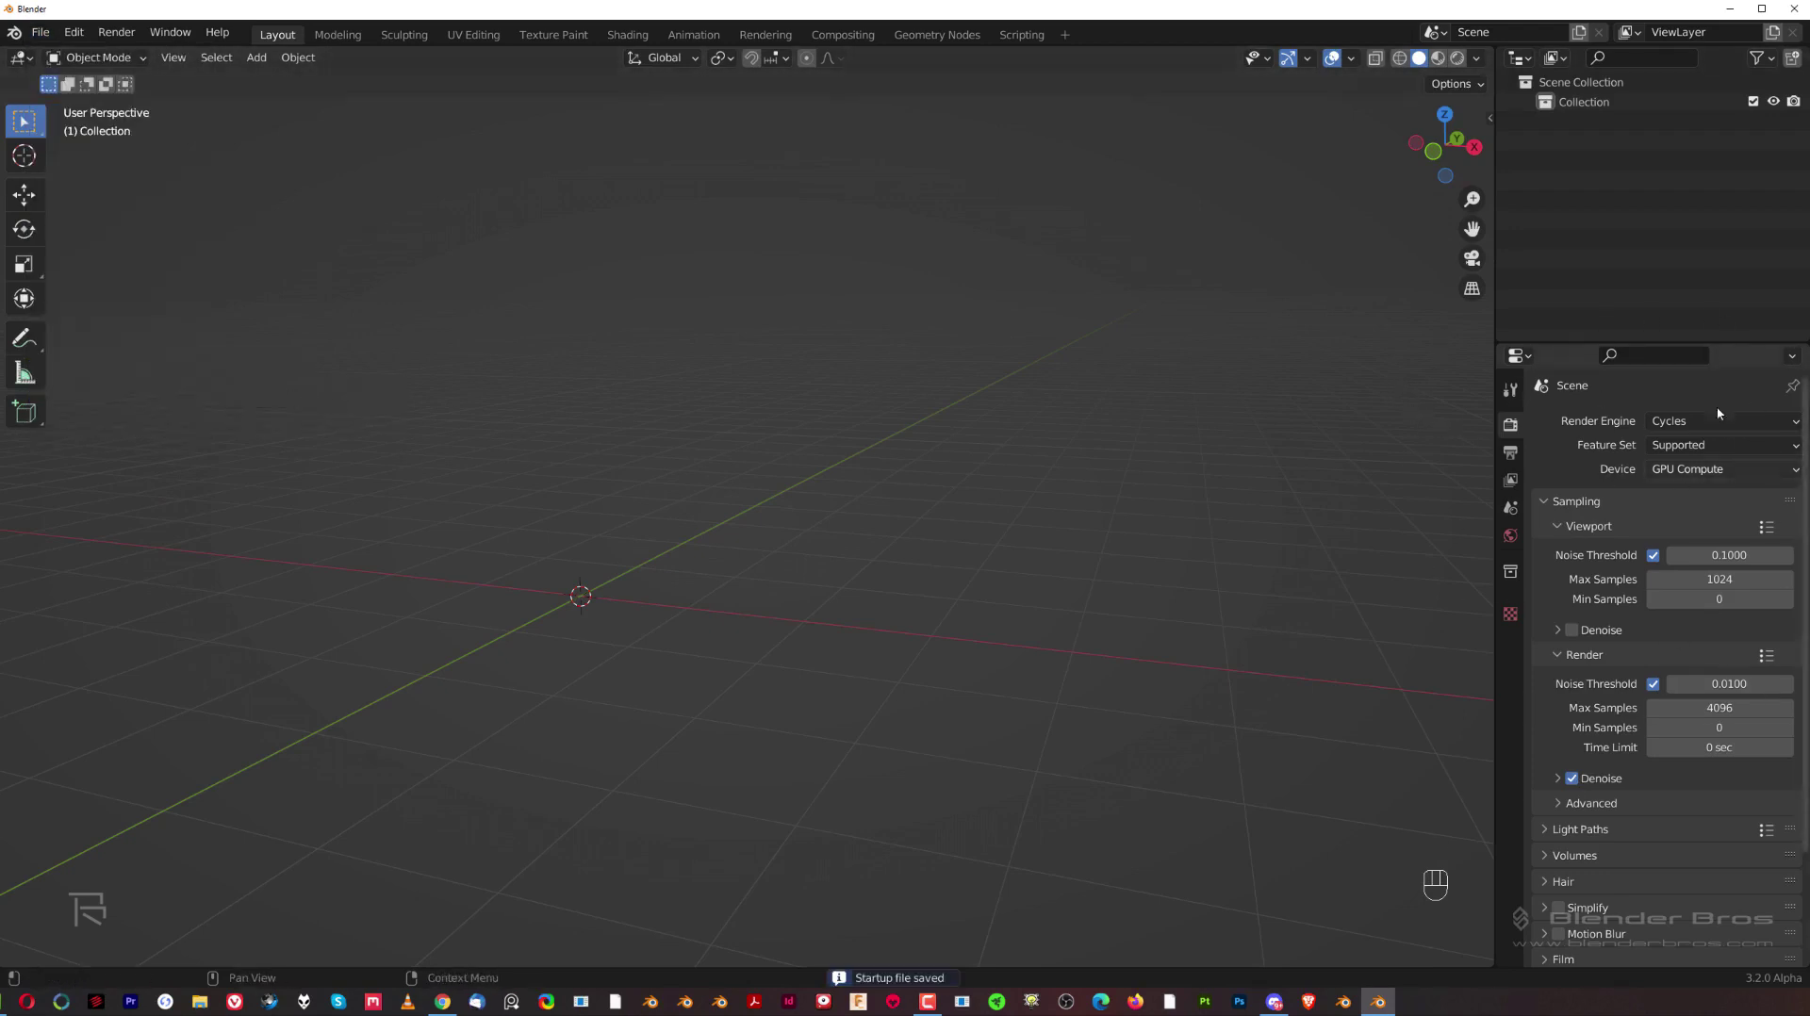
drag(1721, 479, 1712, 429)
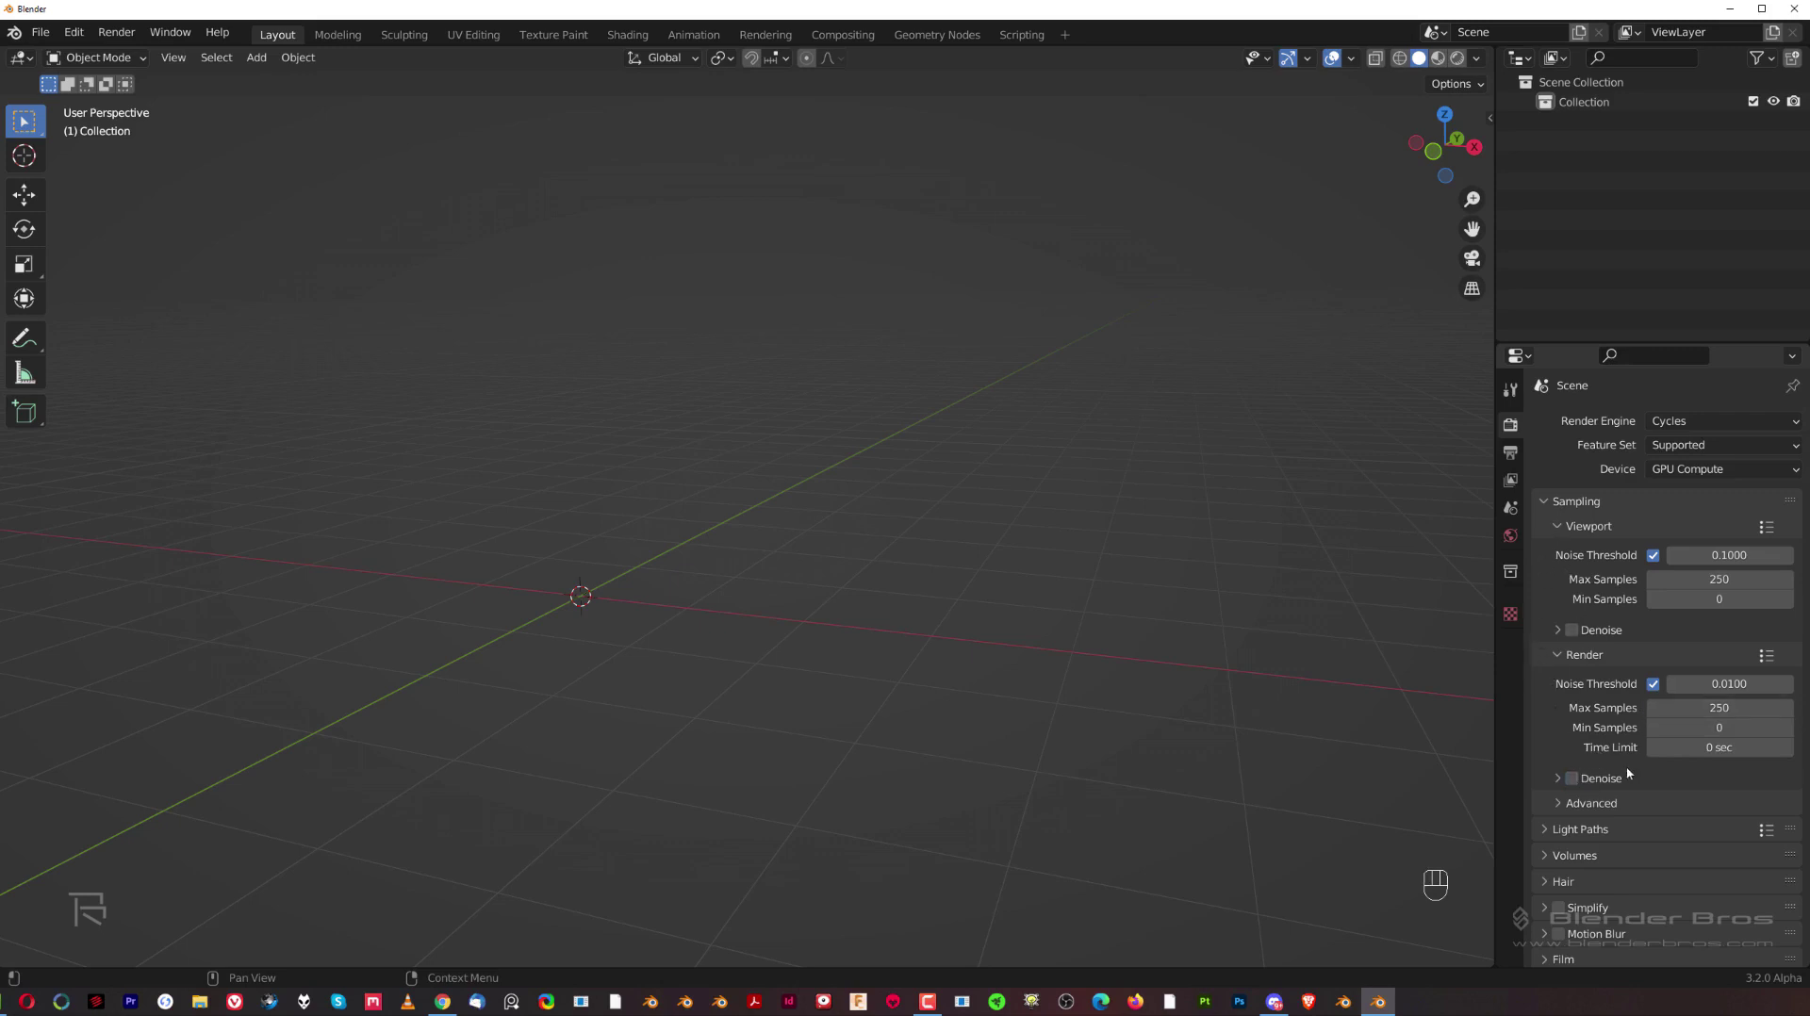
Step: Expand Light Paths and set Diffuse, Glossy and Transmission bounces to 8
click(1549, 704)
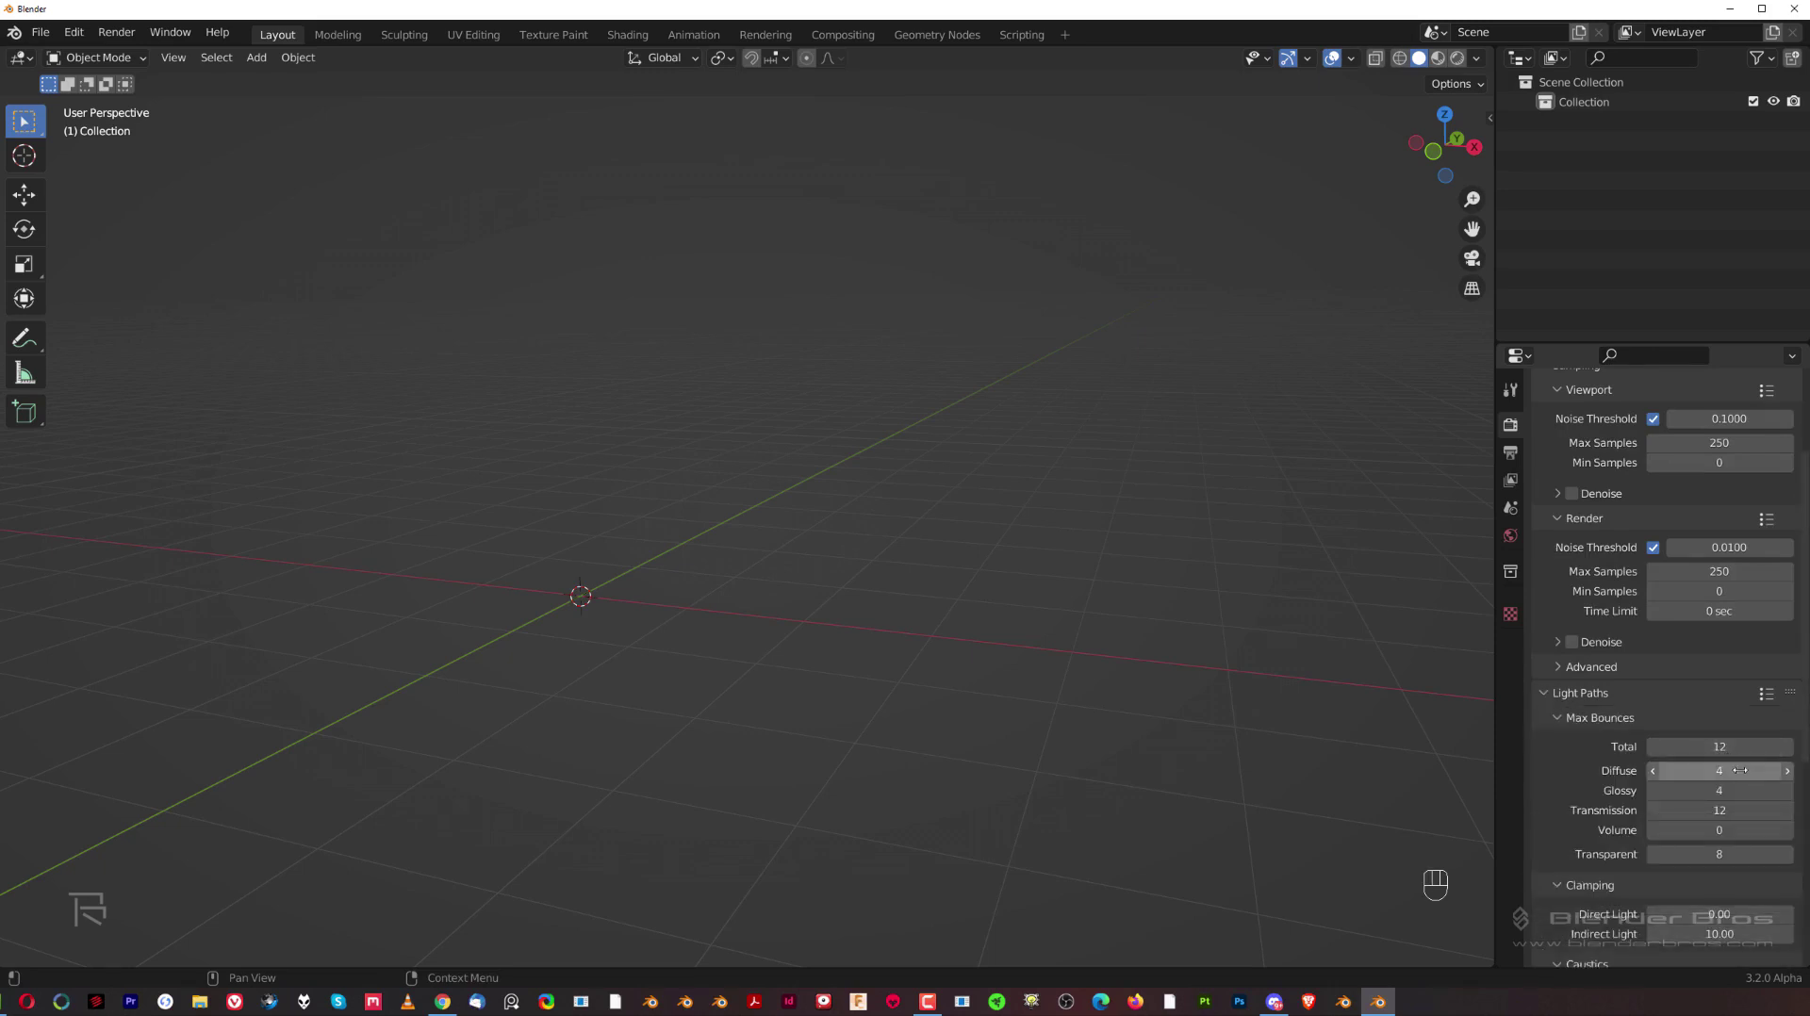
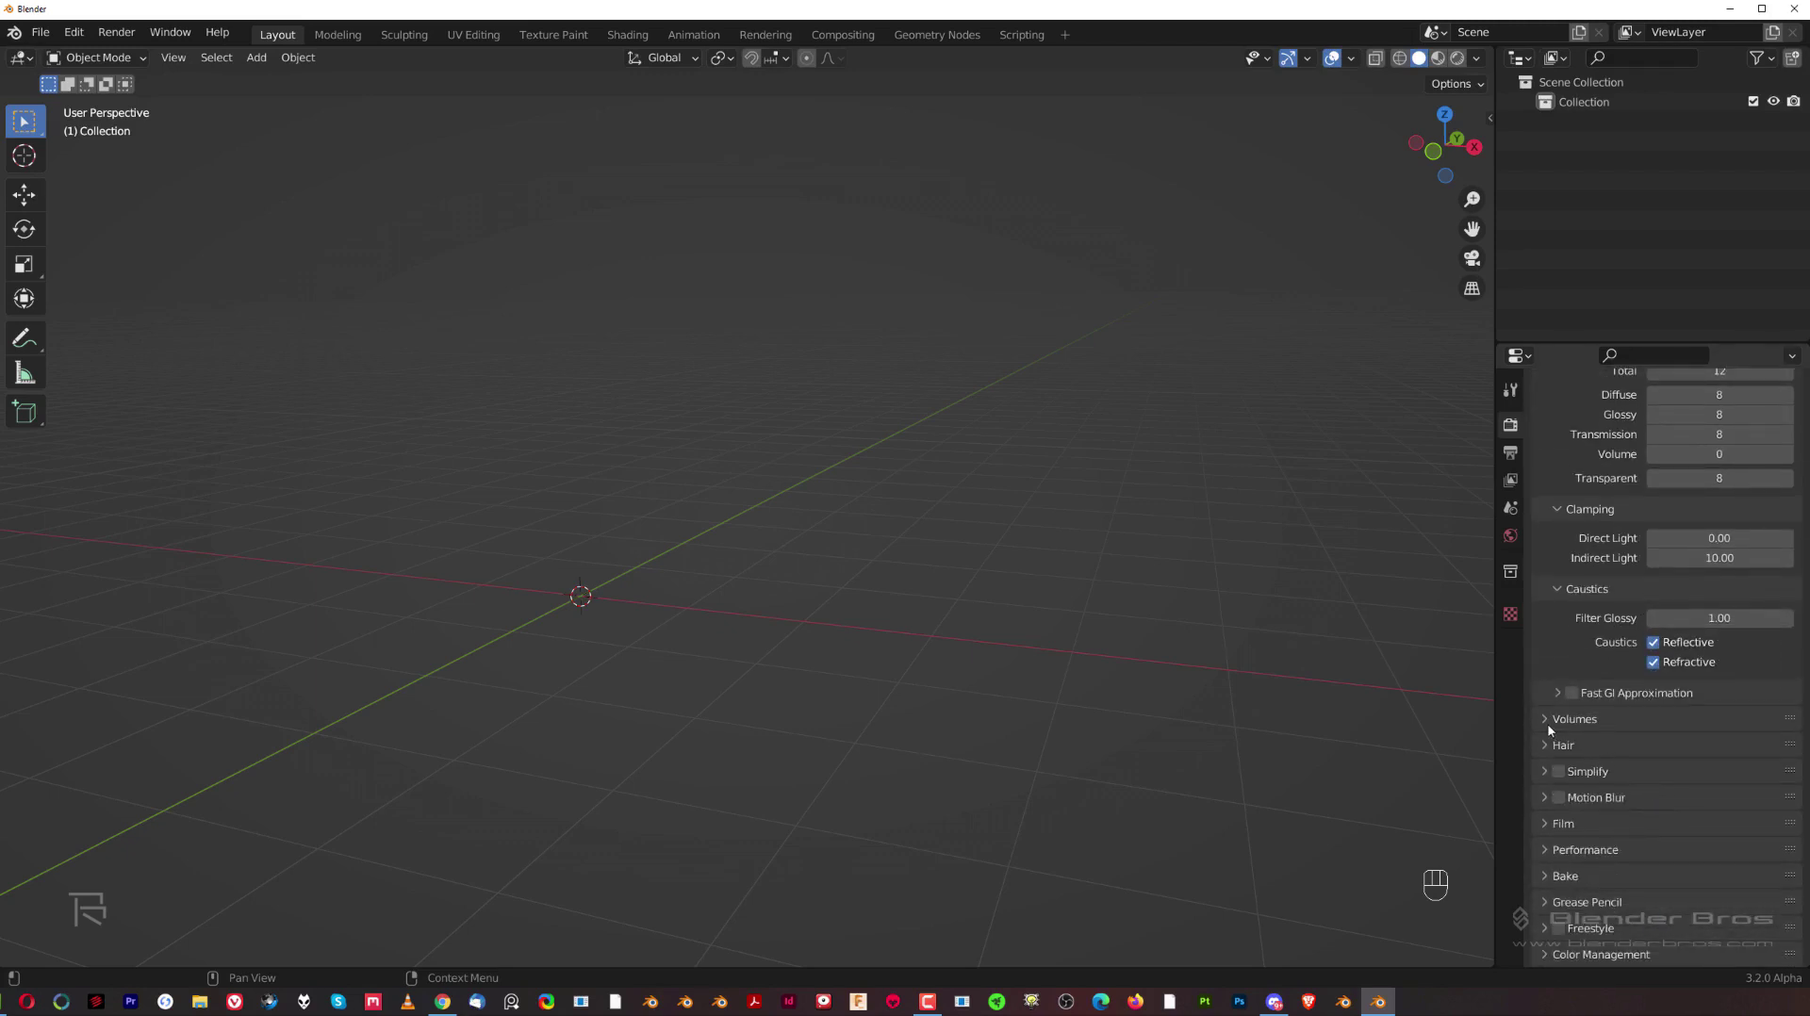
Step: Set the Cycles tile size to 2048 and toggle spatial splits and persistent data
double_click(1550, 727)
click(1547, 751)
click(1547, 751)
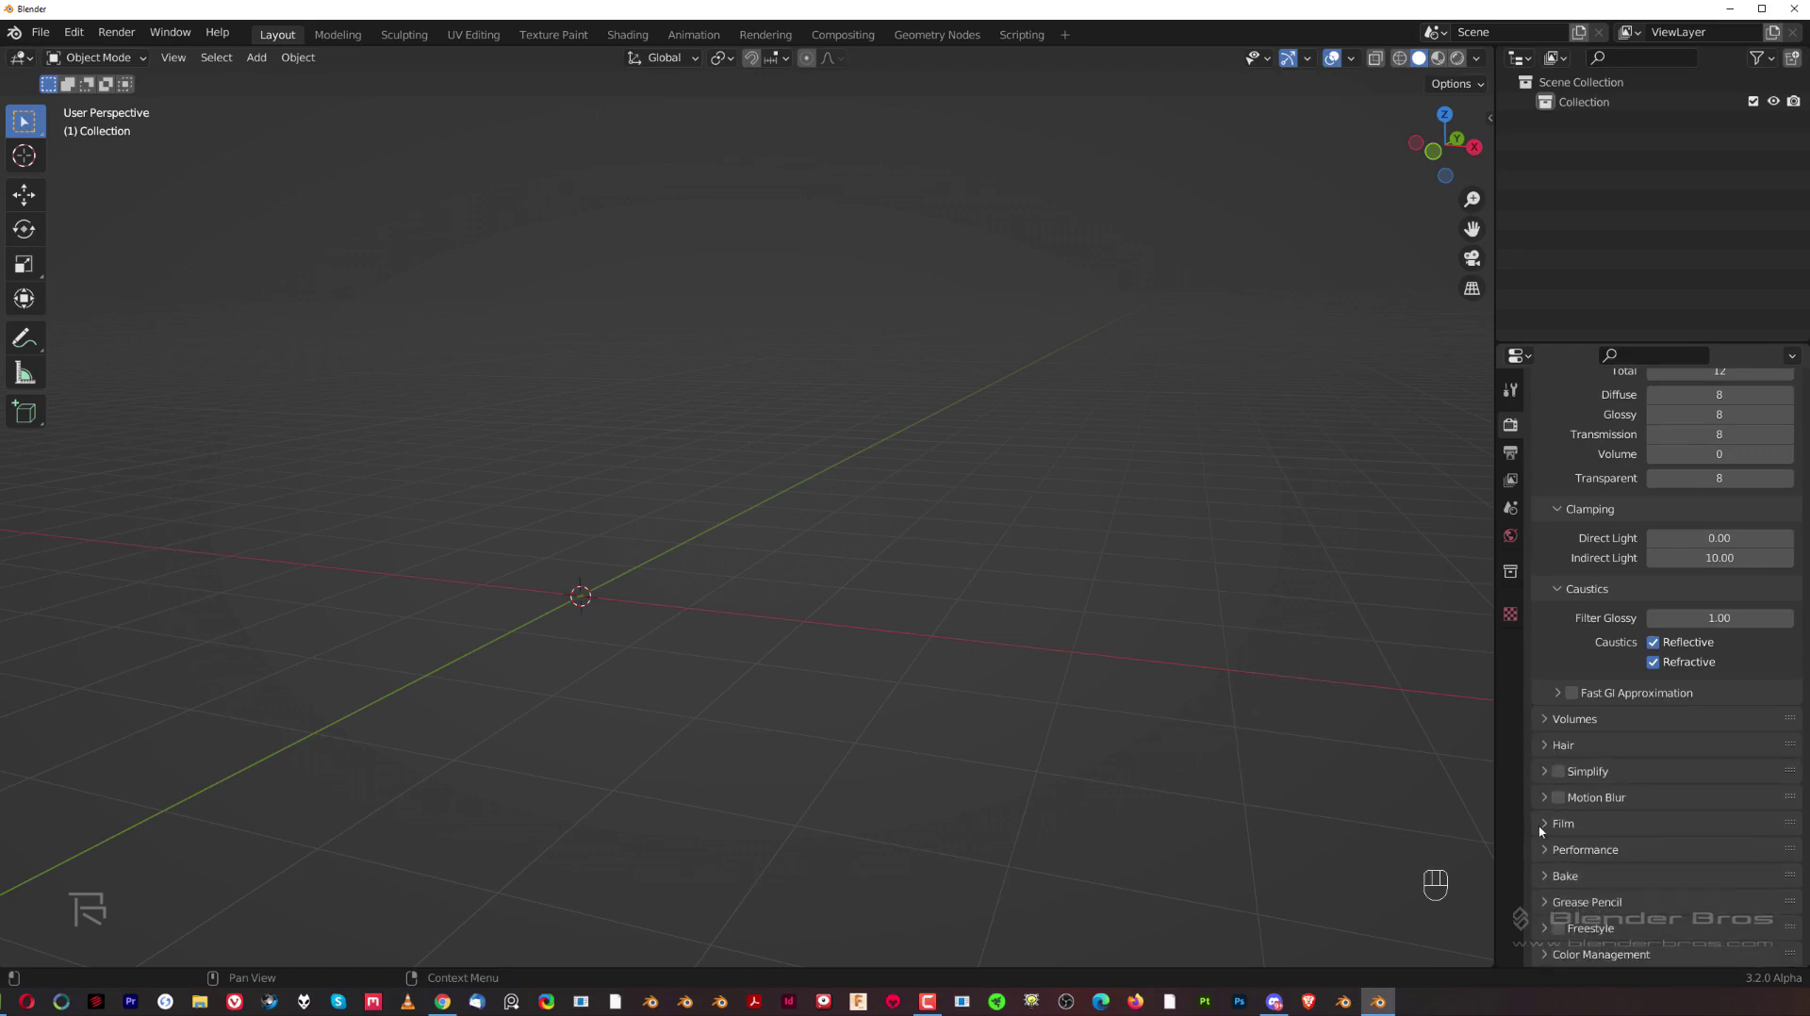
click(1556, 851)
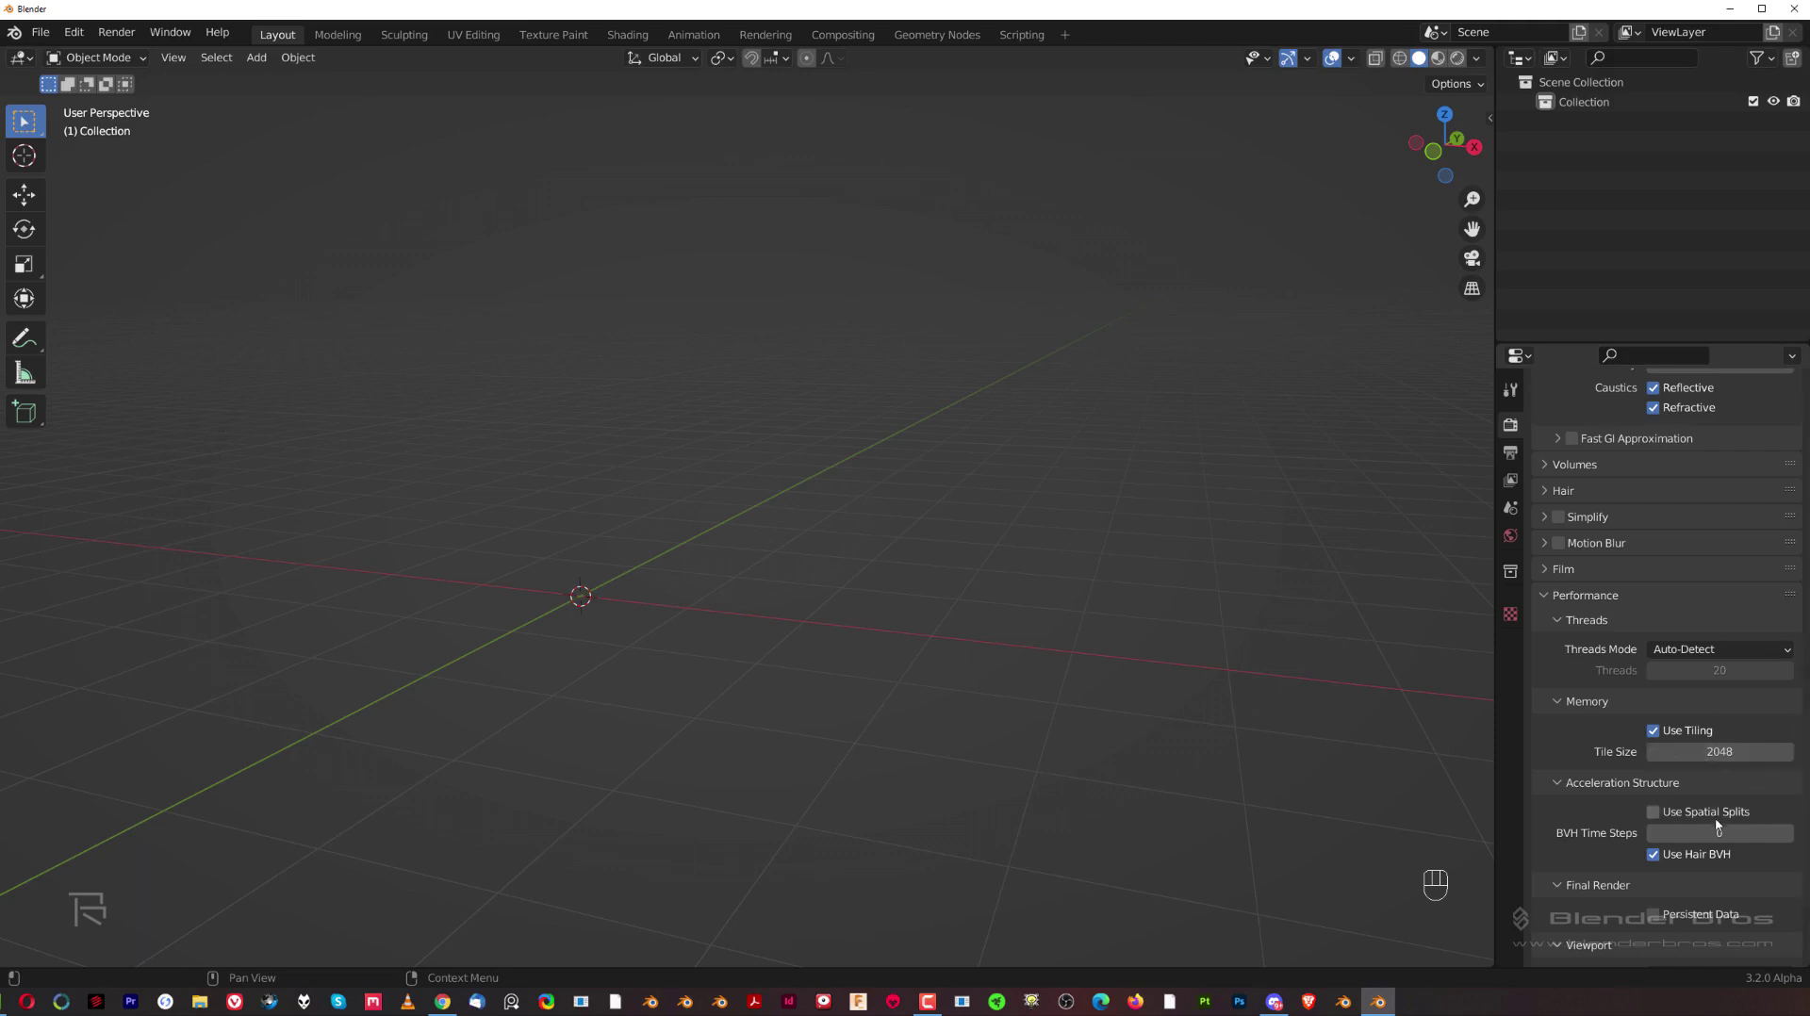
Step: Switch the render engine to Eevee with 256 render samples and 64 viewport samples
click(1552, 575)
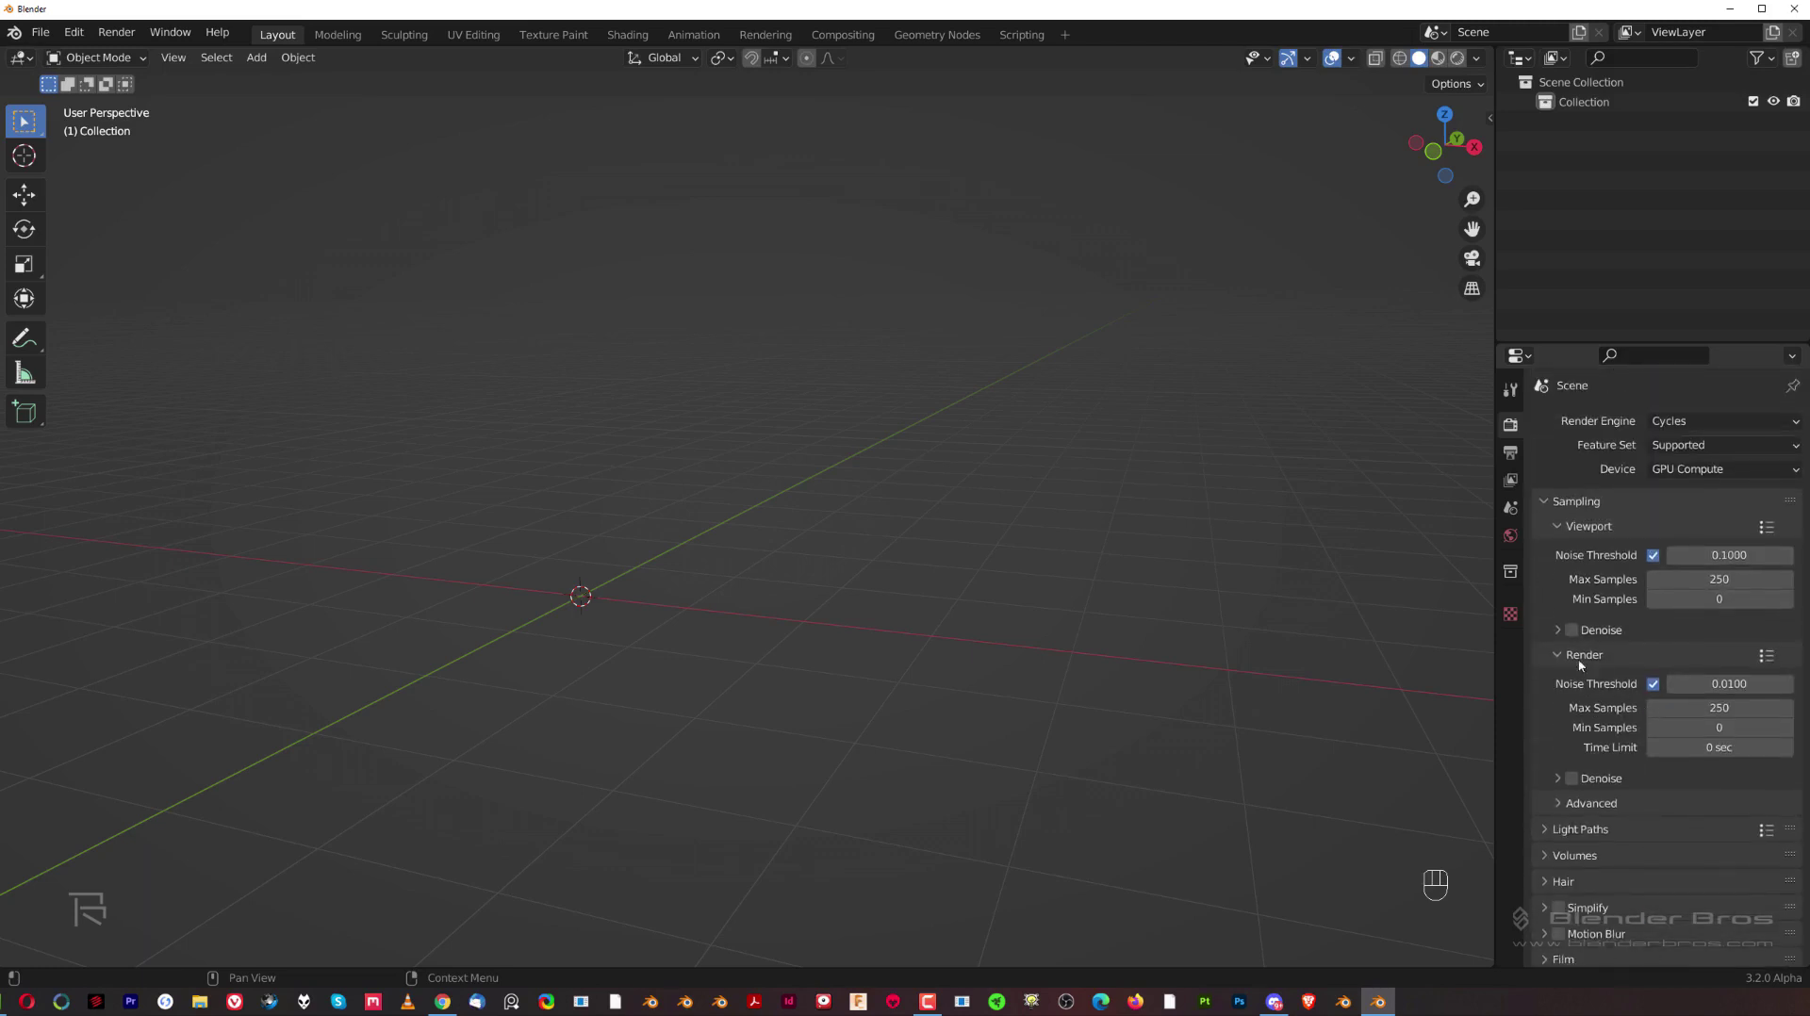
click(1548, 504)
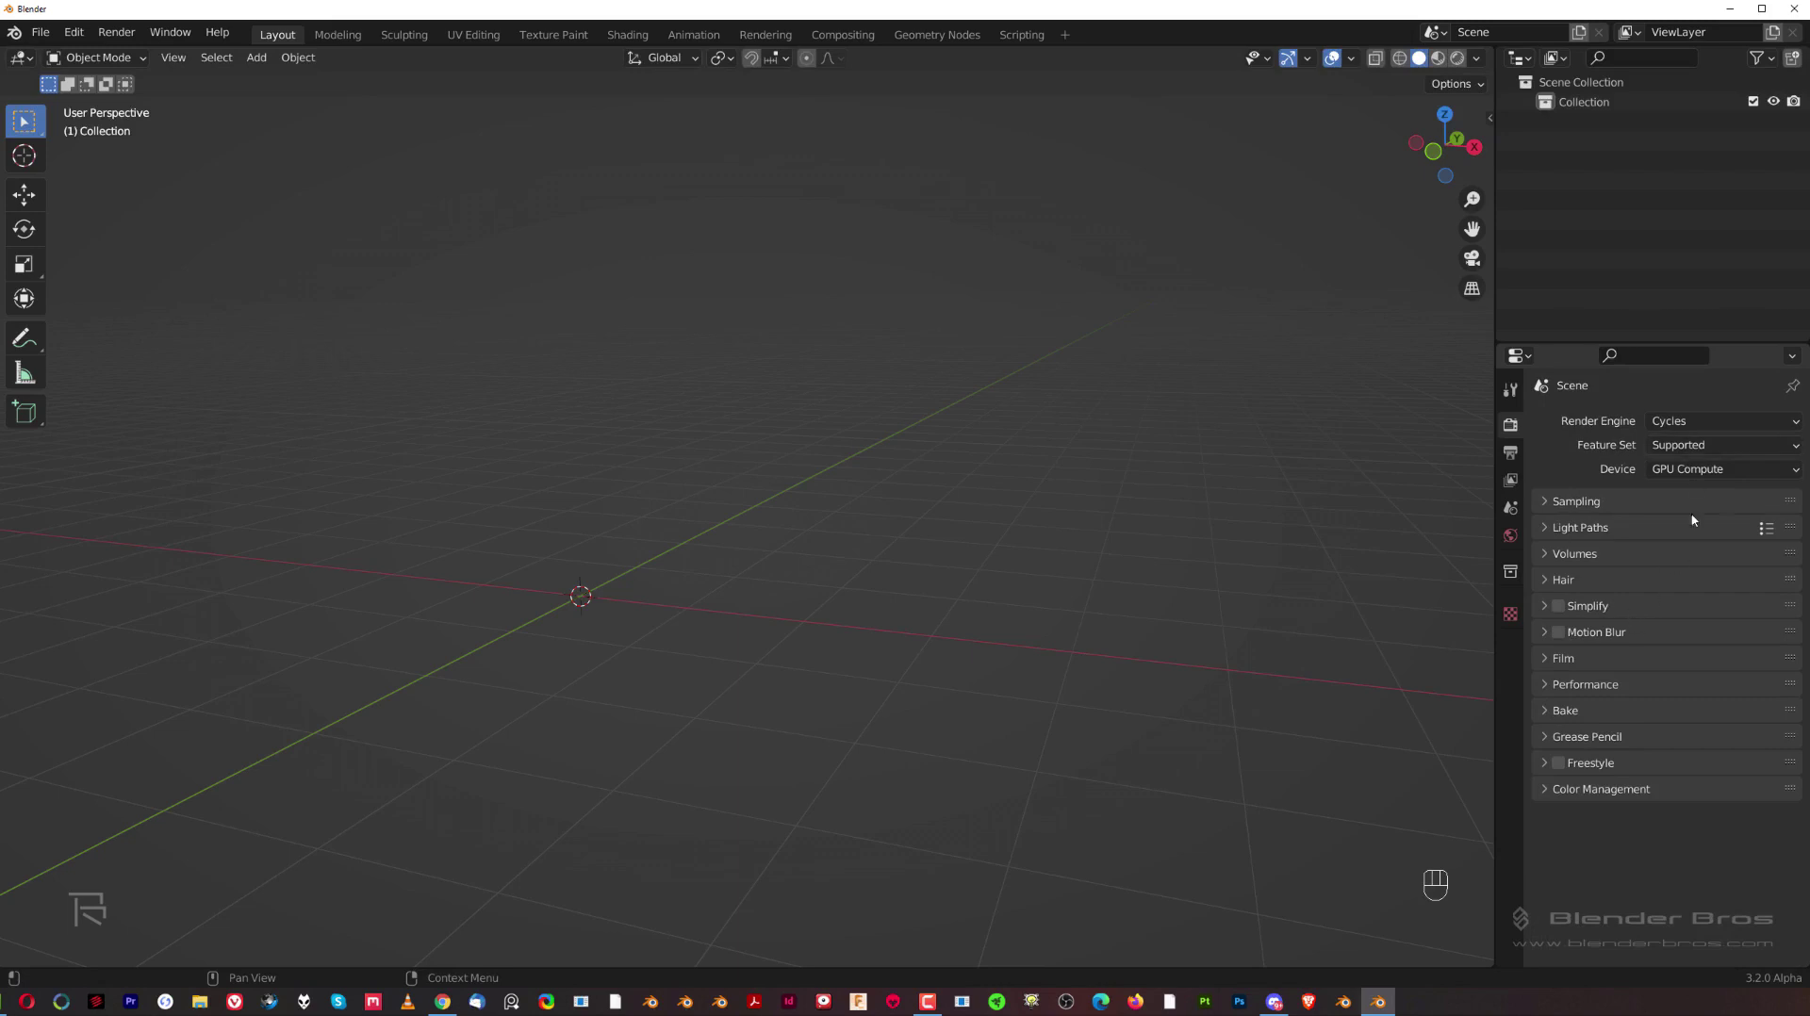
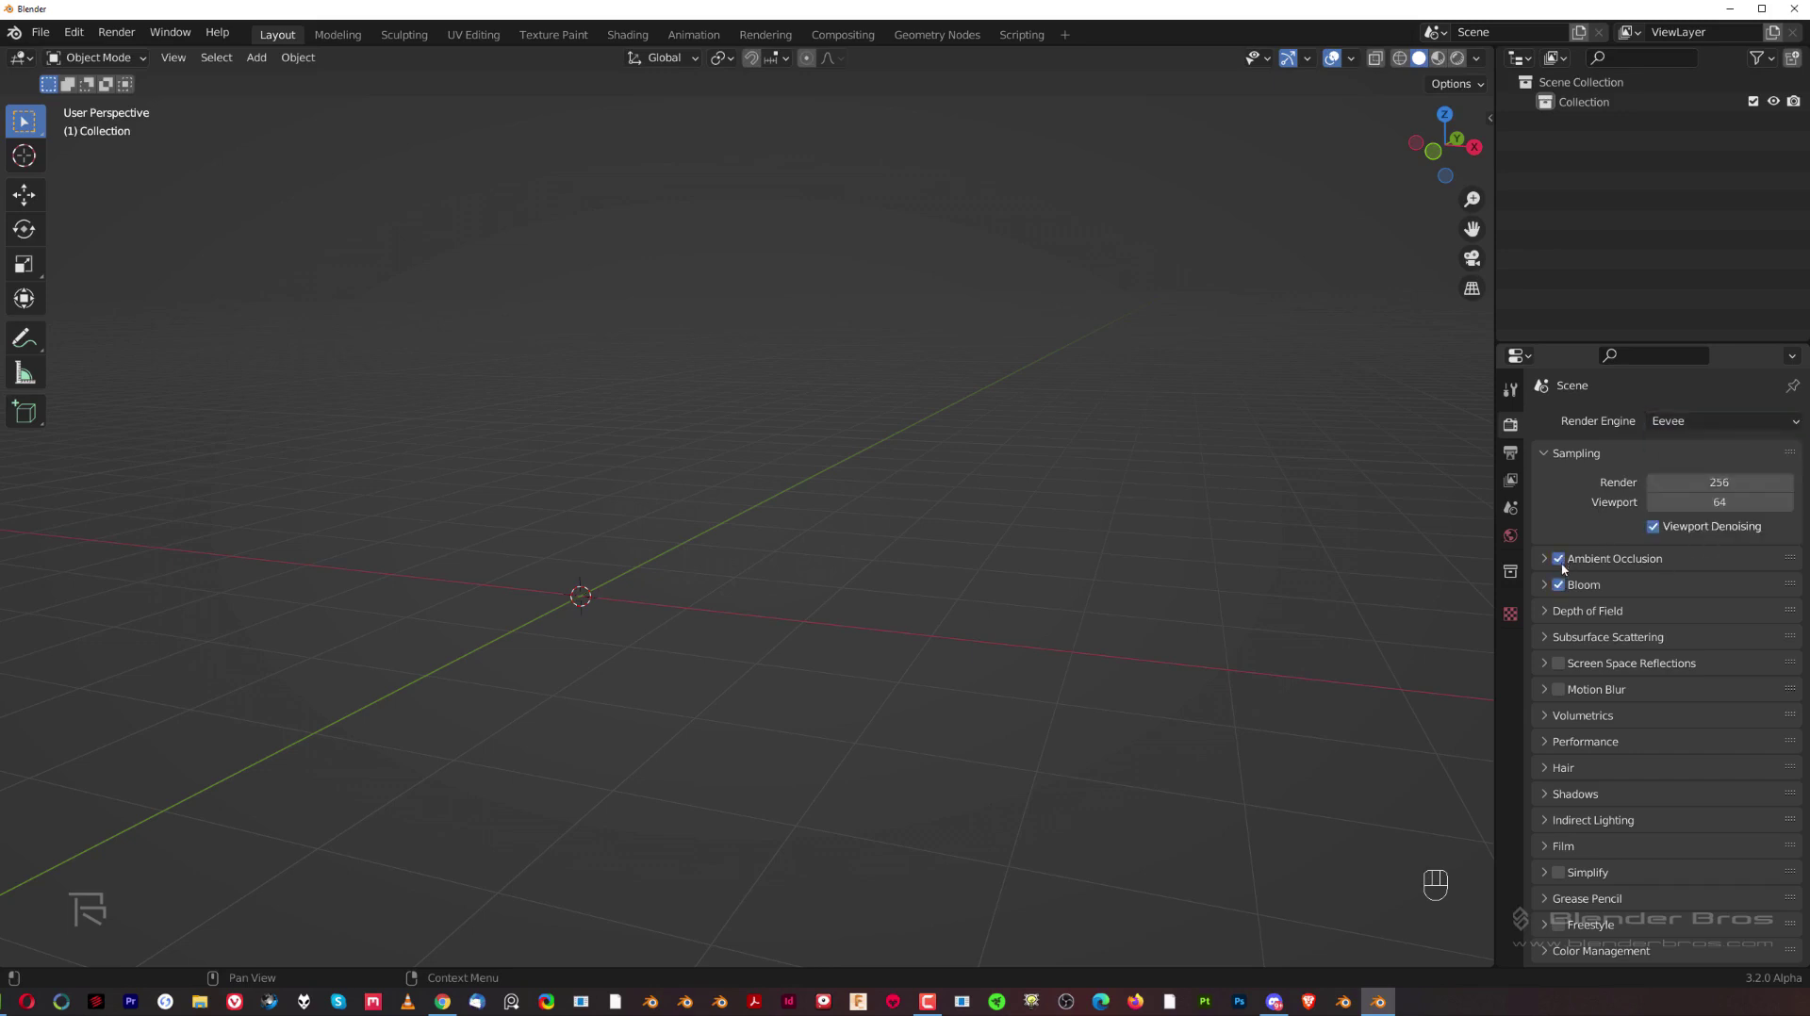
Step: Enable Eevee ambient occlusion and screen-space reflections and adjust their values
click(1549, 582)
click(1546, 562)
click(1549, 564)
click(1548, 564)
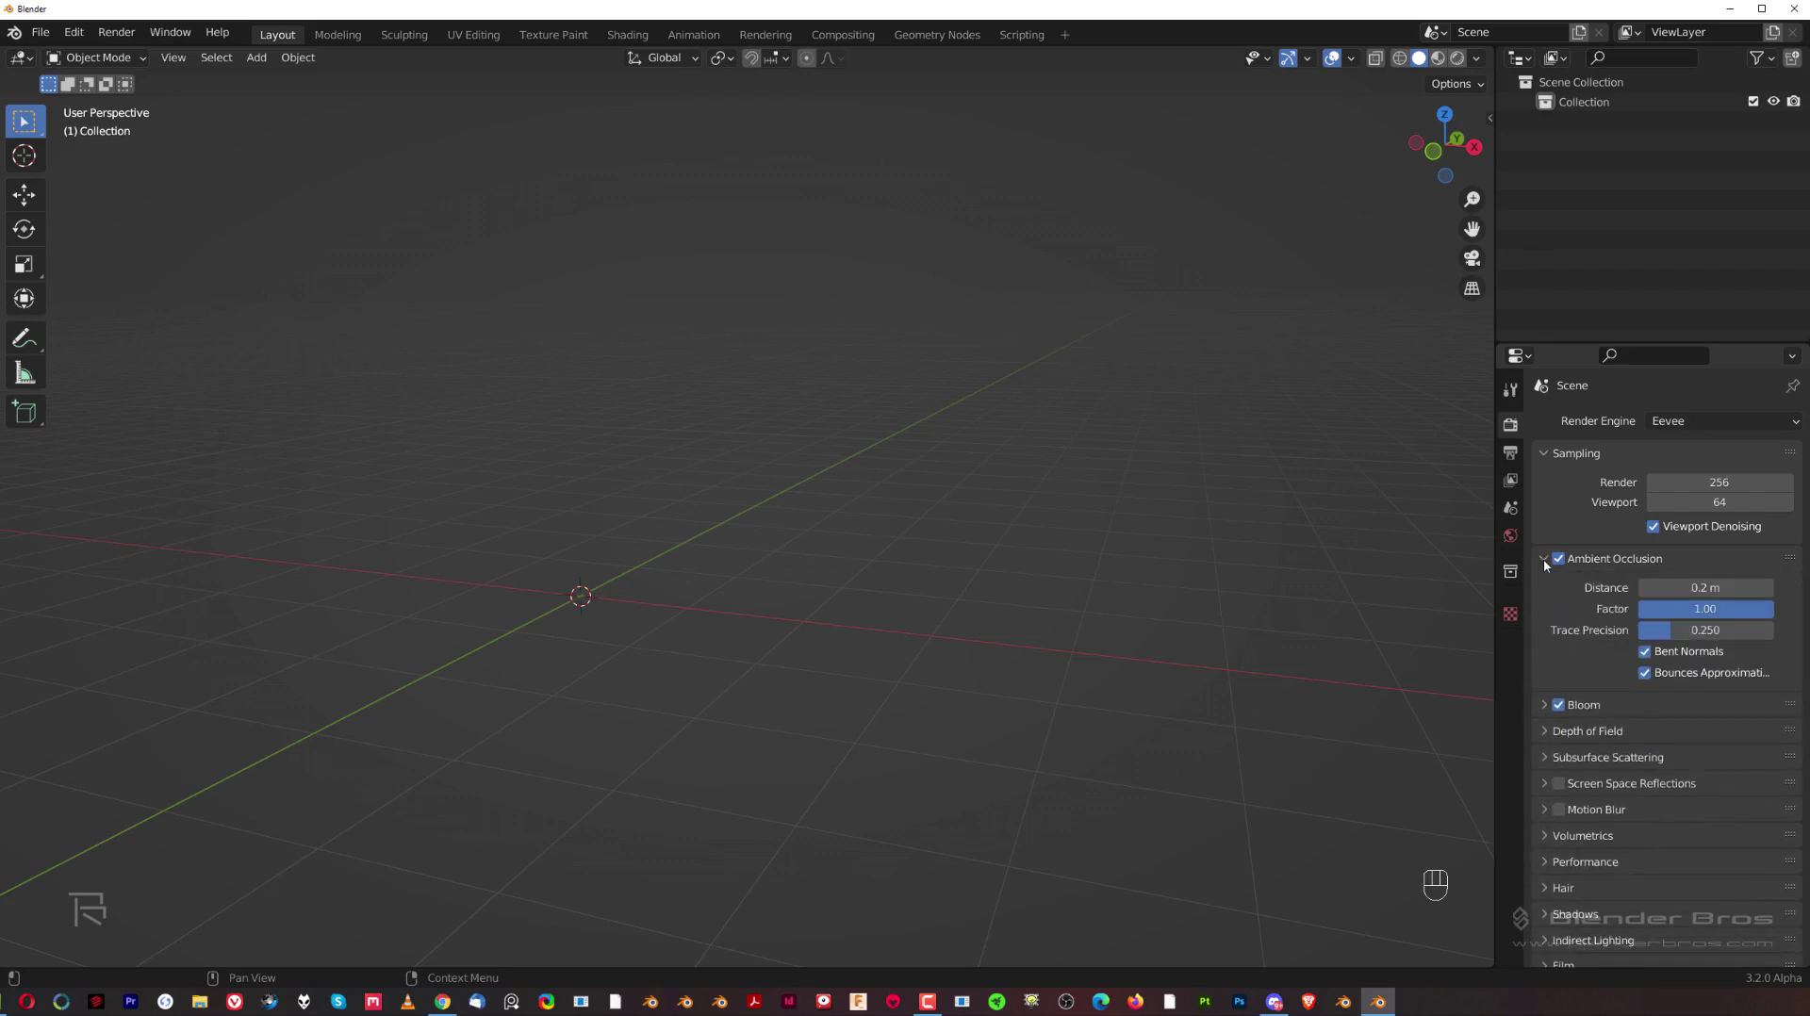
click(1568, 670)
click(1541, 663)
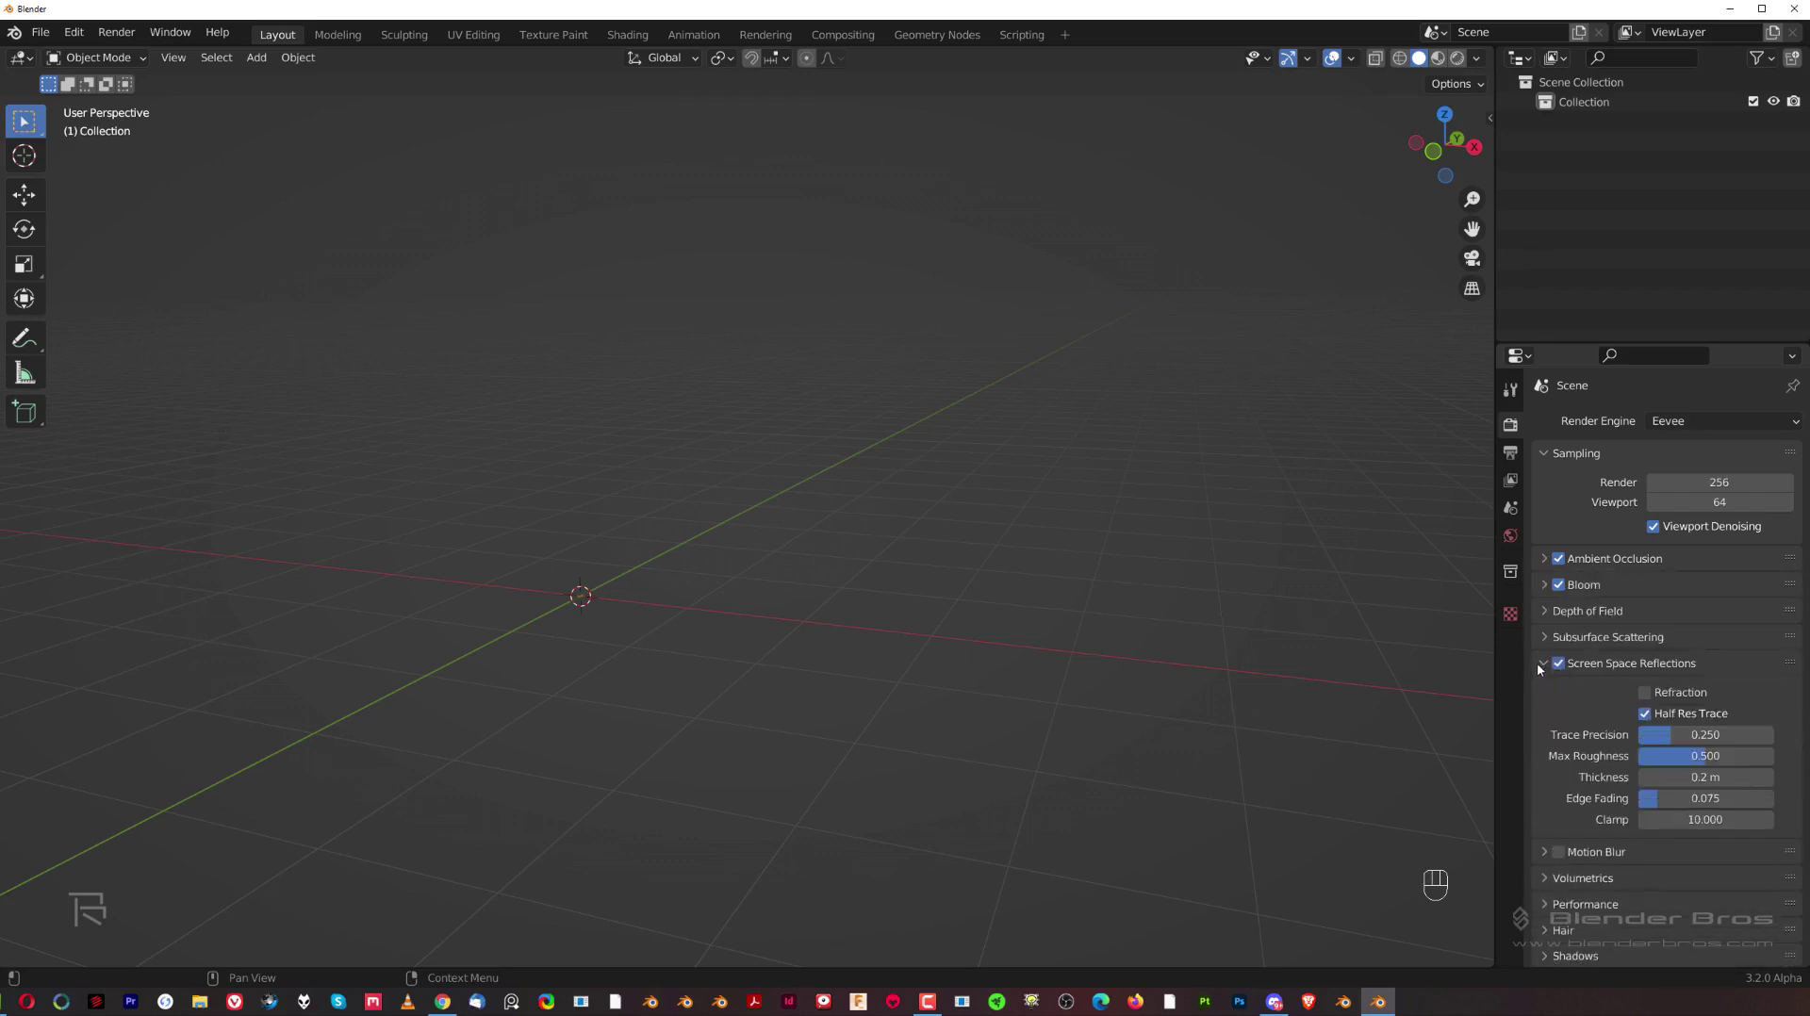
click(1647, 717)
click(1647, 694)
Step: Enable volumetrics, edit its value, and collapse the expanded effect panels
click(1550, 668)
double_click(1539, 726)
click(1539, 725)
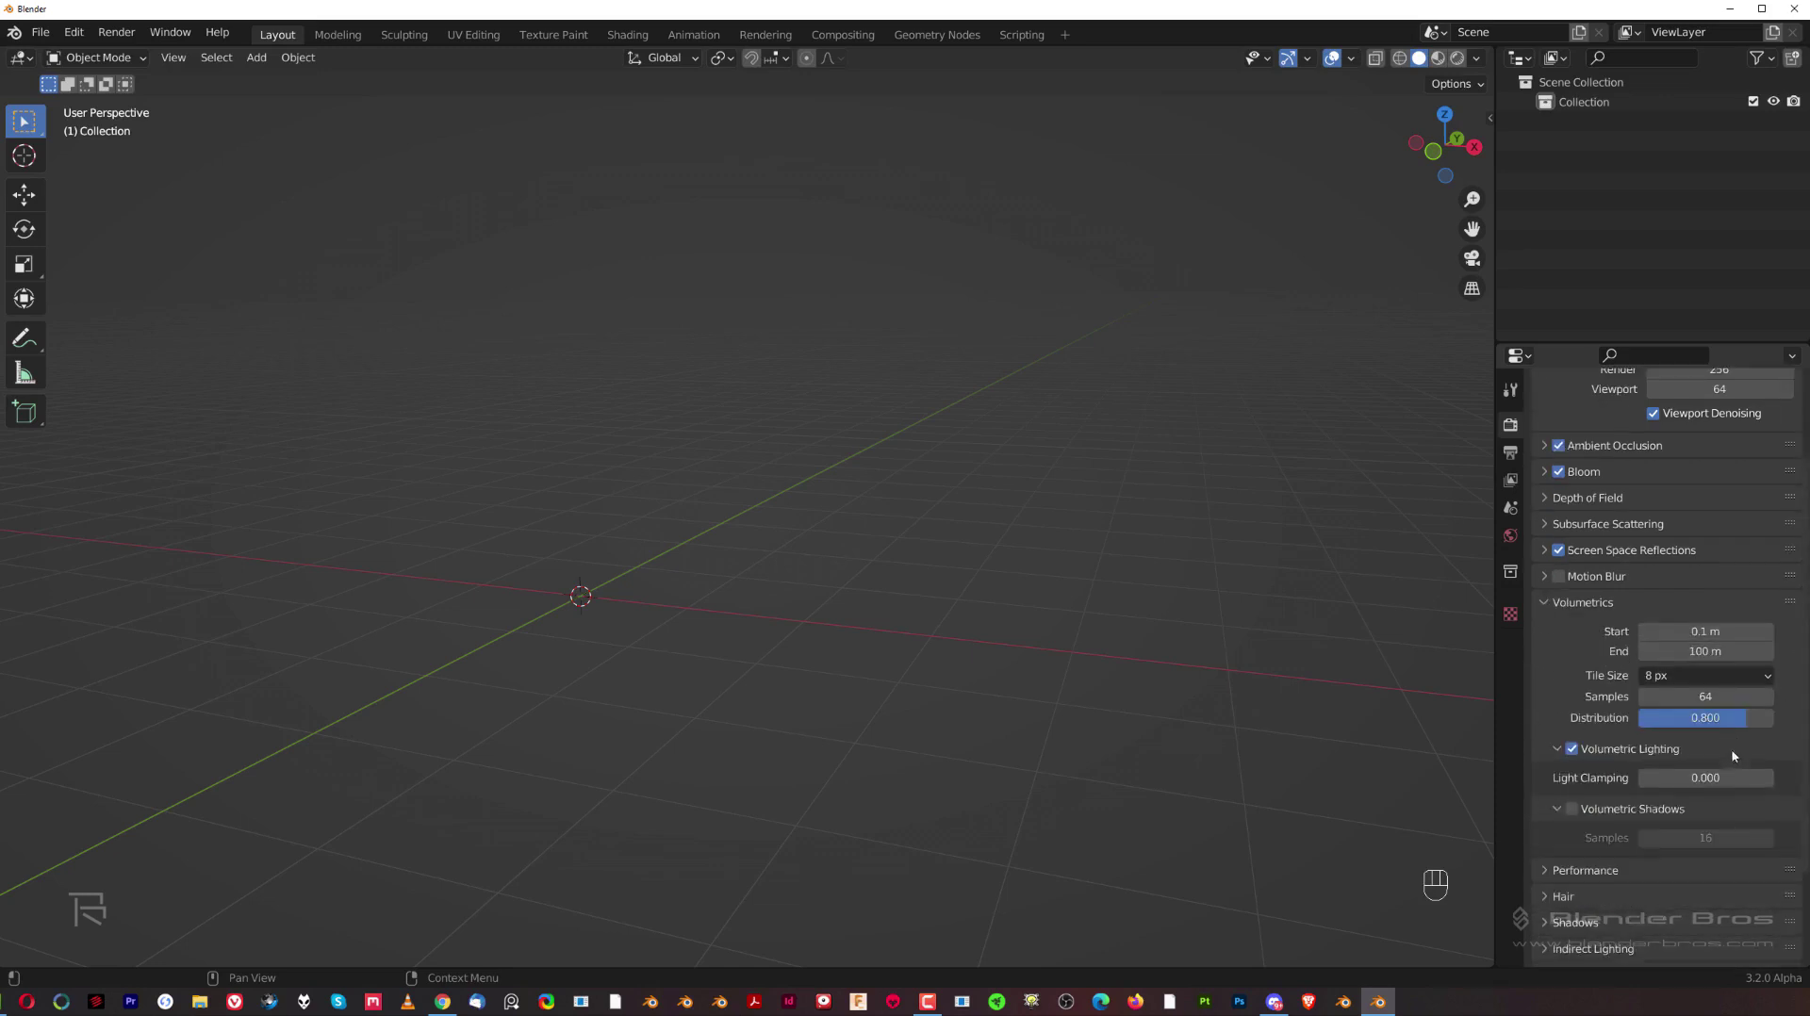
drag(1719, 683, 1713, 702)
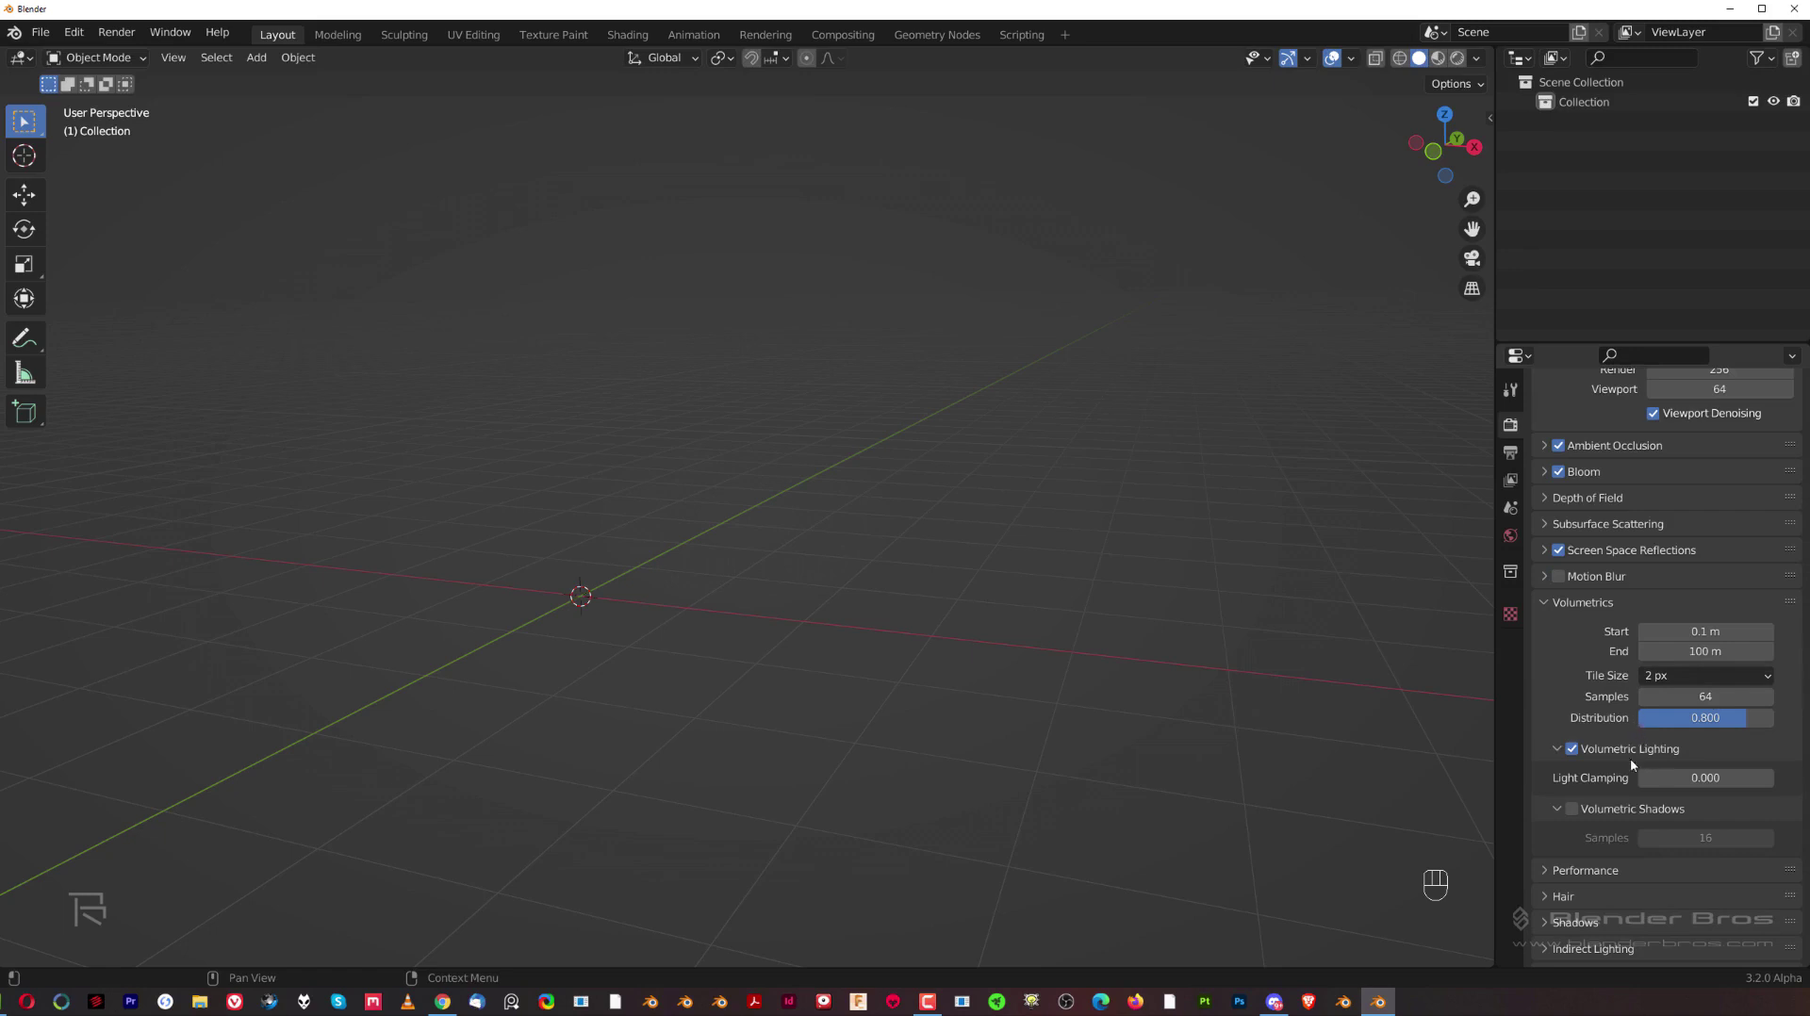
click(1579, 811)
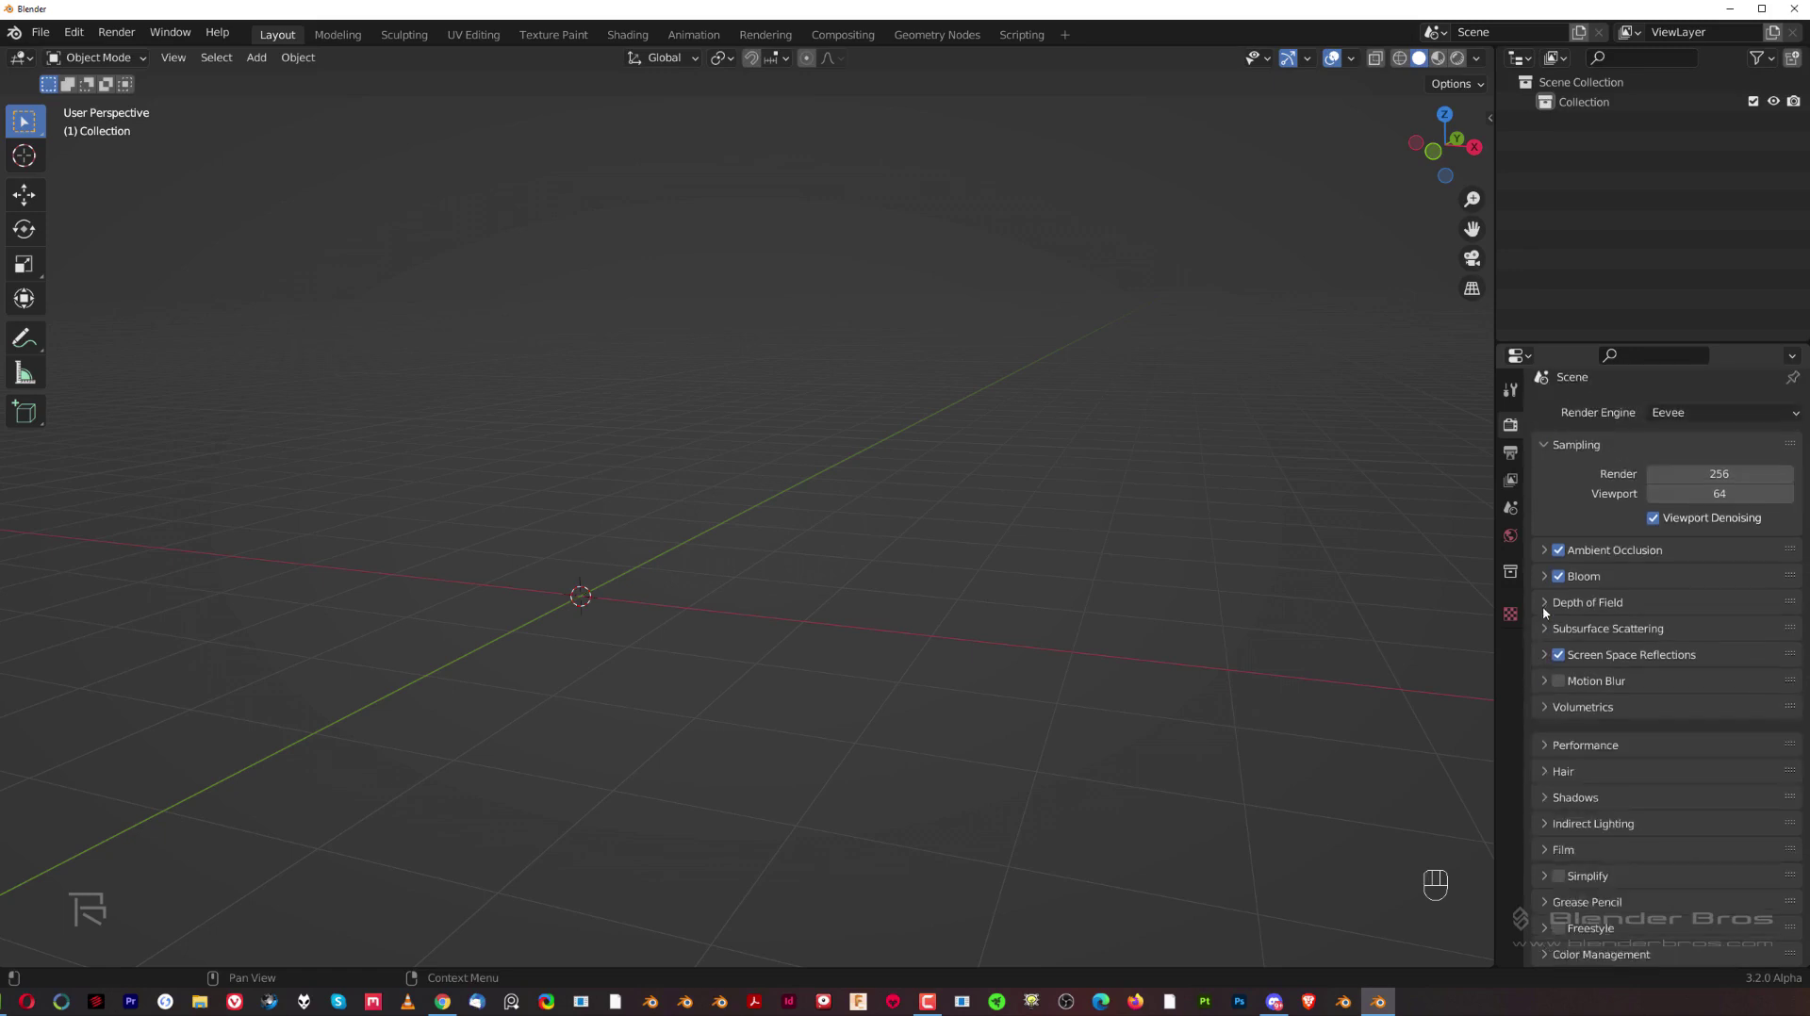
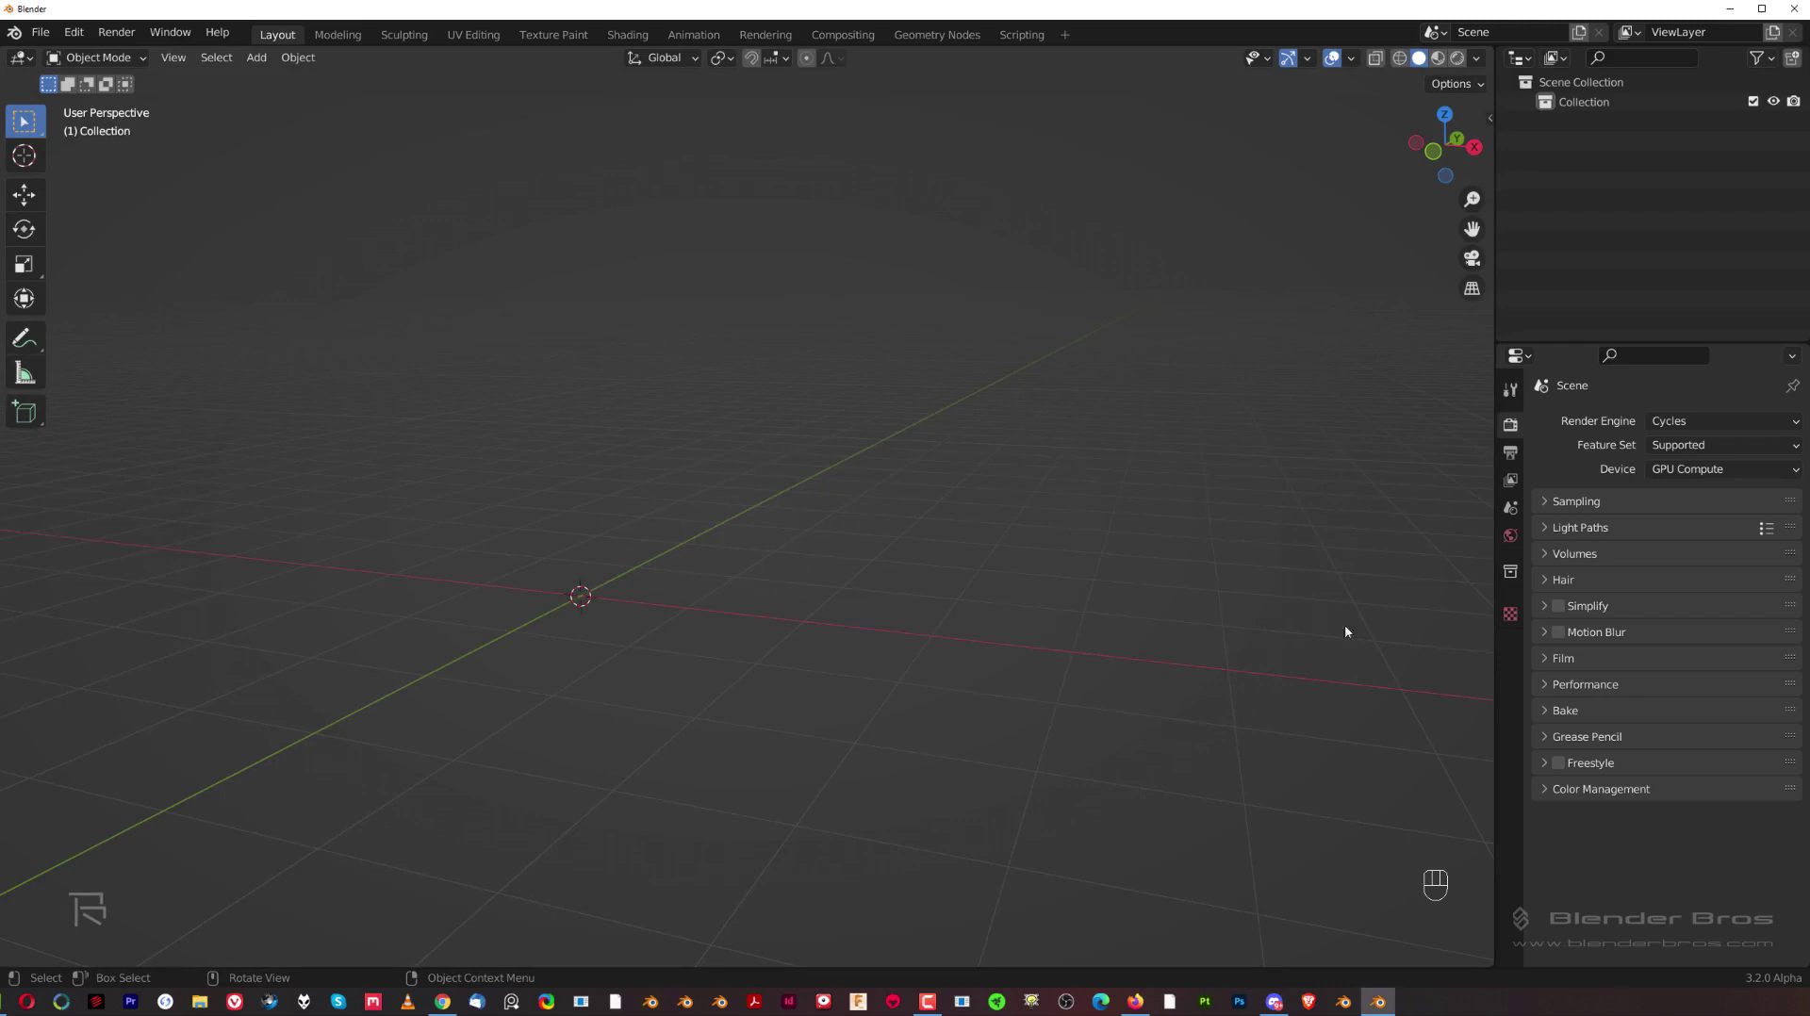
Step: Add a cube and orbit the rendered view toward the abandoned slipway HDRI shoreline
key(shift+a)
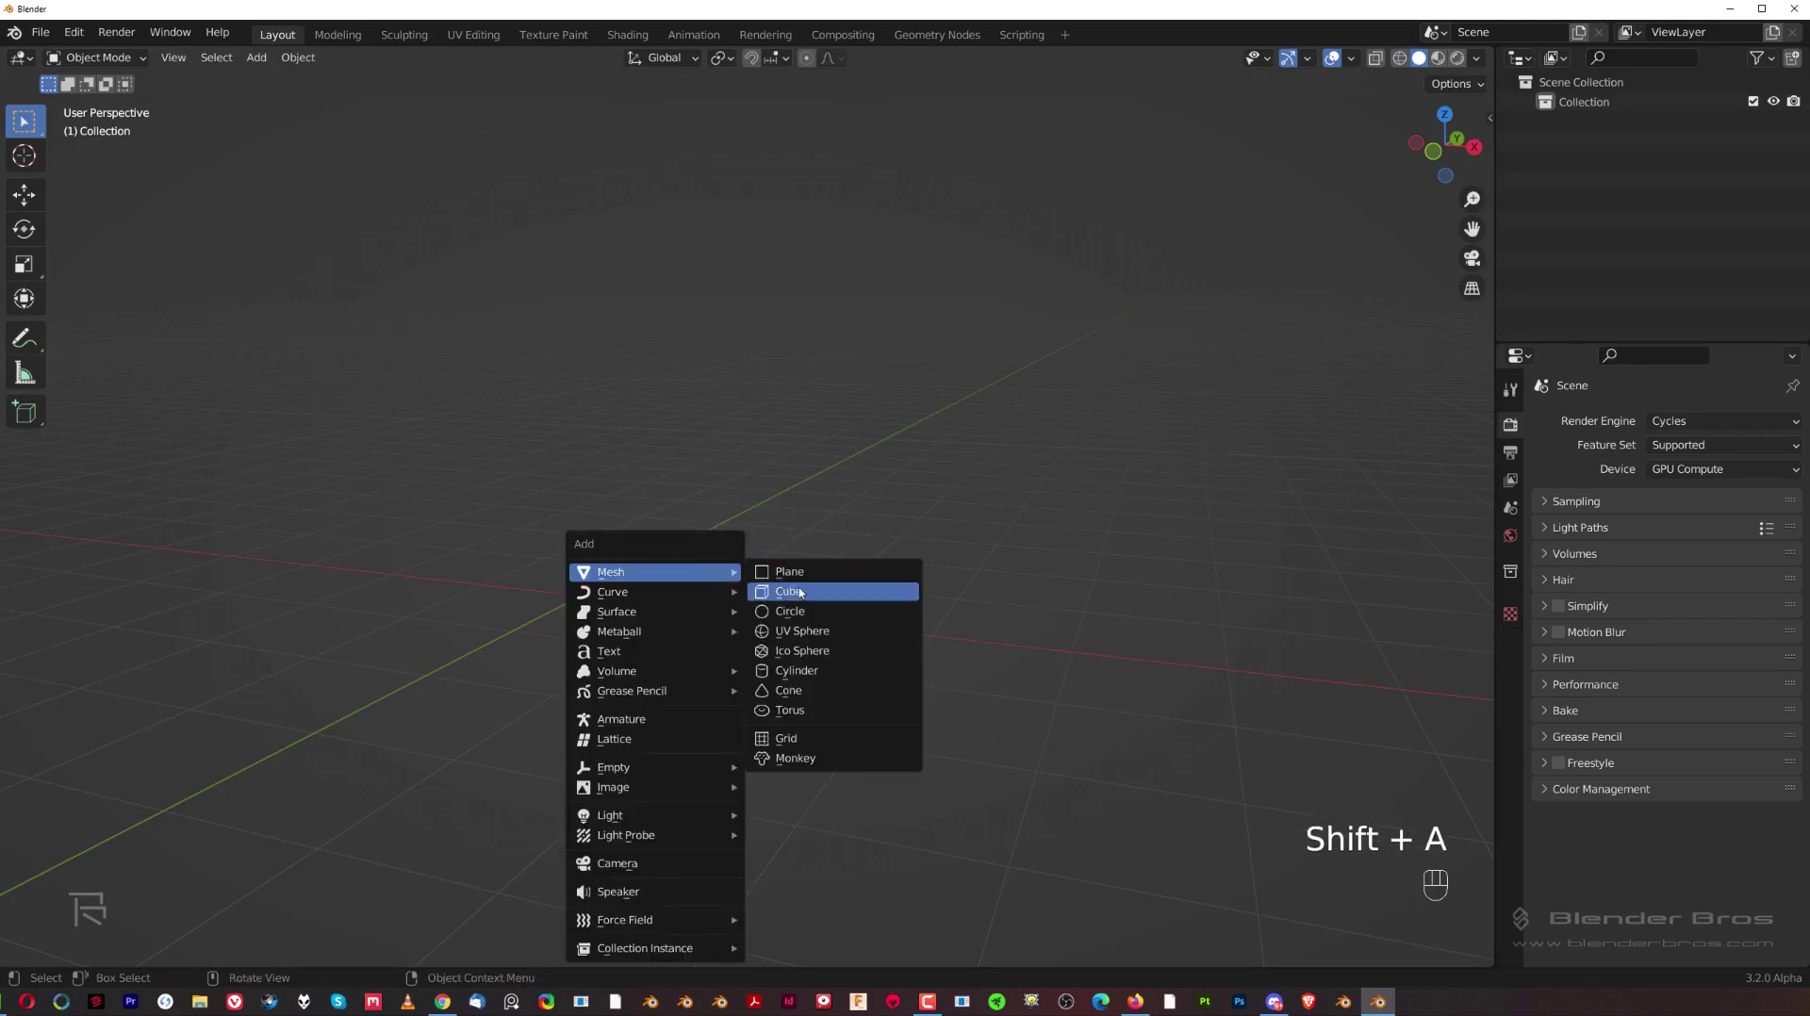
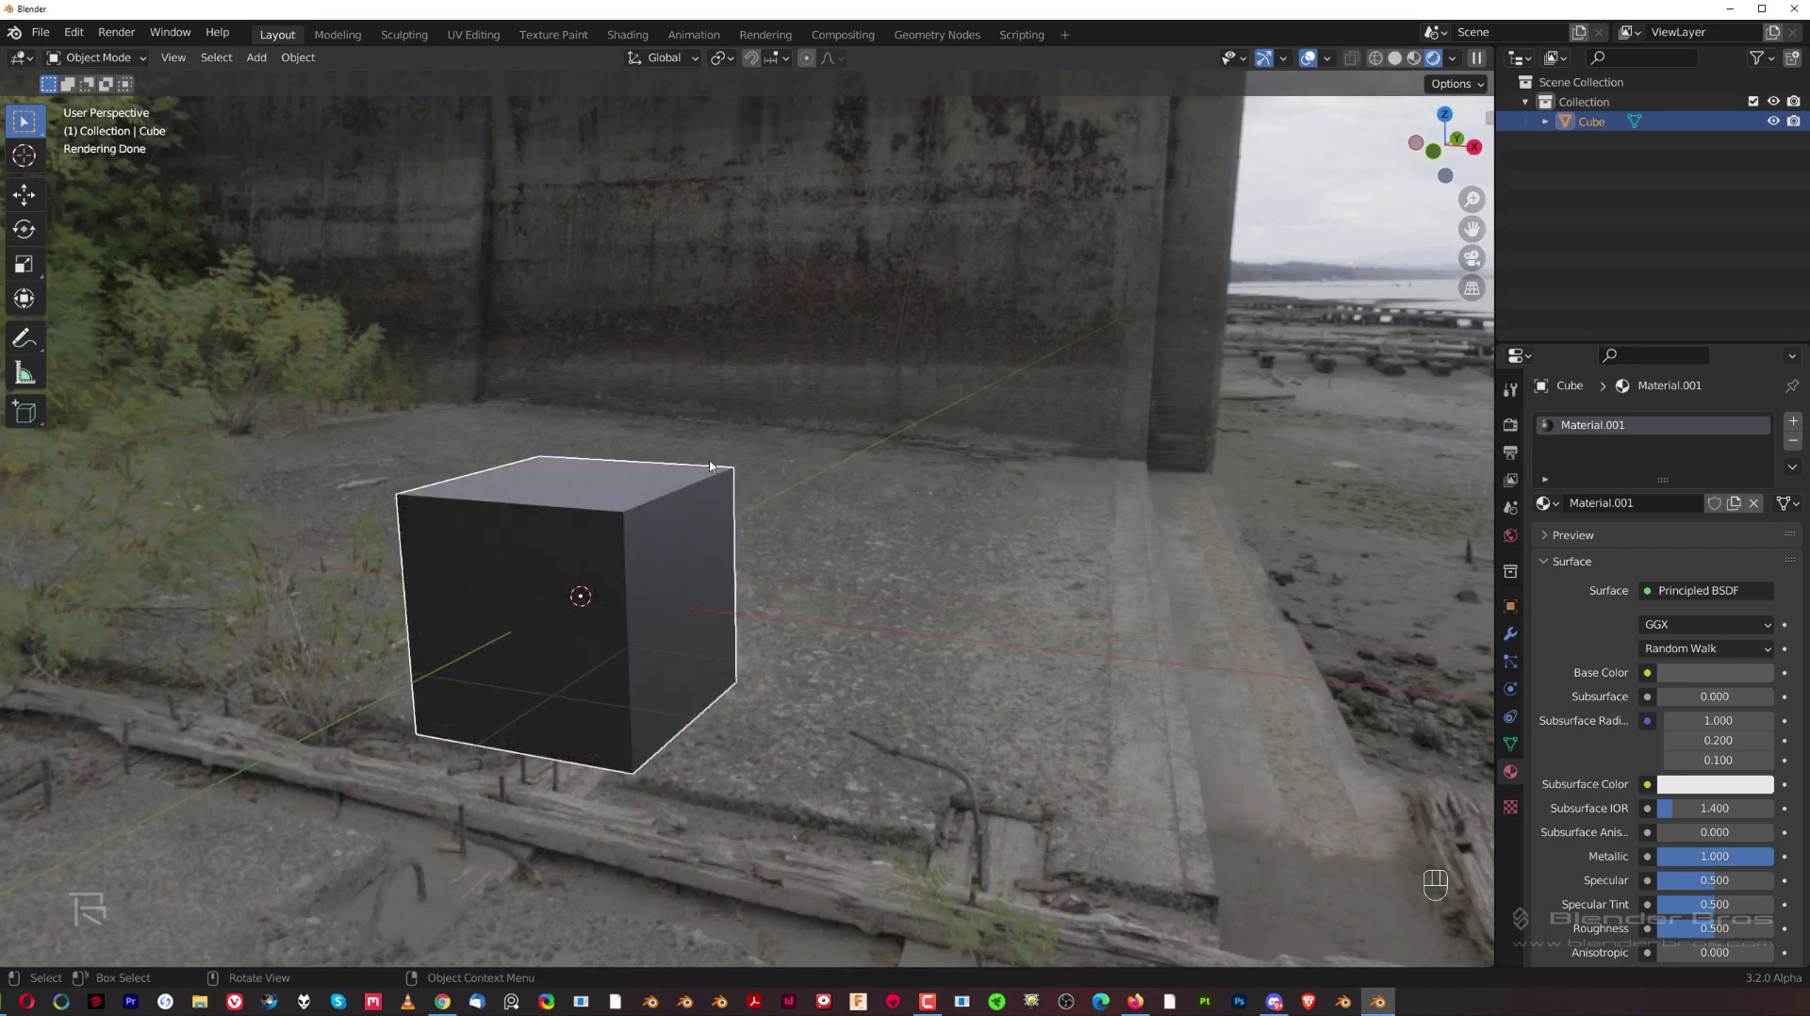
drag(710, 459, 879, 471)
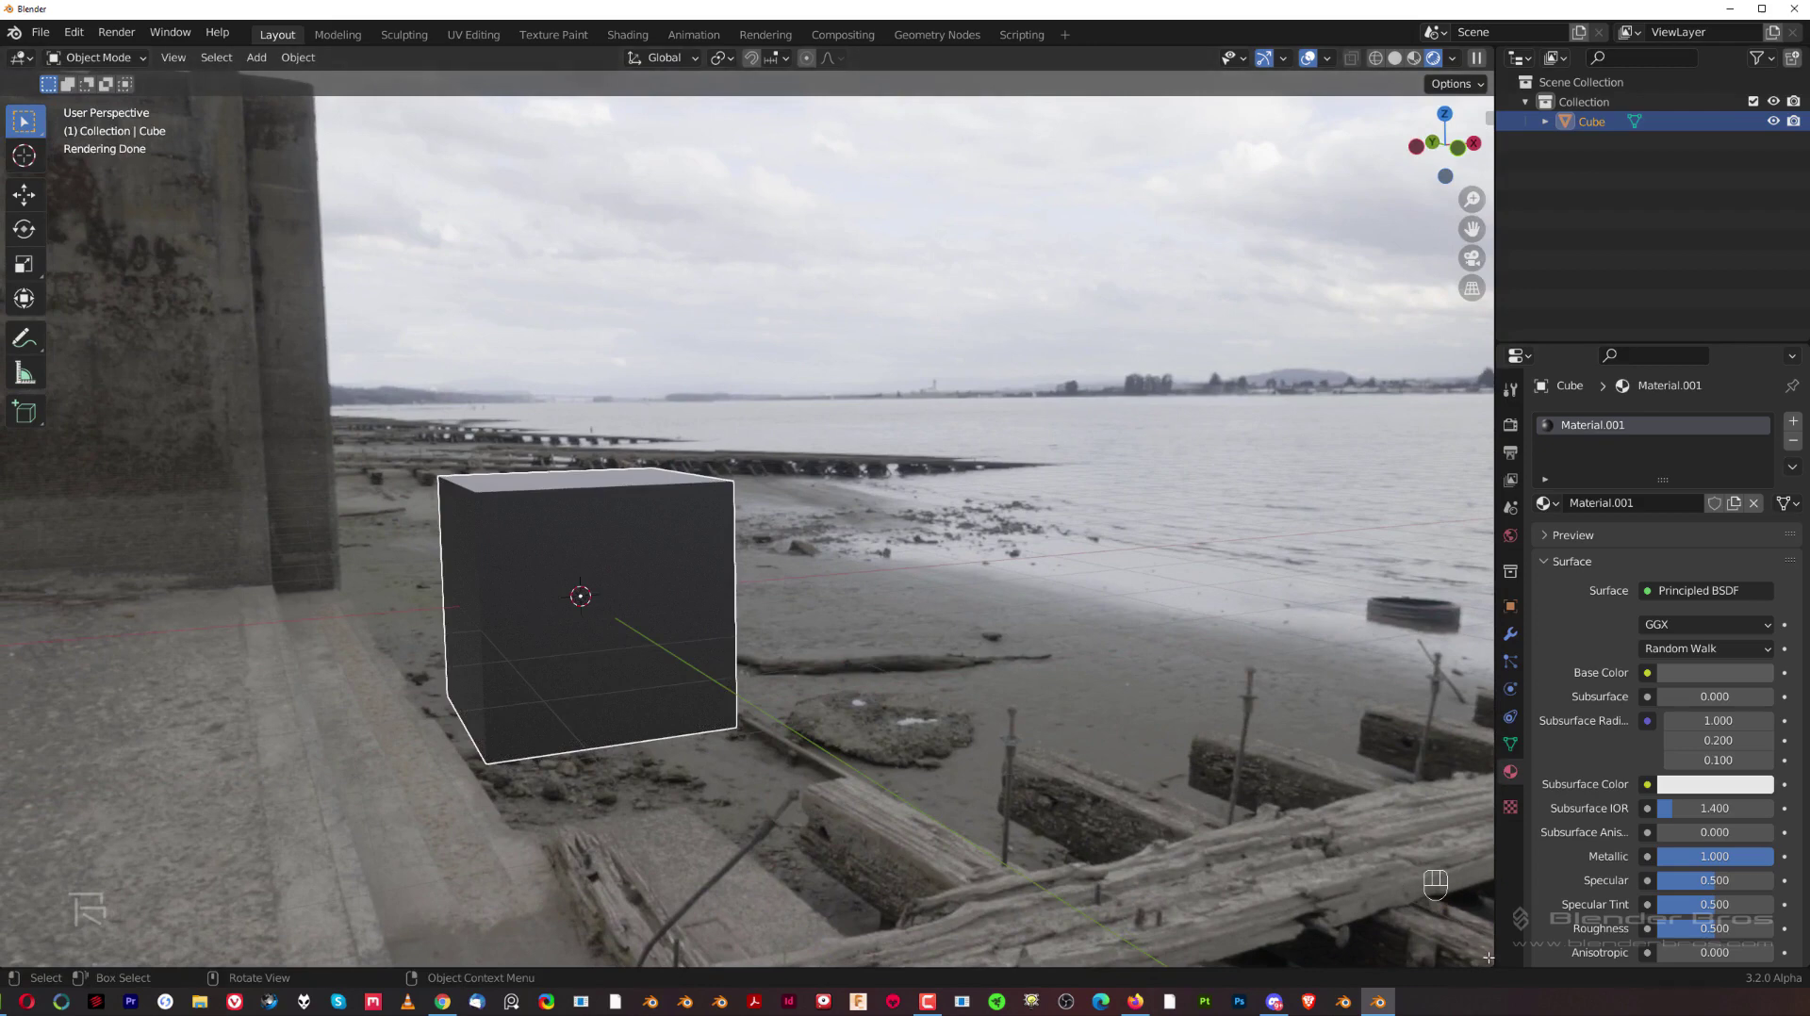
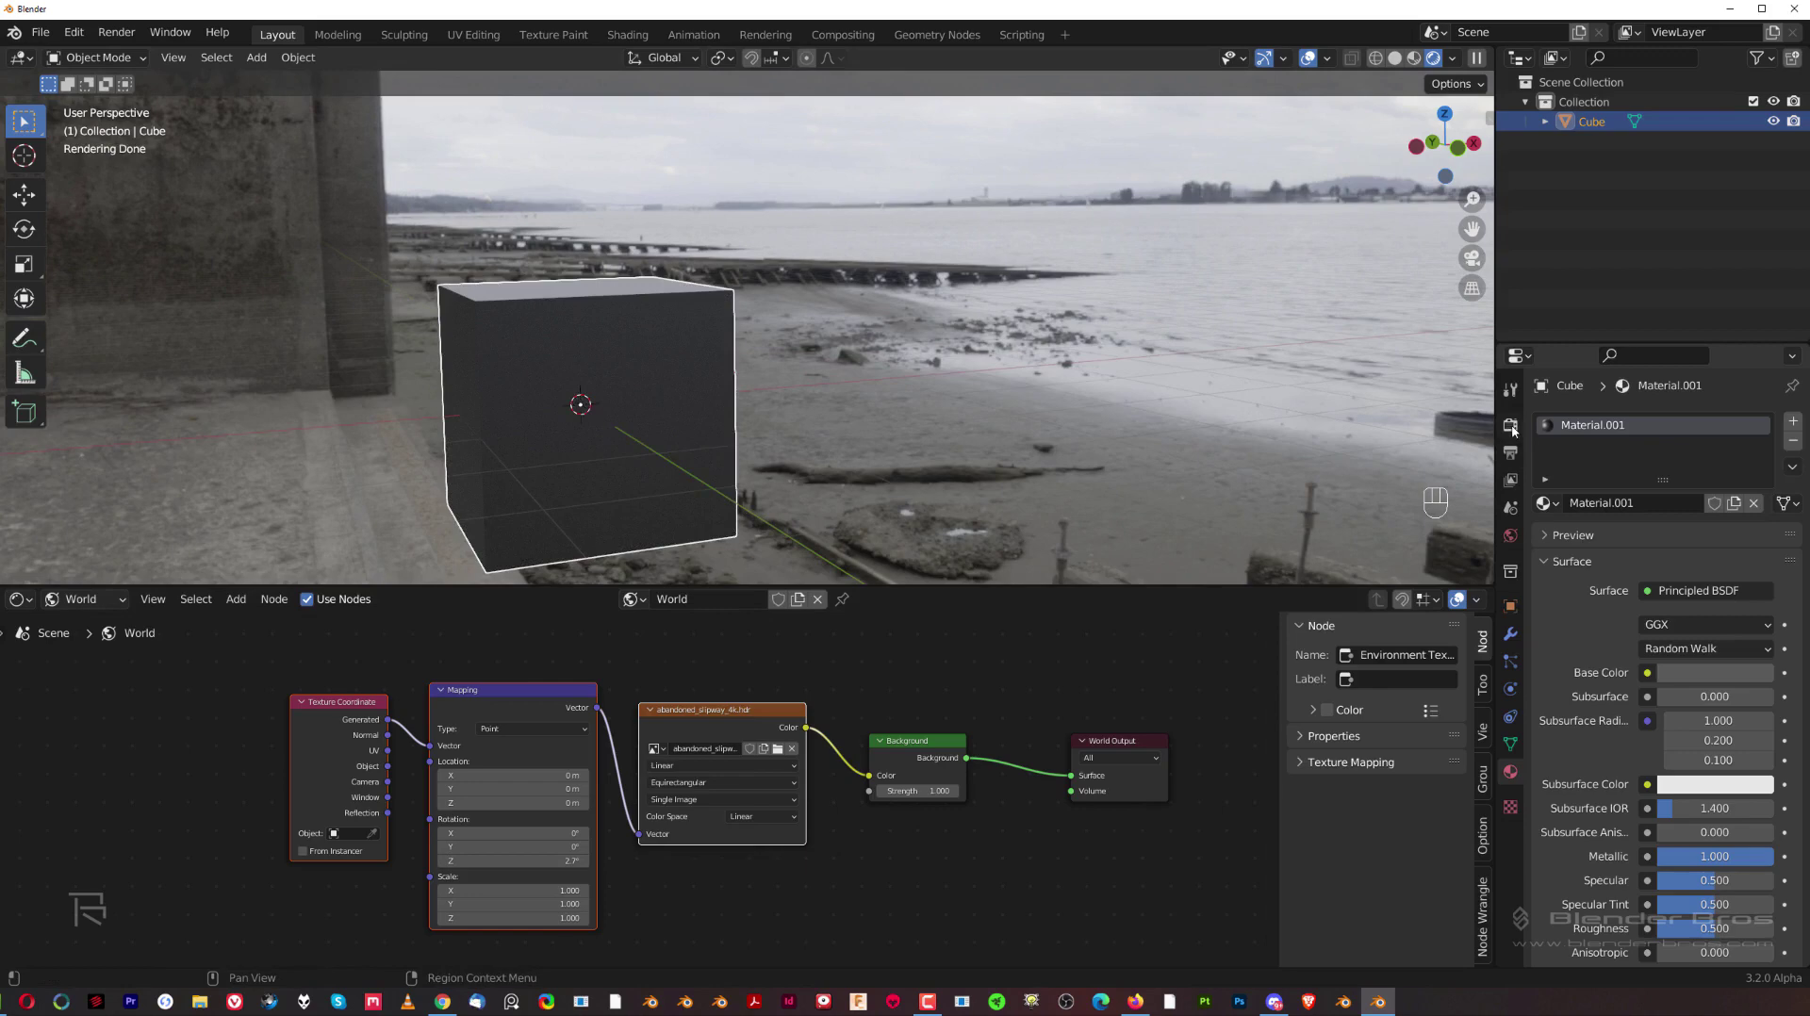
Step: Rotate the HDRI around Z to about -8.9° in the Mapping node
drag(1720, 427, 817, 747)
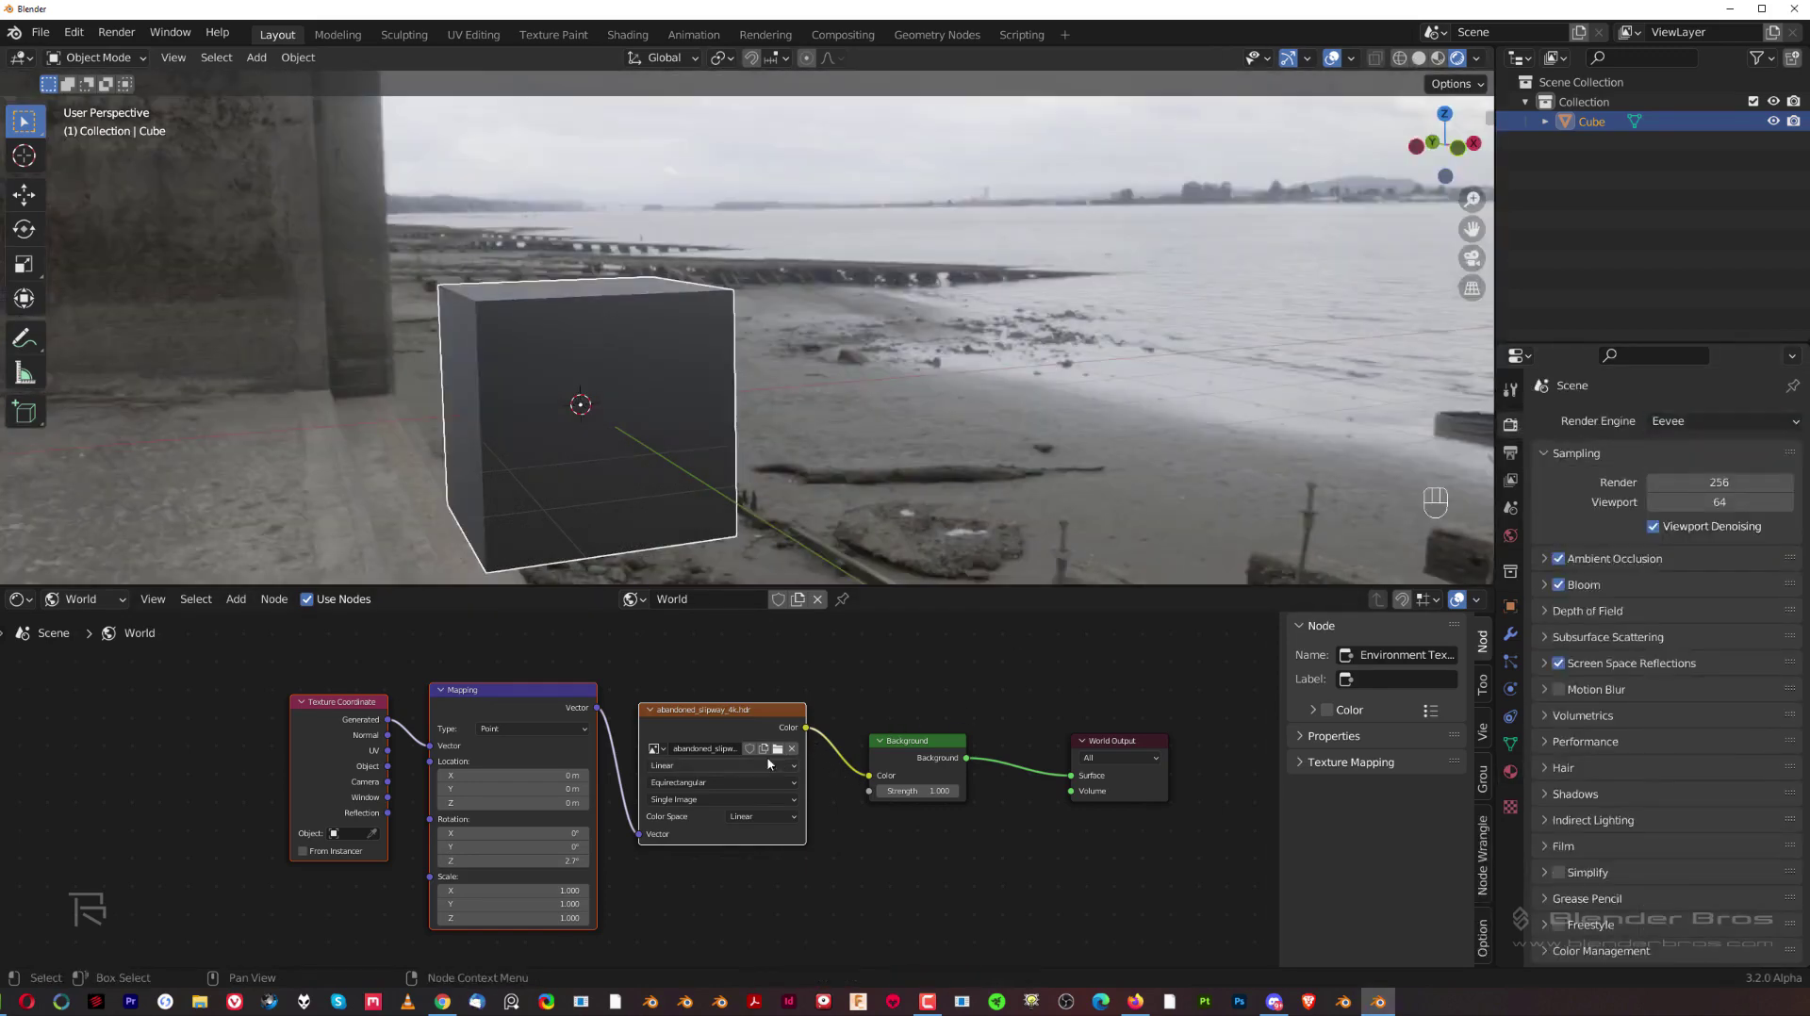